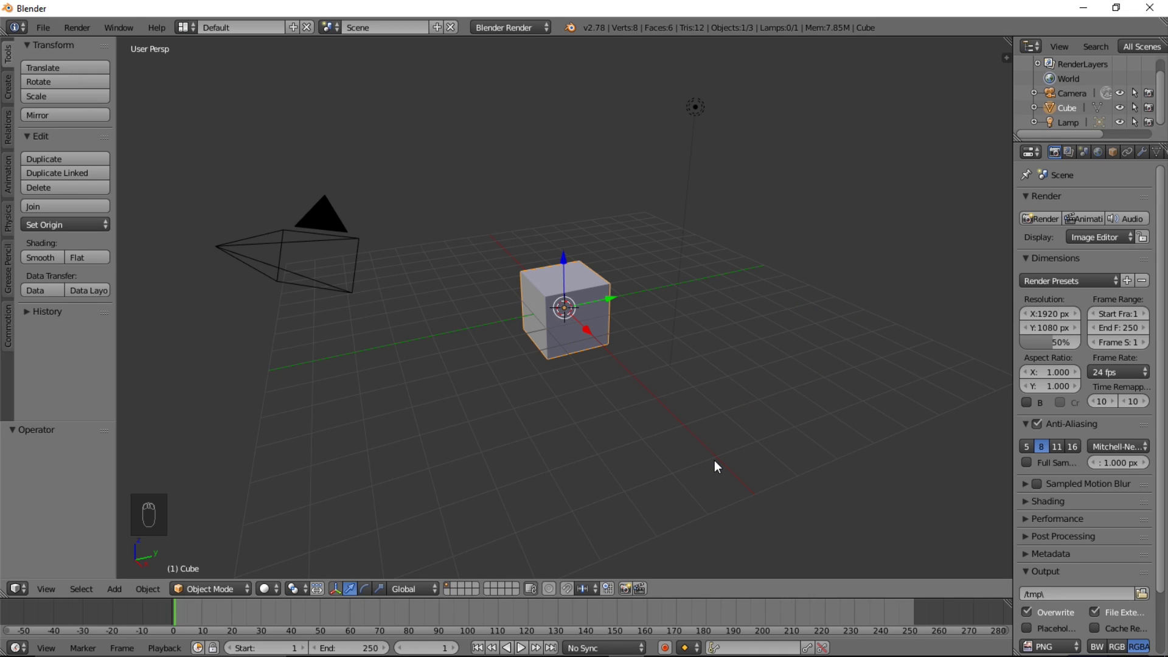
Align the camera to a top-down view, delete the default cube and zoom so the camera frame fills the view.
key(KP_7)
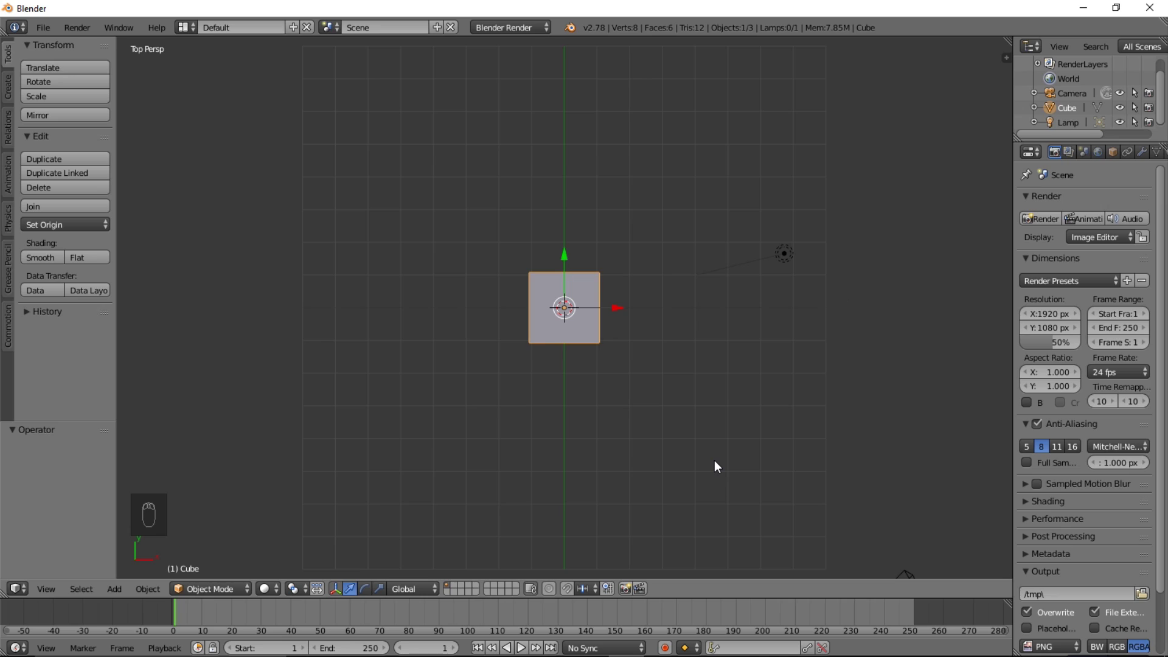
key(ctrl+alt+KP_0)
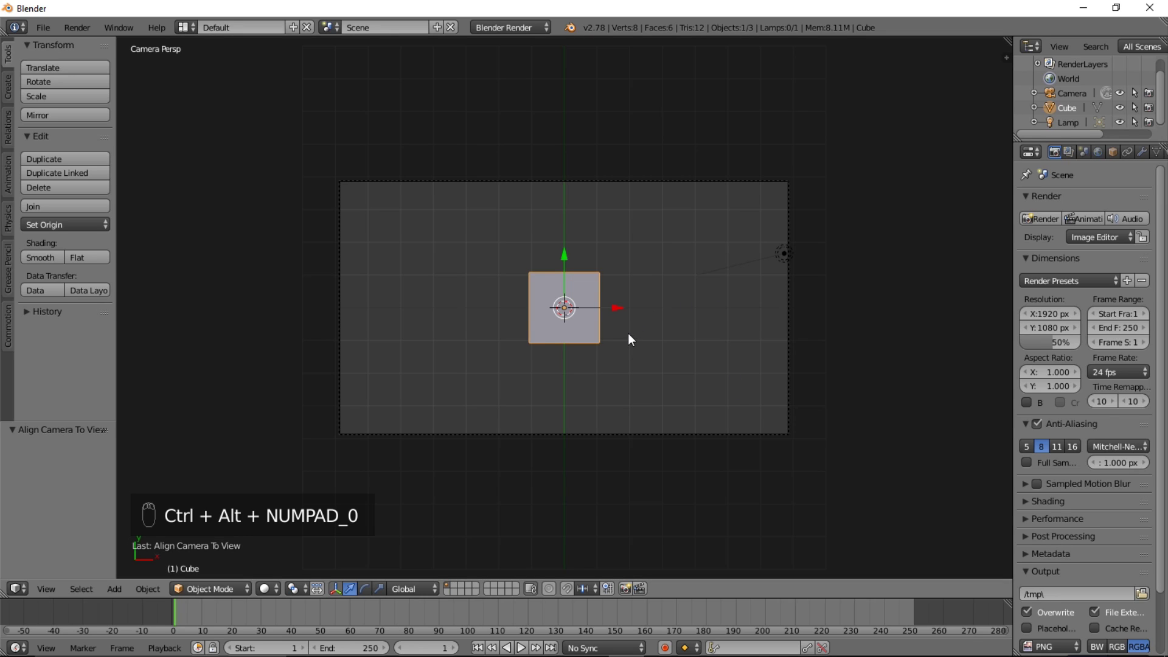
key(x)
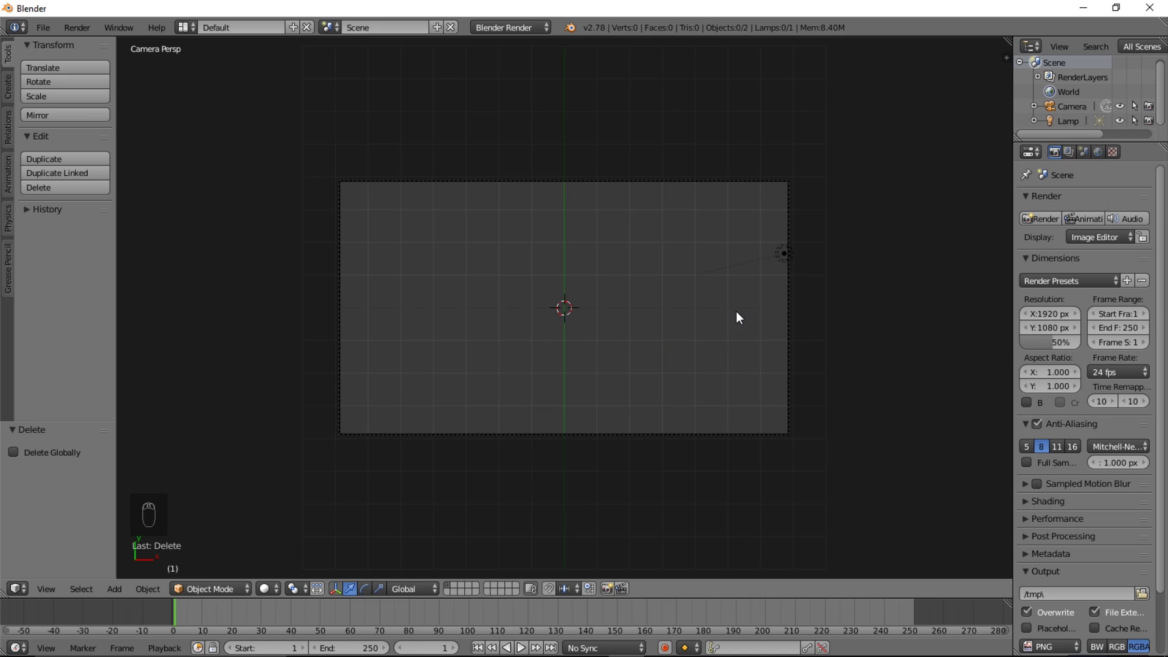
key(n)
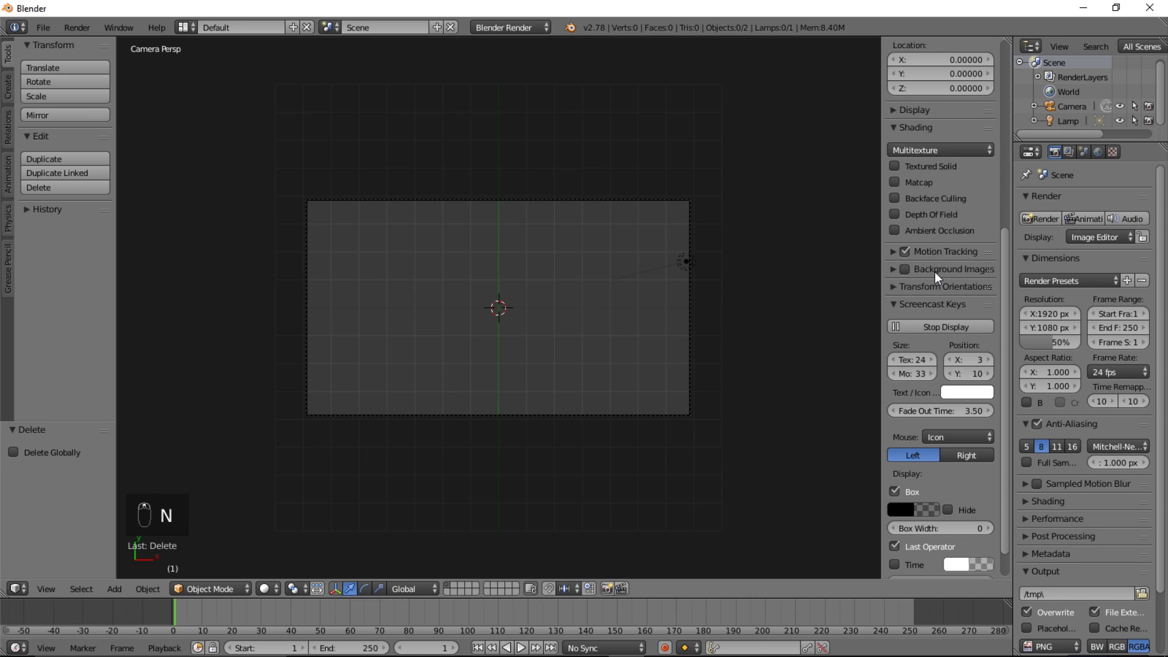
drag(943, 258, 895, 312)
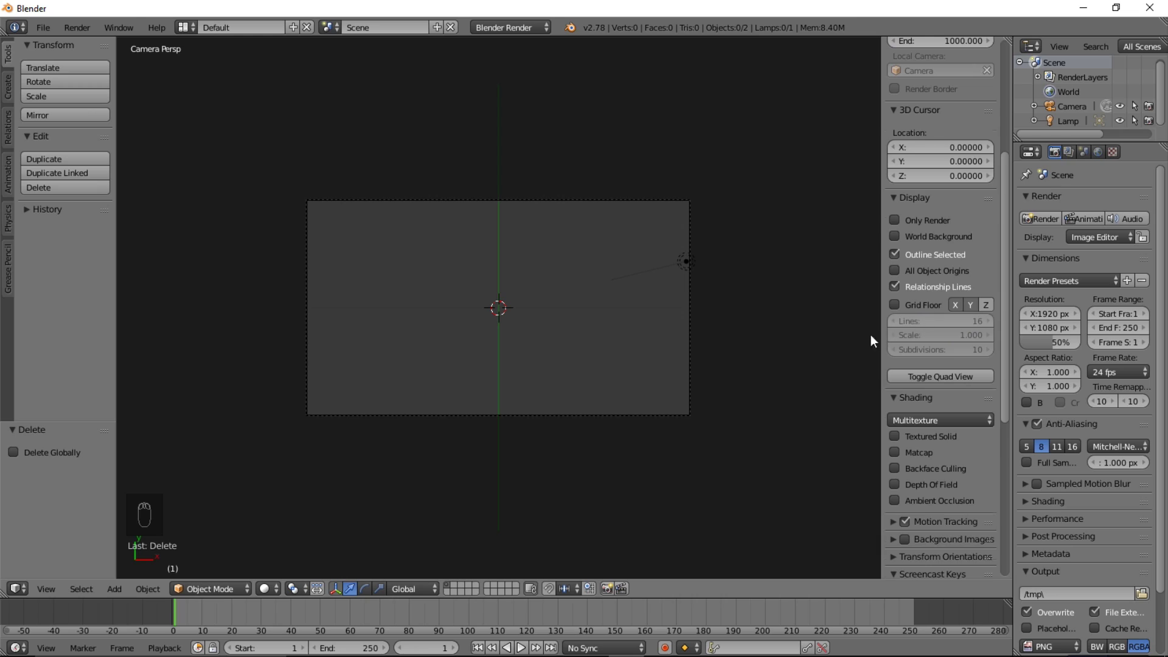
drag(540, 323, 659, 172)
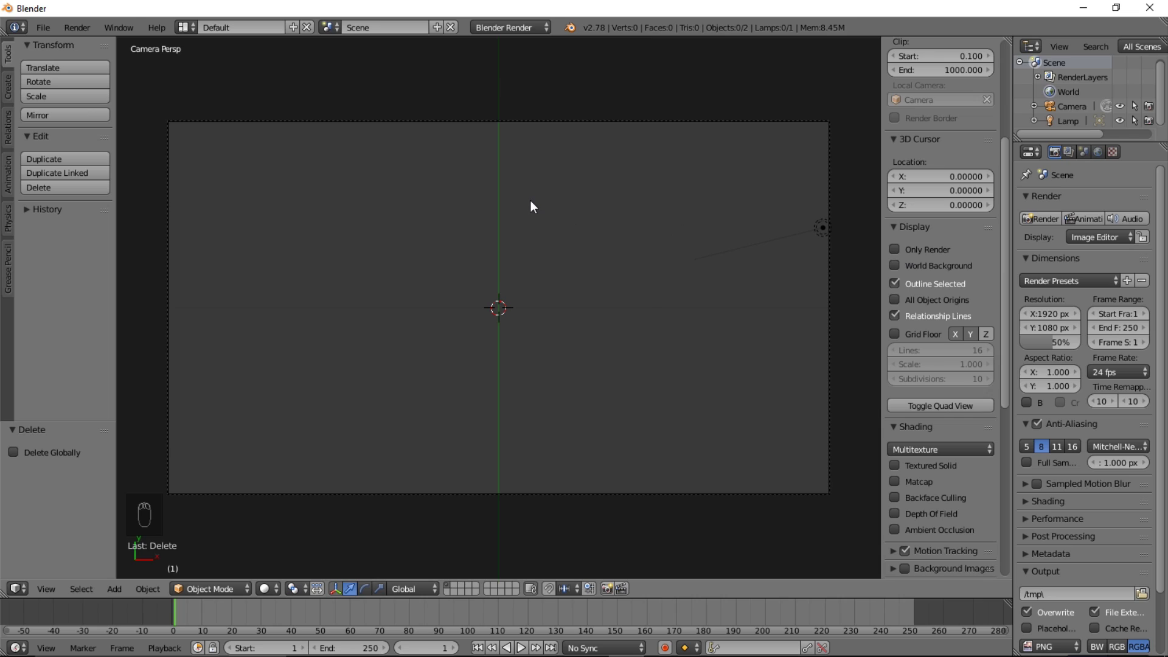
Add a 6-vertex circle, scale it up and extrude its edges into faces forming a hexagon outline.
key(shift+a)
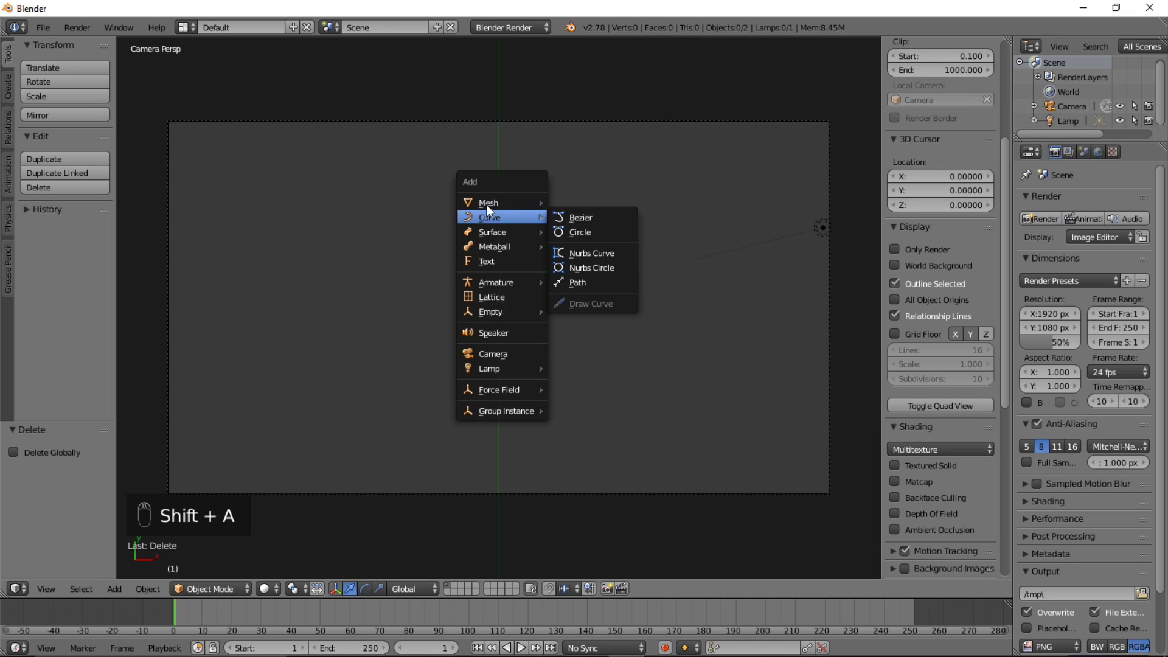
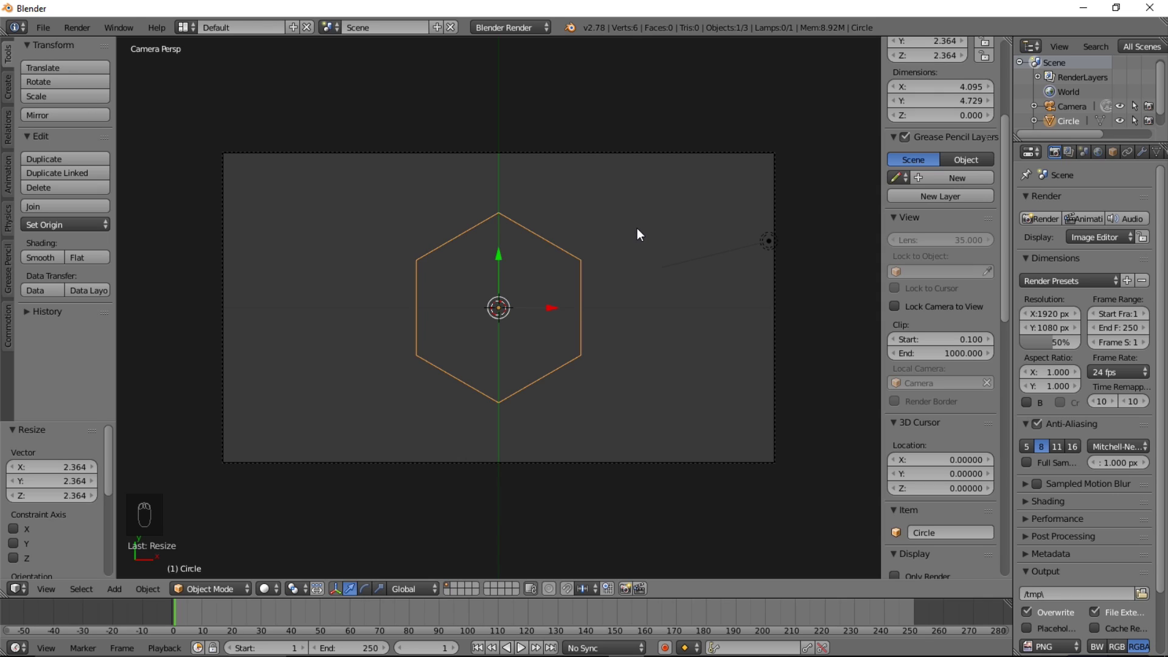
key(Tab)
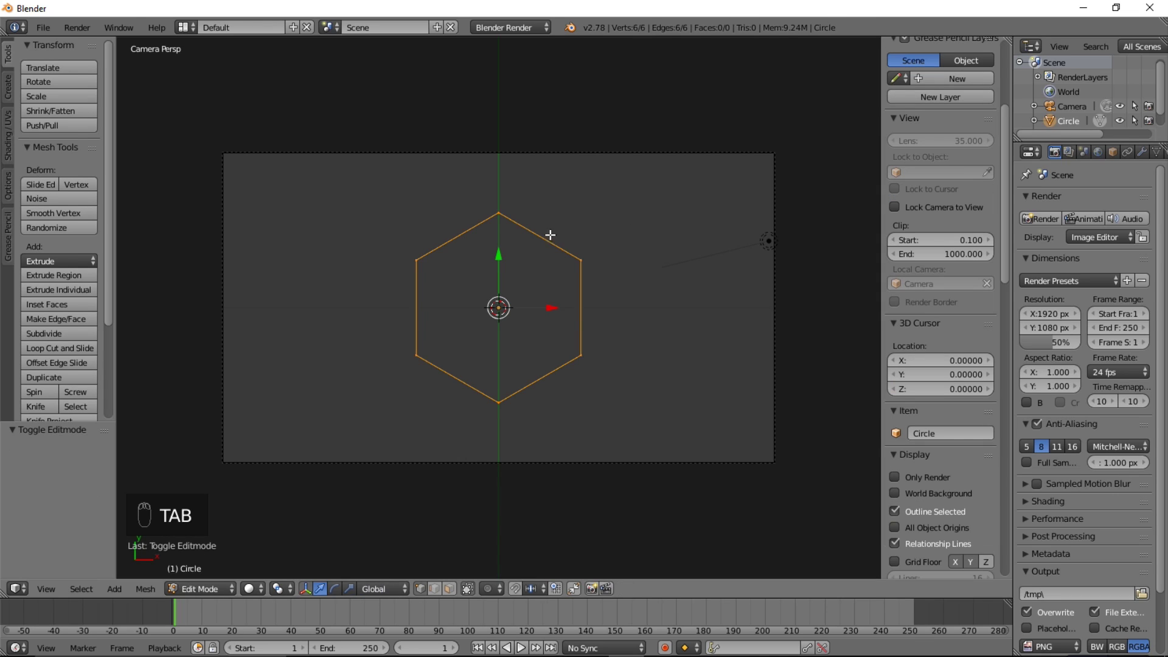
key(e)
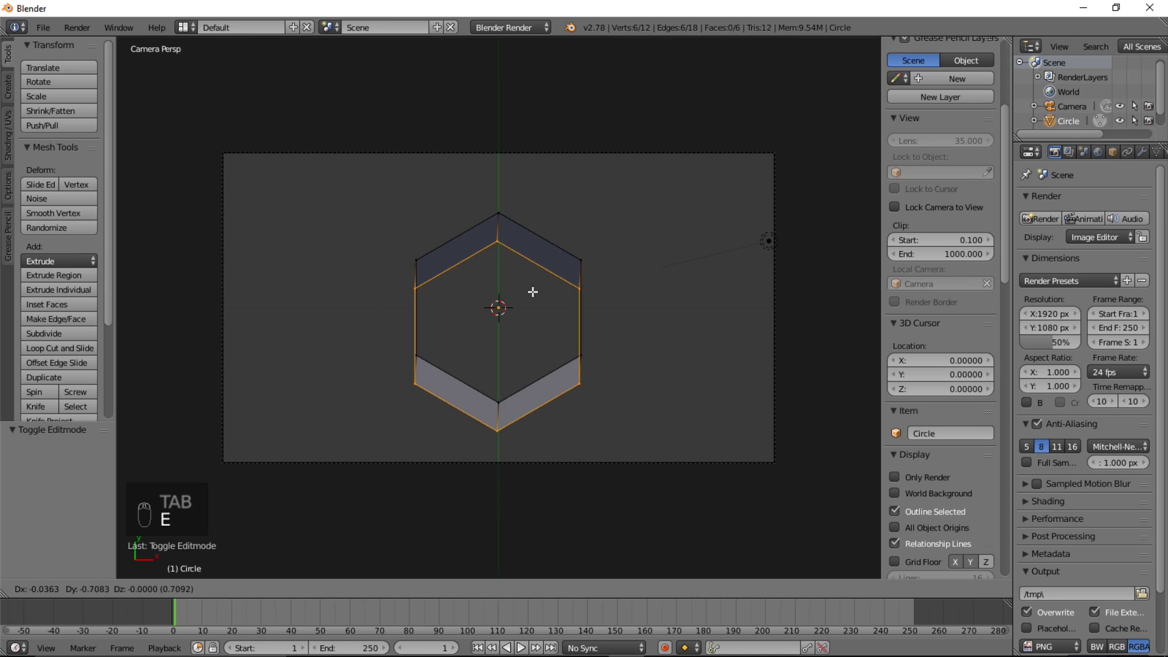
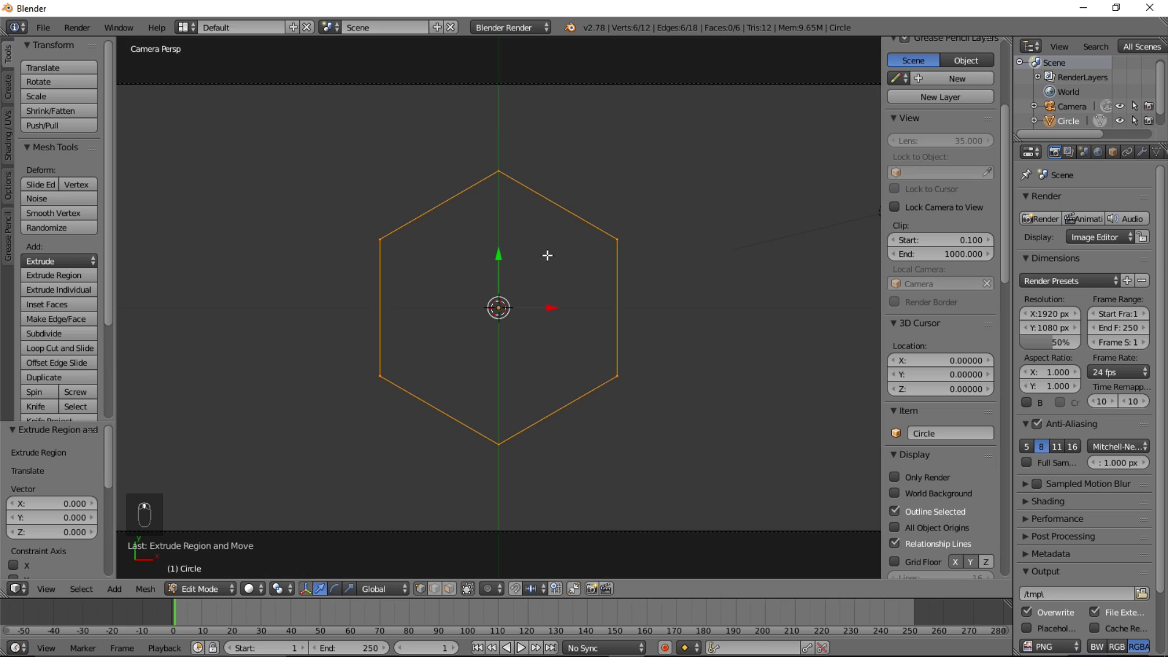
Add a Basis shape key and a second shape key, Key 1, to the hexagon's mesh data.
key(Tab)
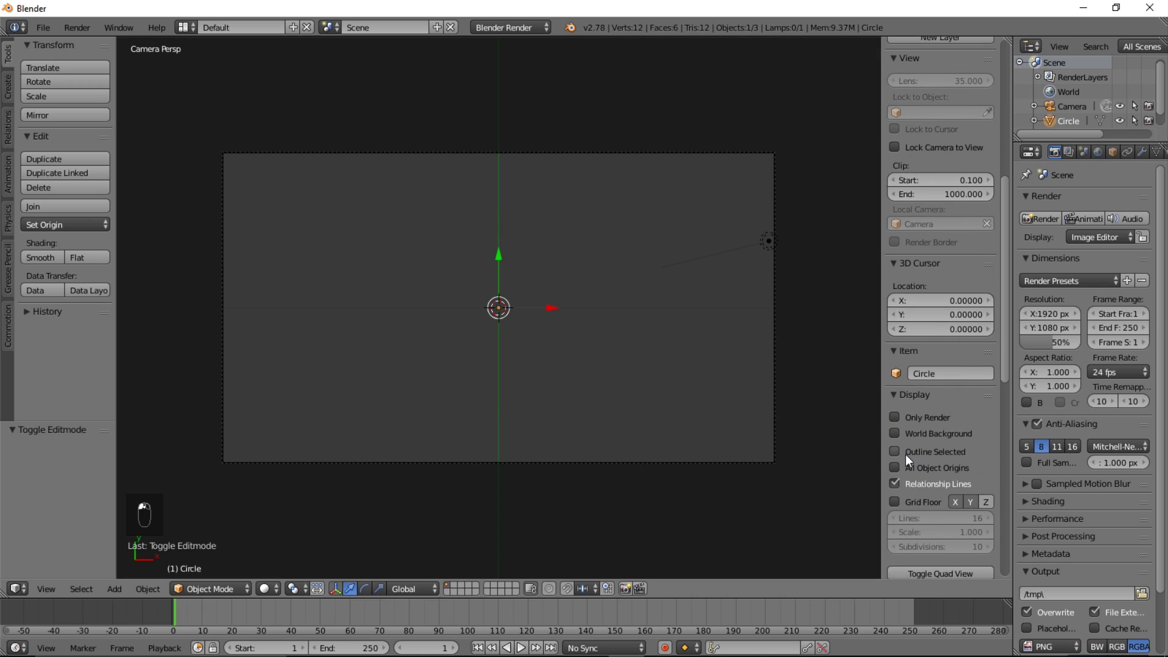
middle_click(450, 247)
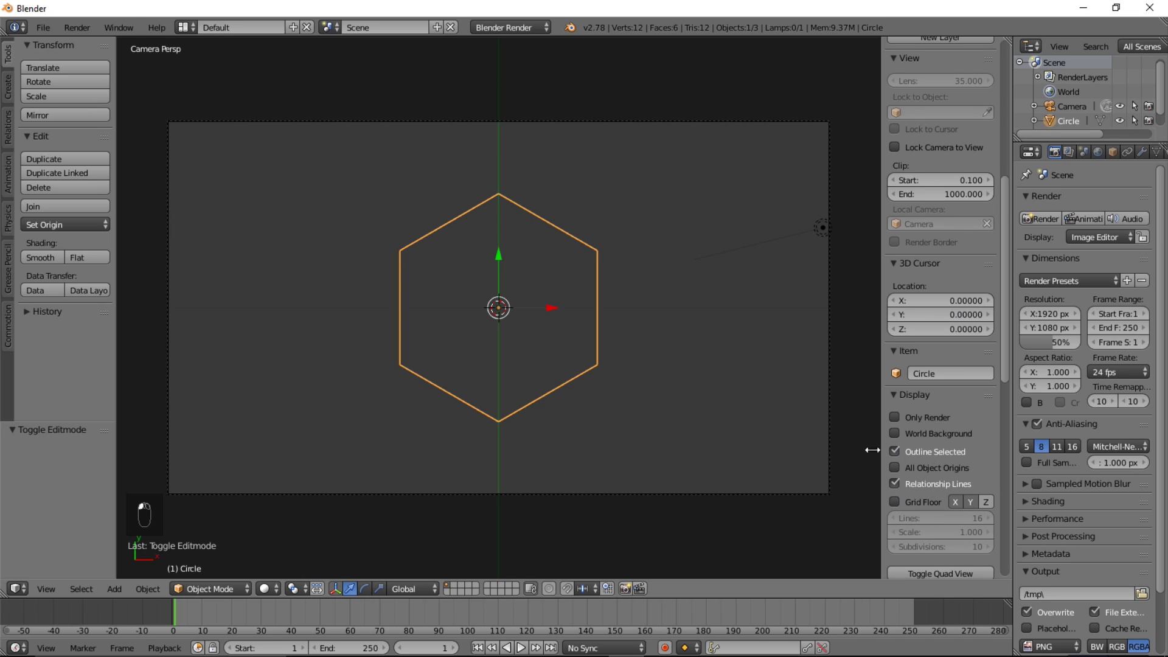
middle_click(399, 214)
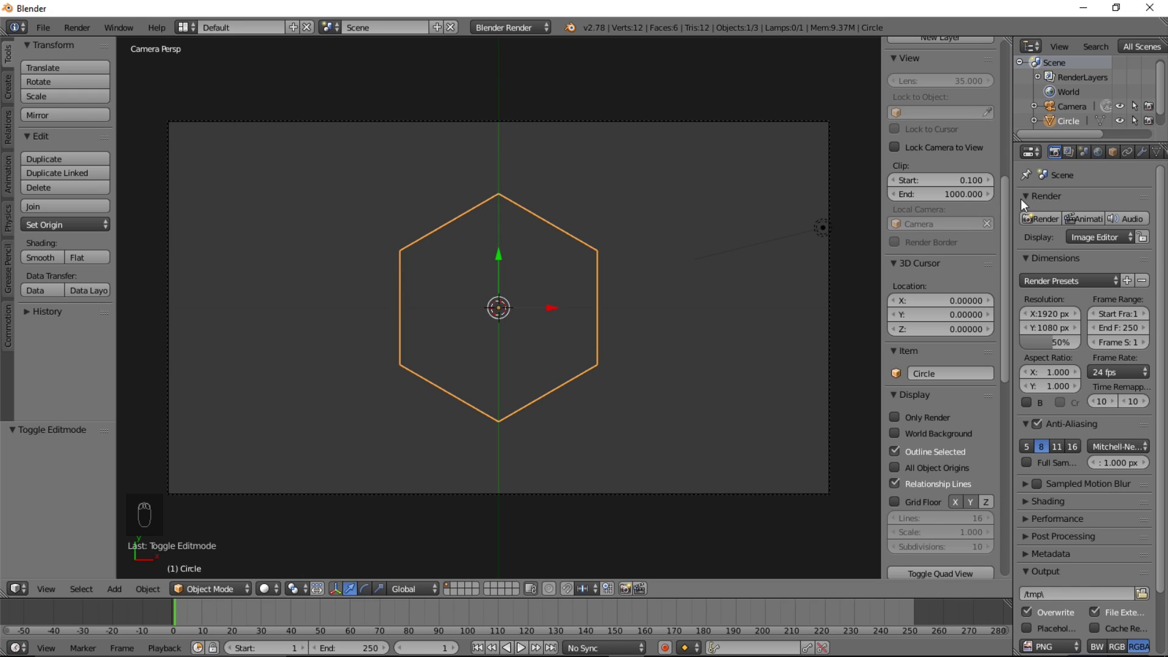
drag(1163, 159, 1128, 381)
drag(1163, 402, 462, 399)
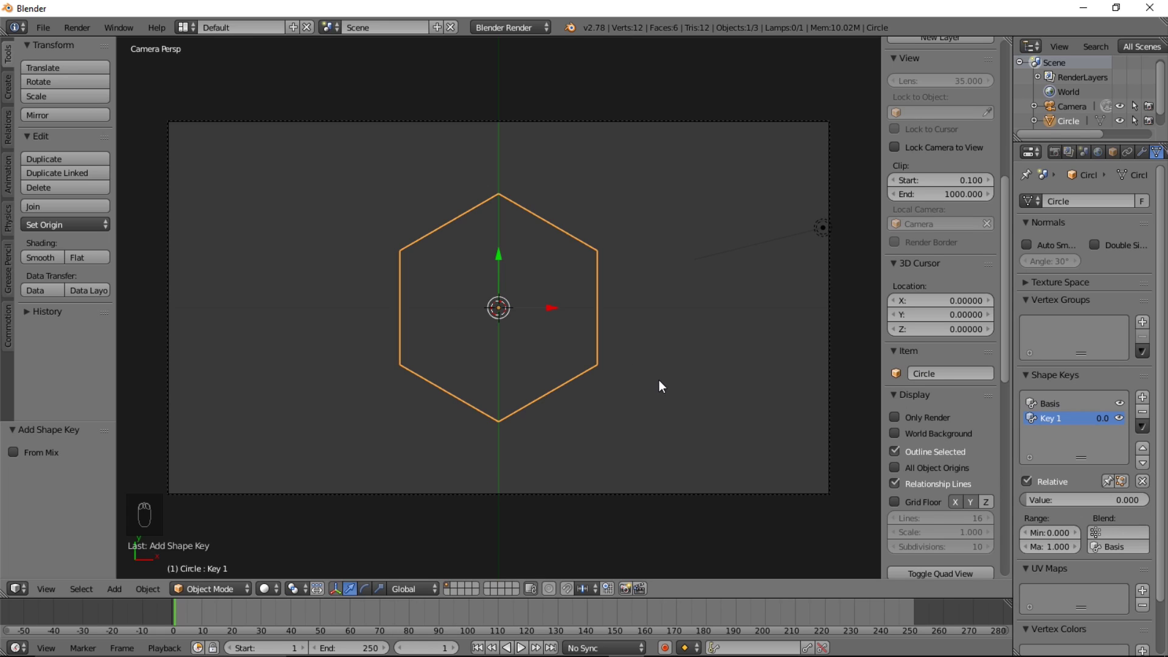
Store in Key 1 the hexagon's inner edge scaled to about 0.675, forming a ring.
key(Tab)
key(s)
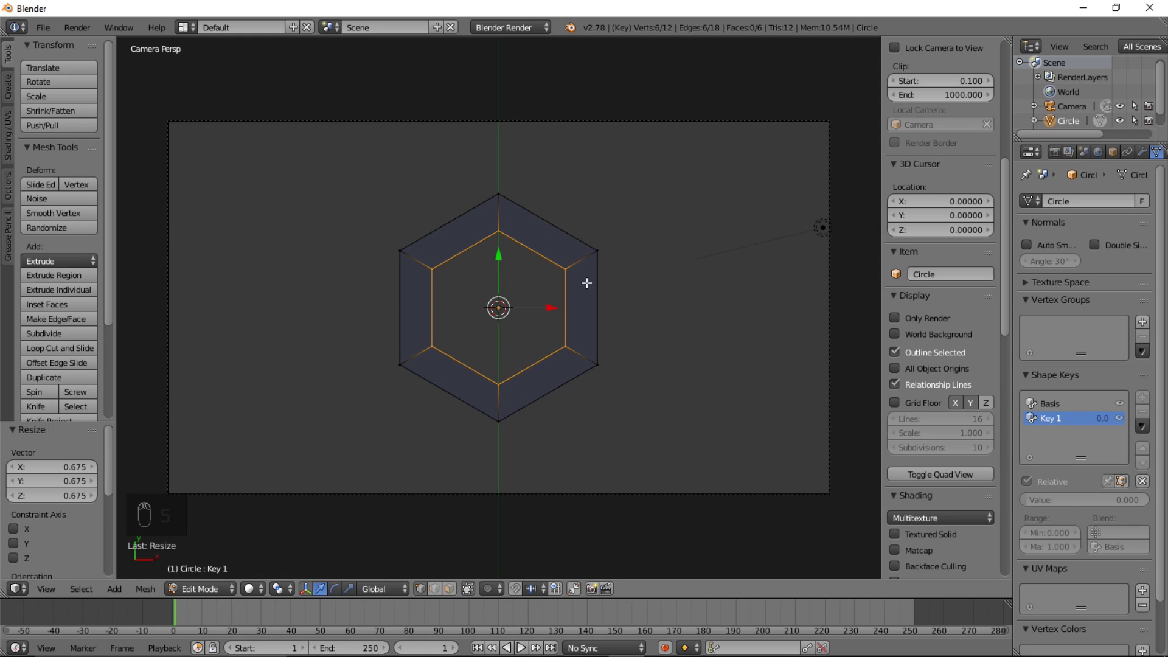
key(Tab)
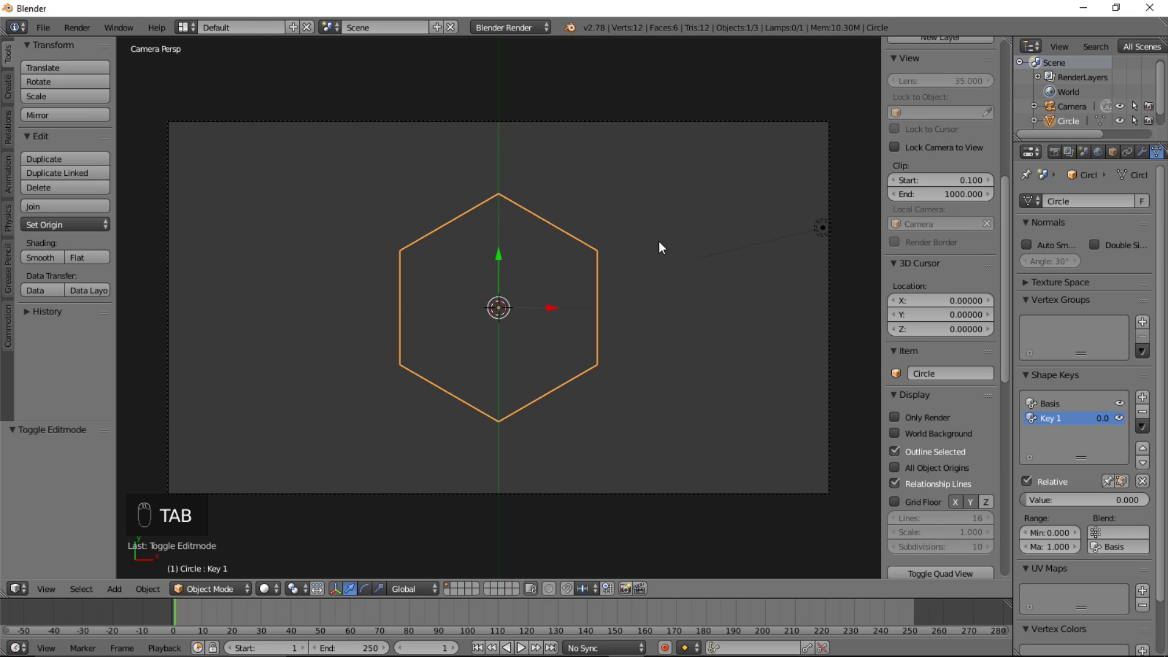
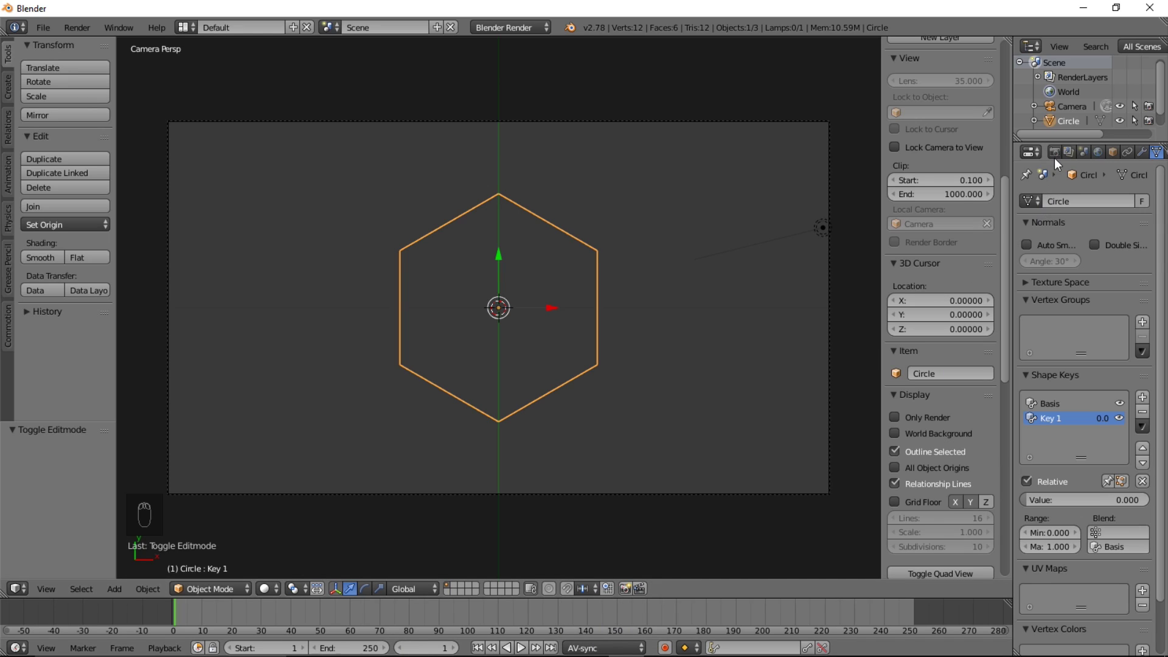
Set the frame rate to 60 fps and keyframe Key 1's value of 0 at frame 85.
drag(1061, 160, 1006, 470)
drag(429, 614, 647, 337)
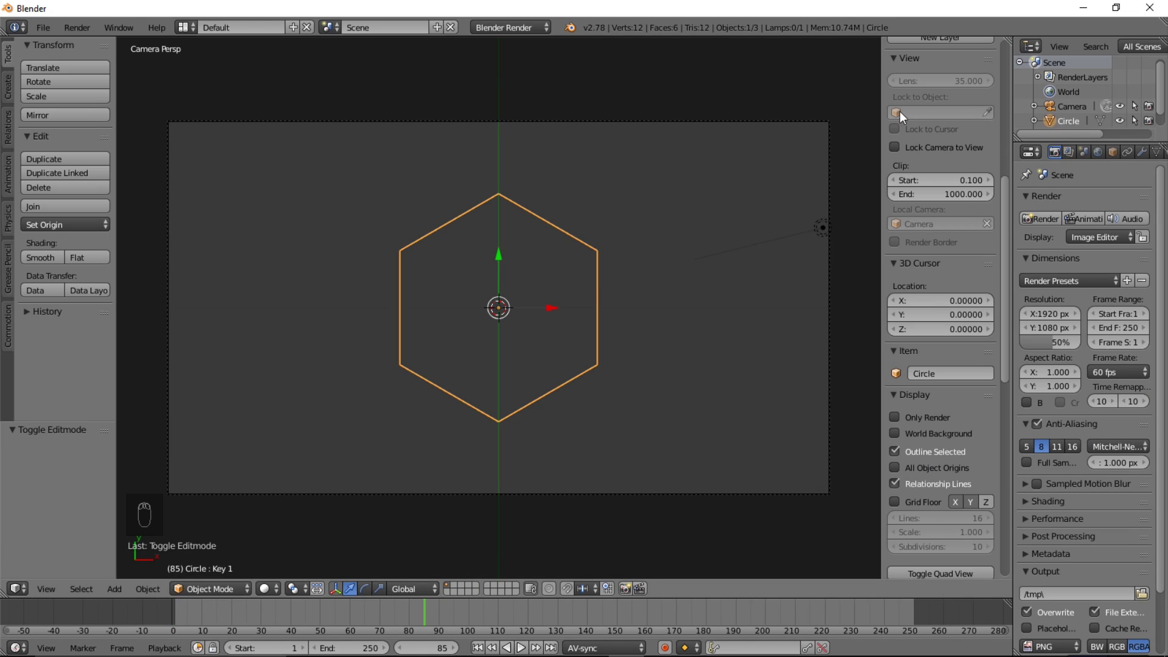
drag(1161, 160, 617, 300)
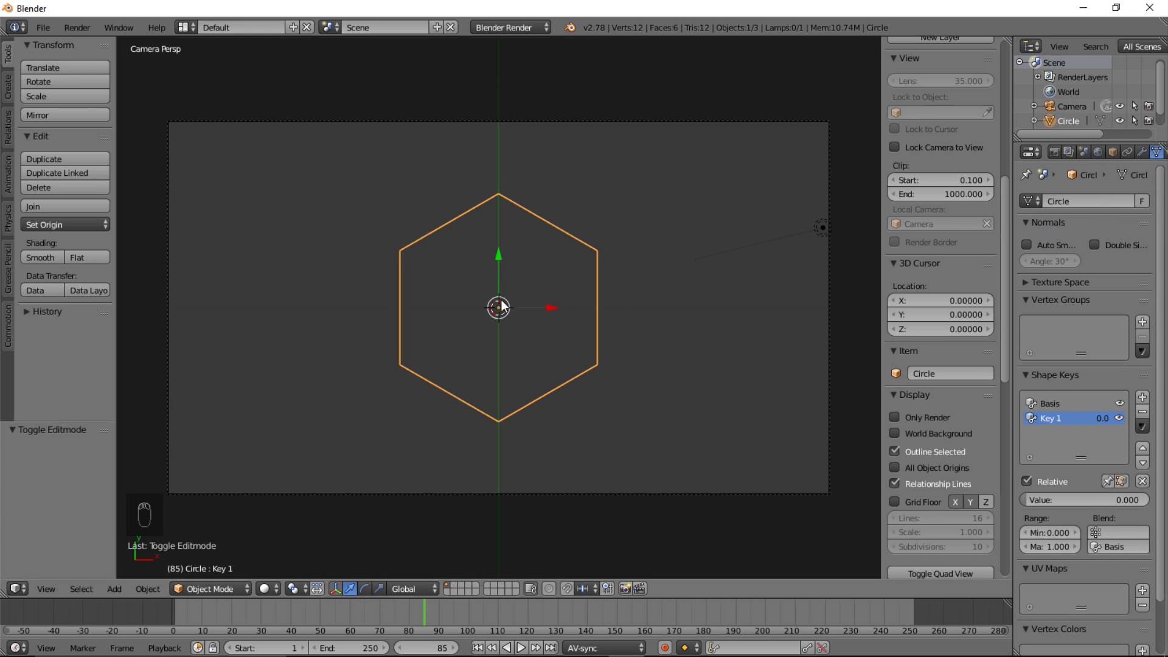
key(i)
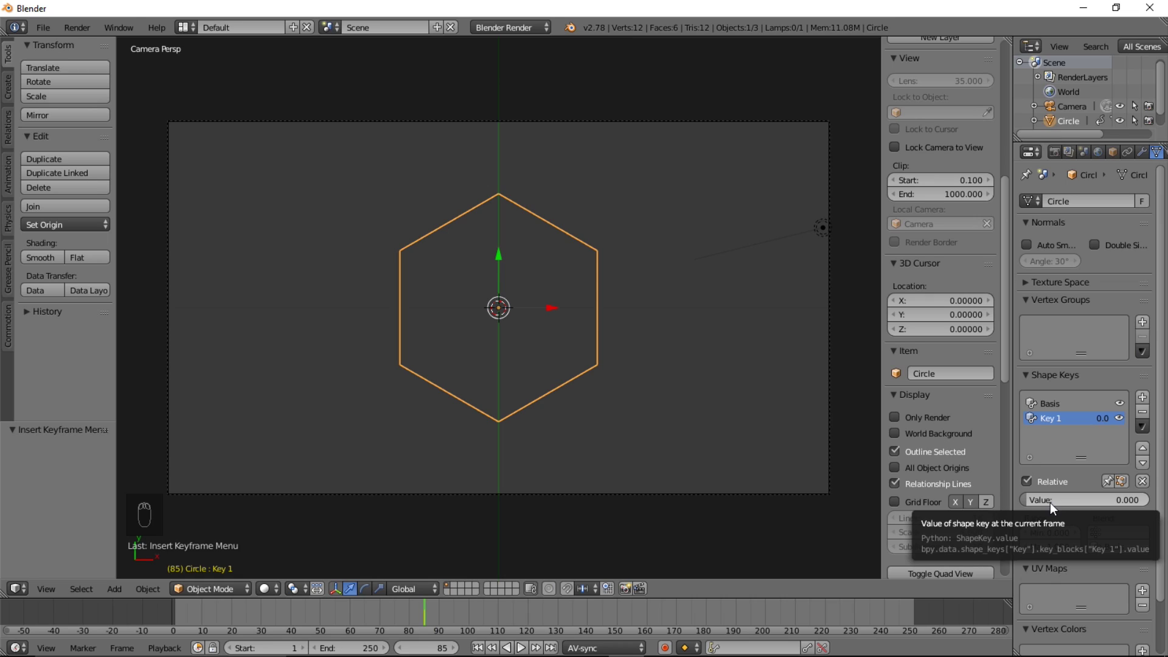
key(i)
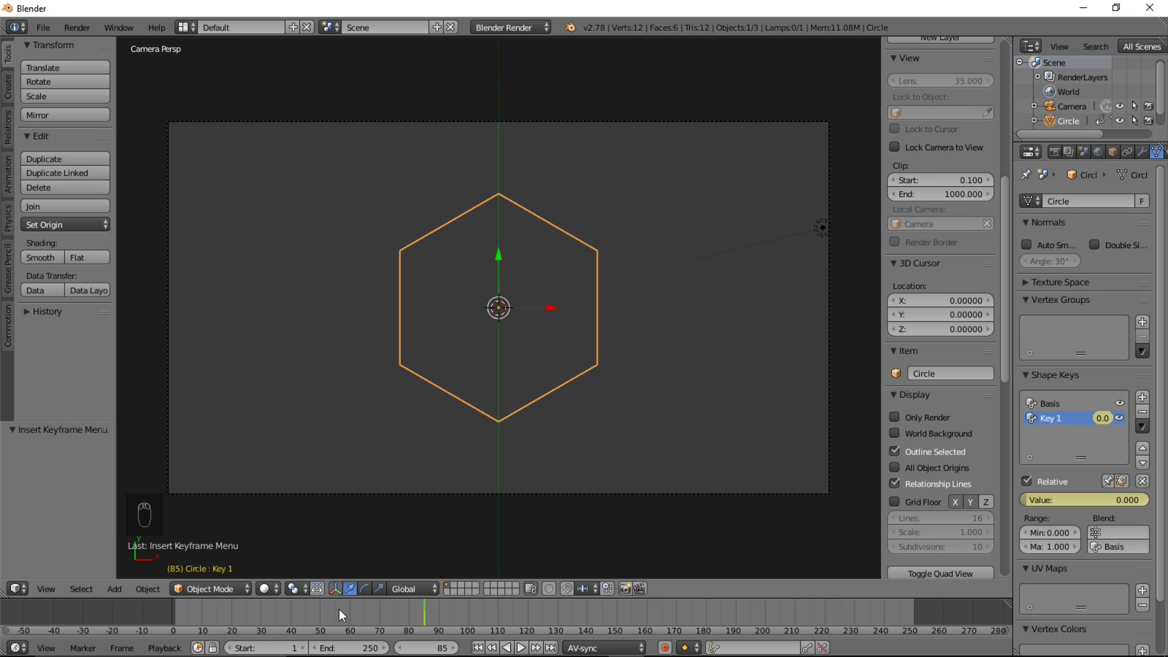
At frame 51 keyframe Key 1 at value 1, then shrink the ring's scale down to nothing.
drag(341, 621, 322, 623)
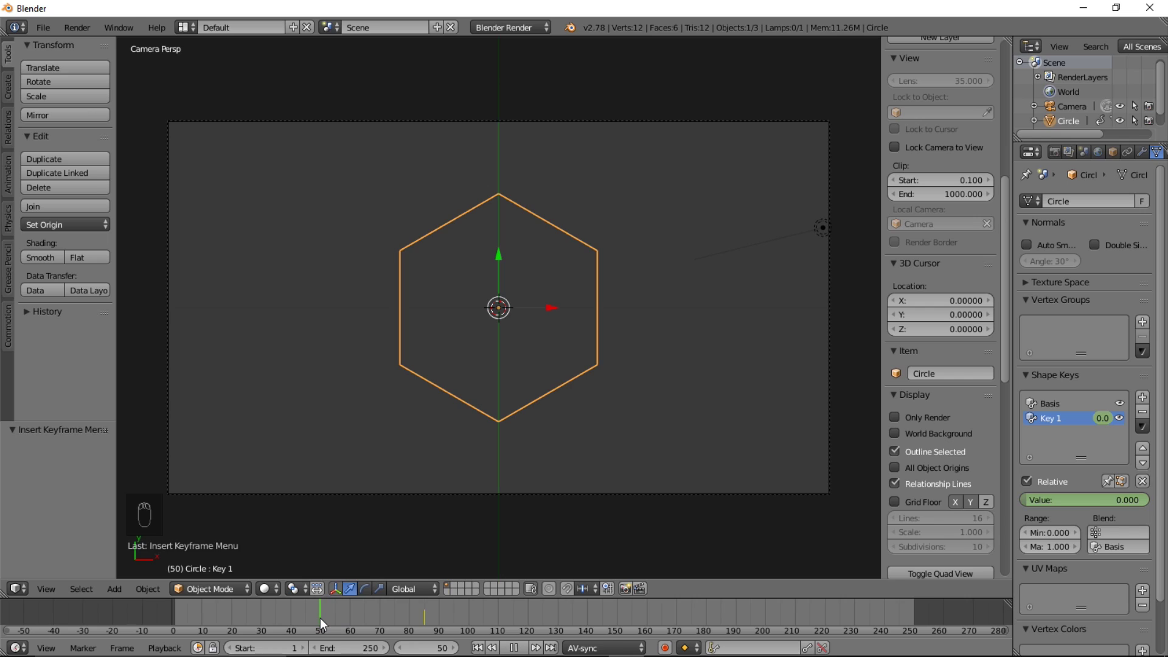
drag(327, 624, 715, 354)
key(s)
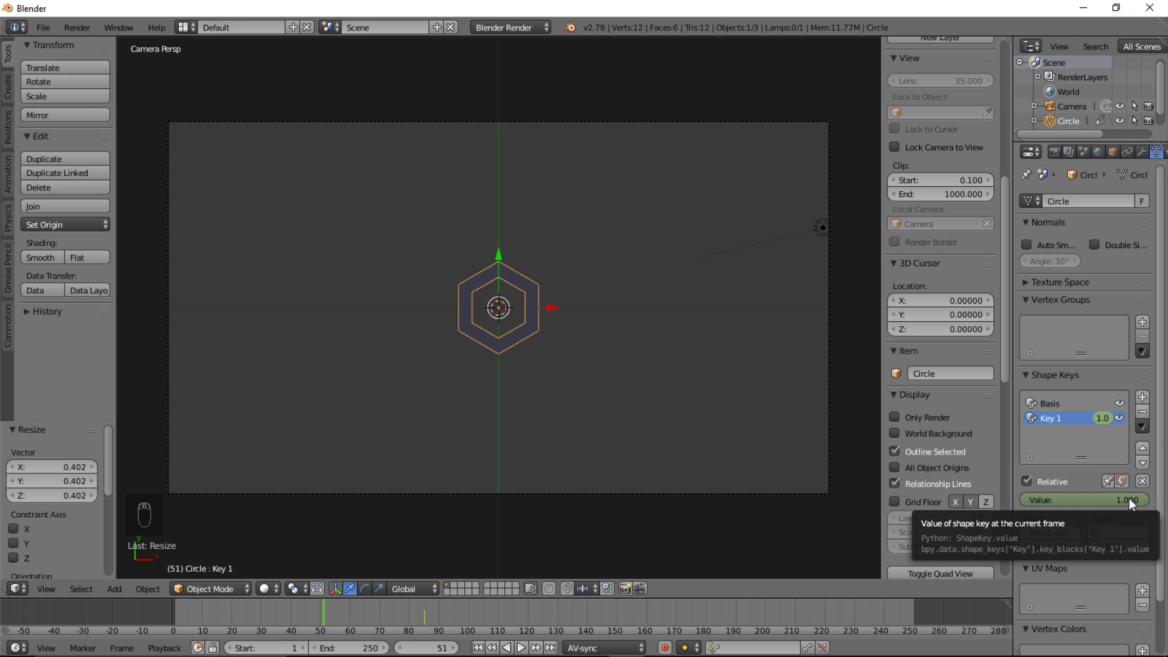
key(i)
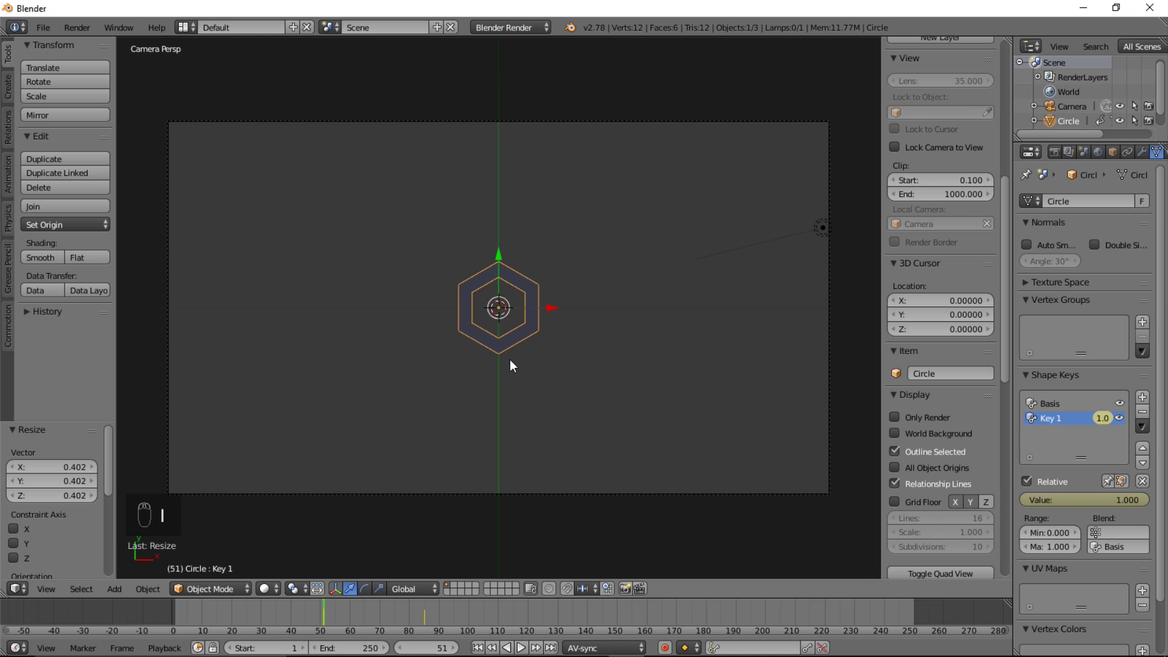
key(s)
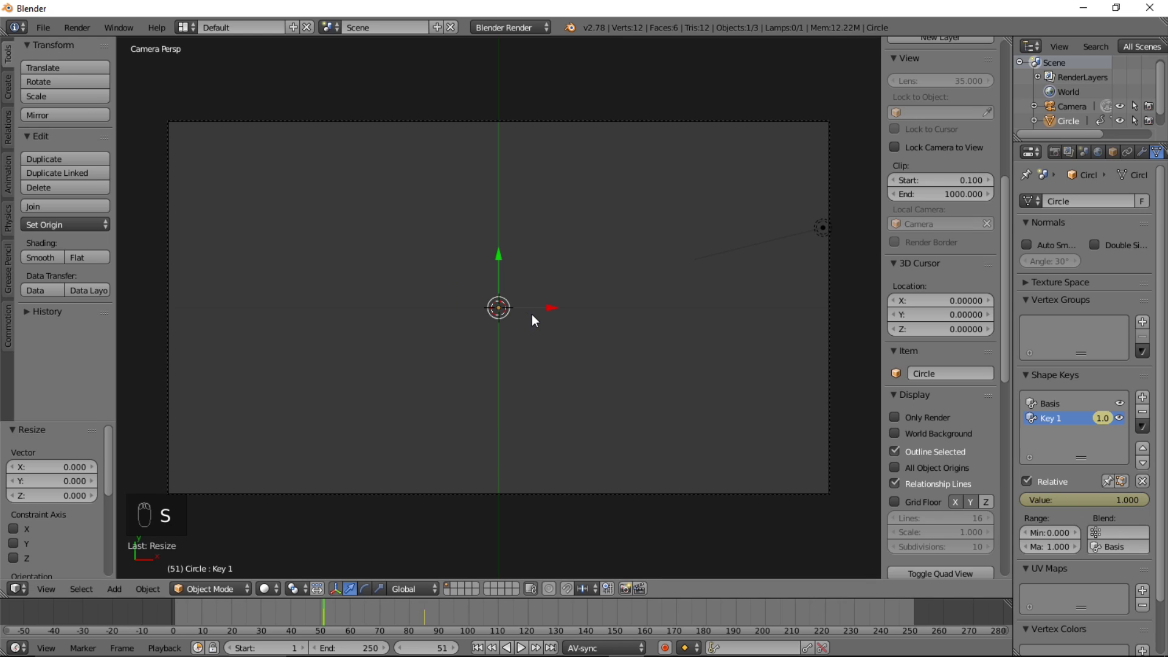
Keyframe the ring's scale at 0 on frame 51 and full size on frame 70.
key(i)
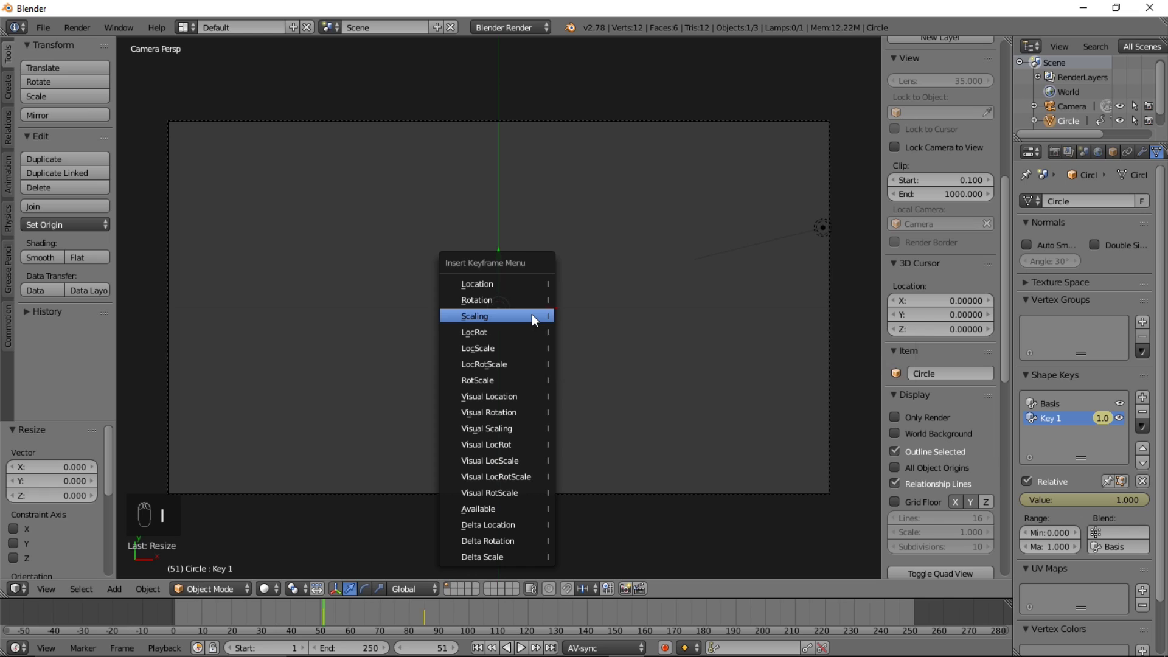
key(alt+a)
click(316, 617)
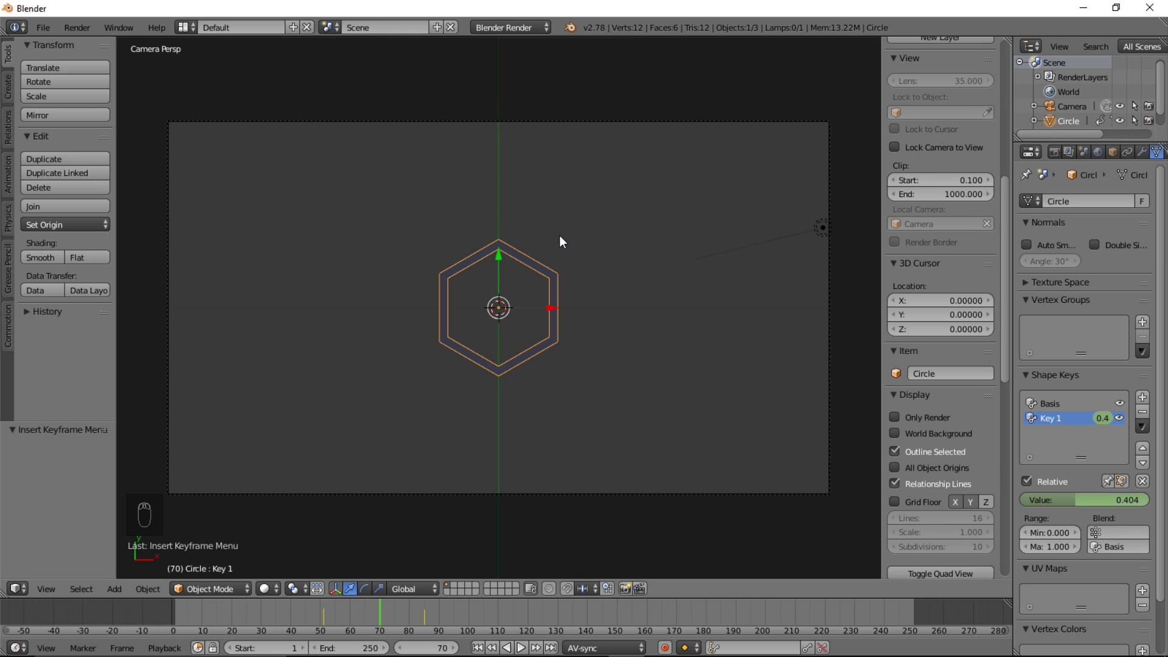
Add a large black shadeless plane filling the camera view and lower it on Z behind the ring.
key(shift+a)
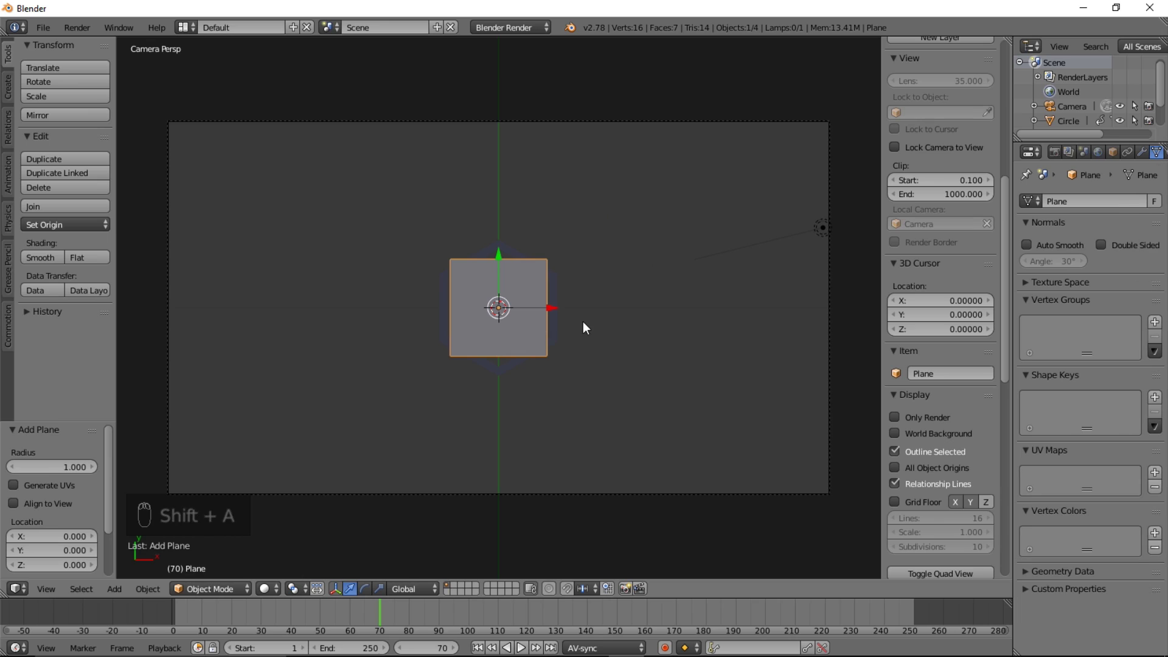
key(s)
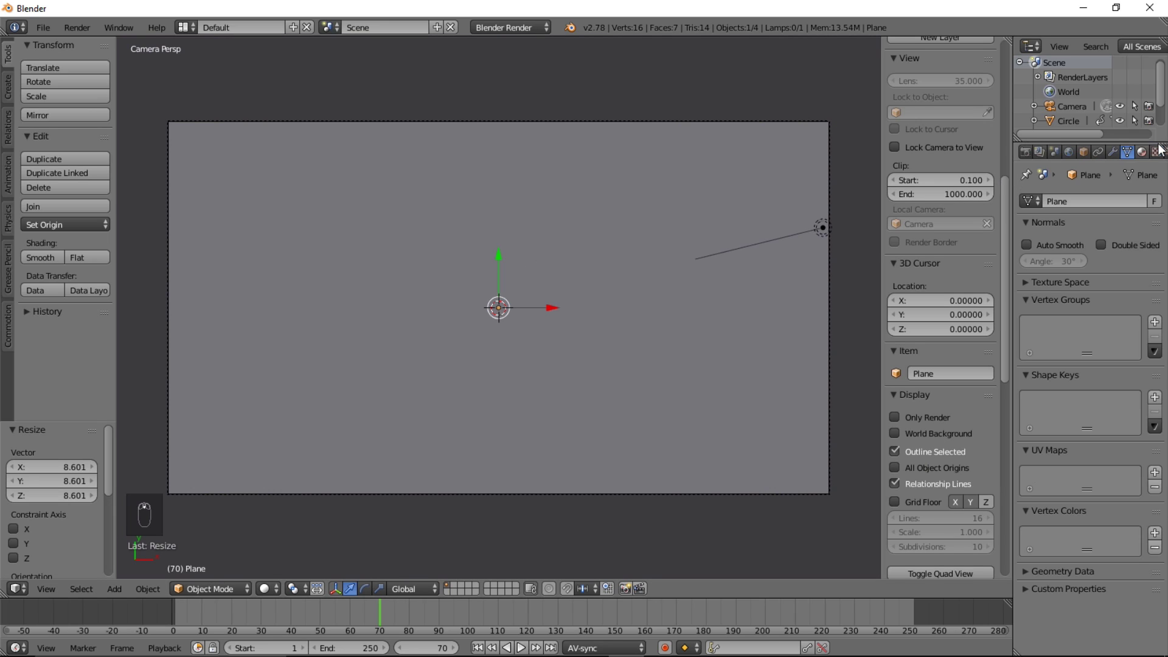
drag(1136, 154, 1088, 285)
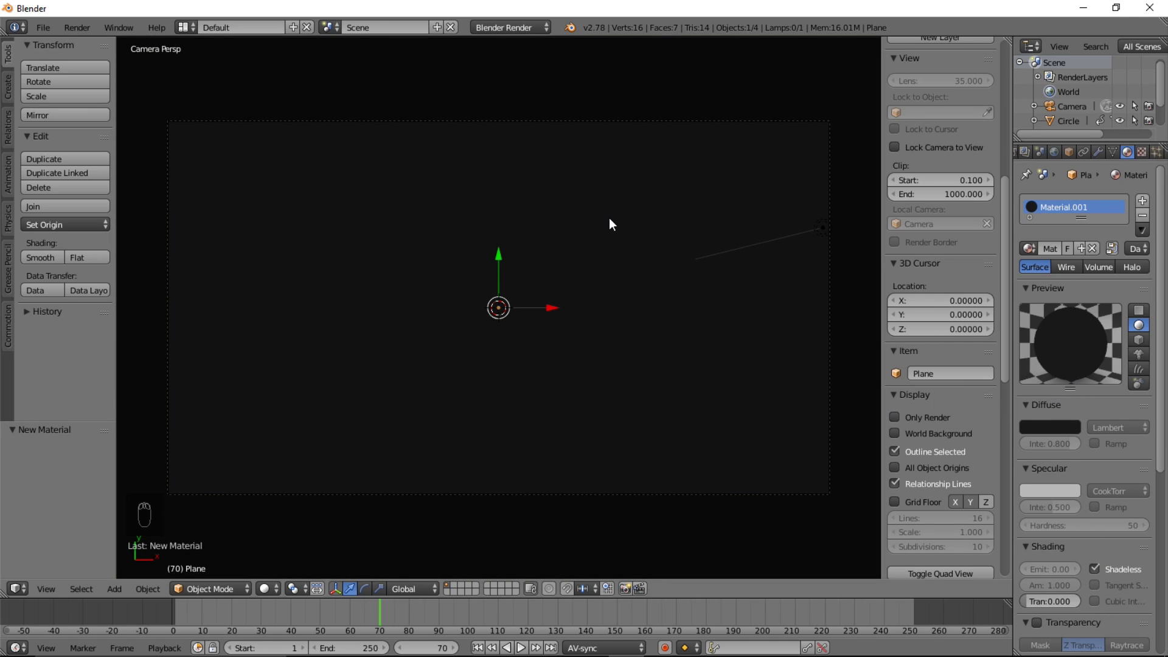
key(g)
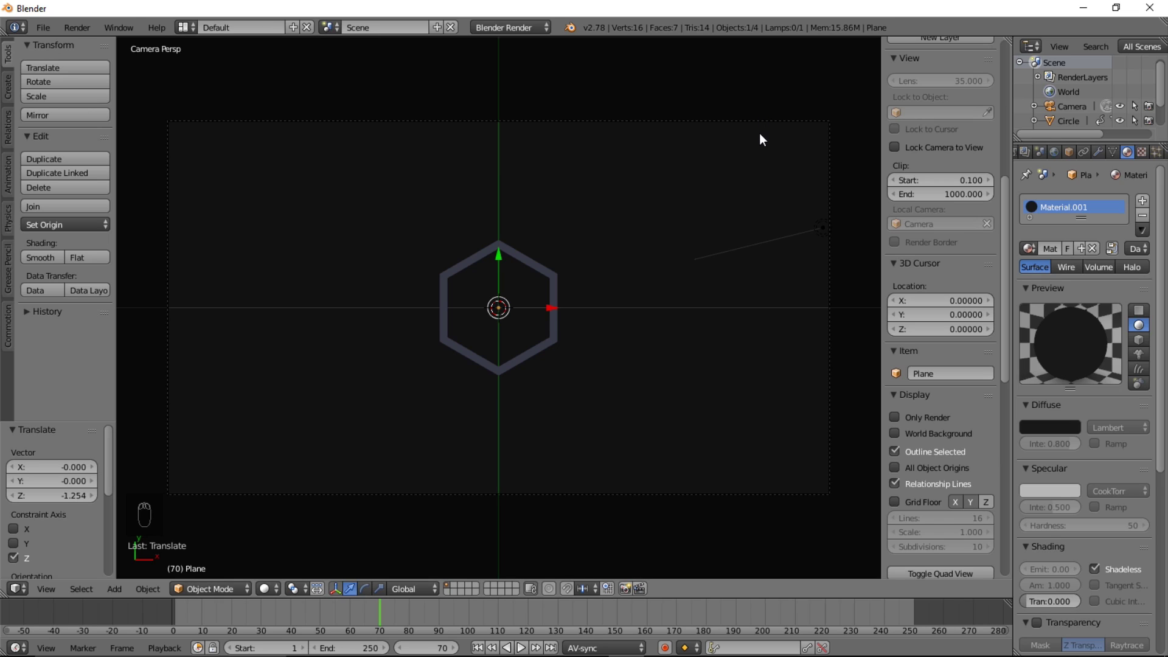
click(545, 279)
Give the ring a new shadeless material named Polygon, first cyan then changed to pinkish red.
drag(1078, 254, 1069, 261)
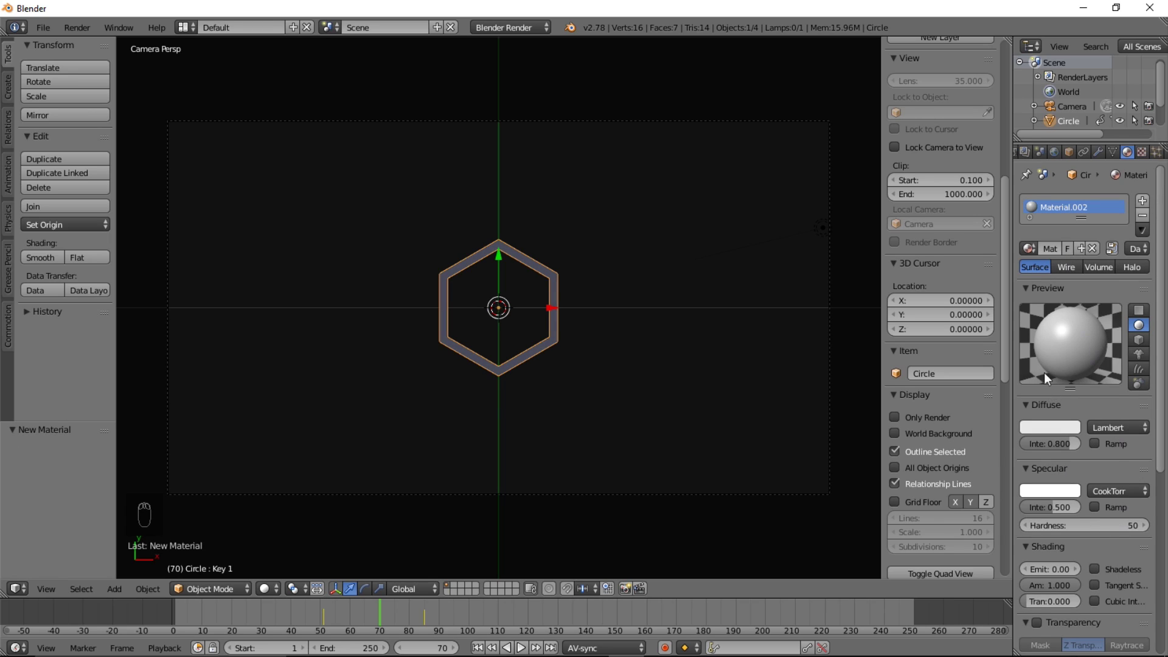
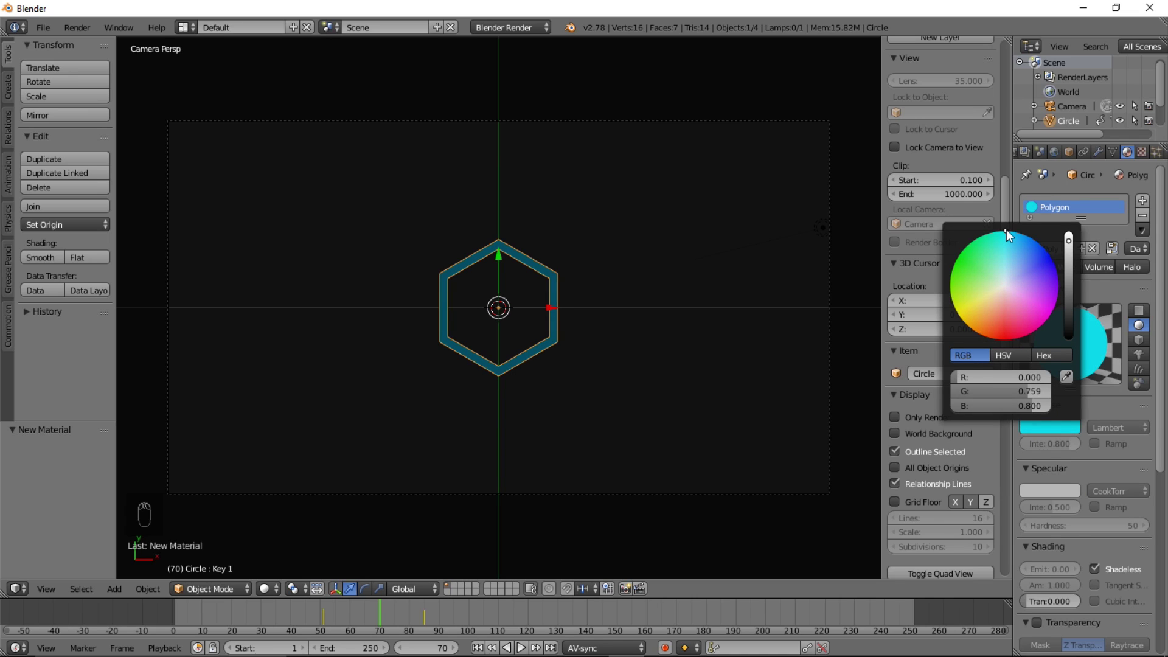
click(285, 565)
click(300, 520)
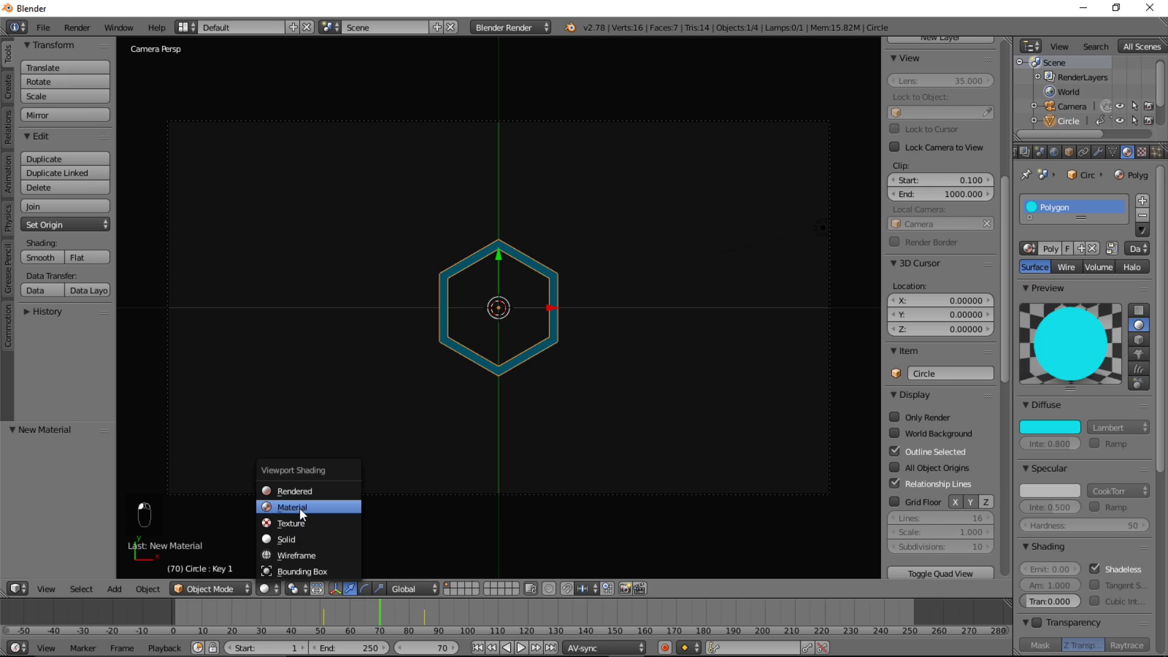
click(433, 505)
drag(472, 283, 1076, 413)
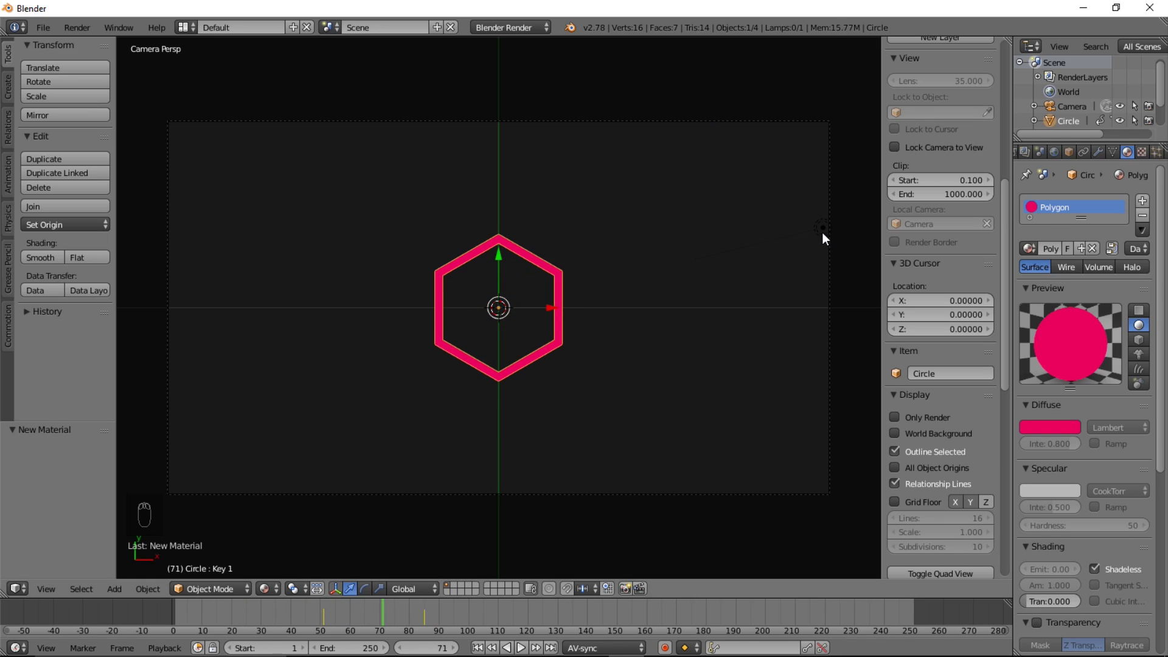
drag(827, 237, 826, 236)
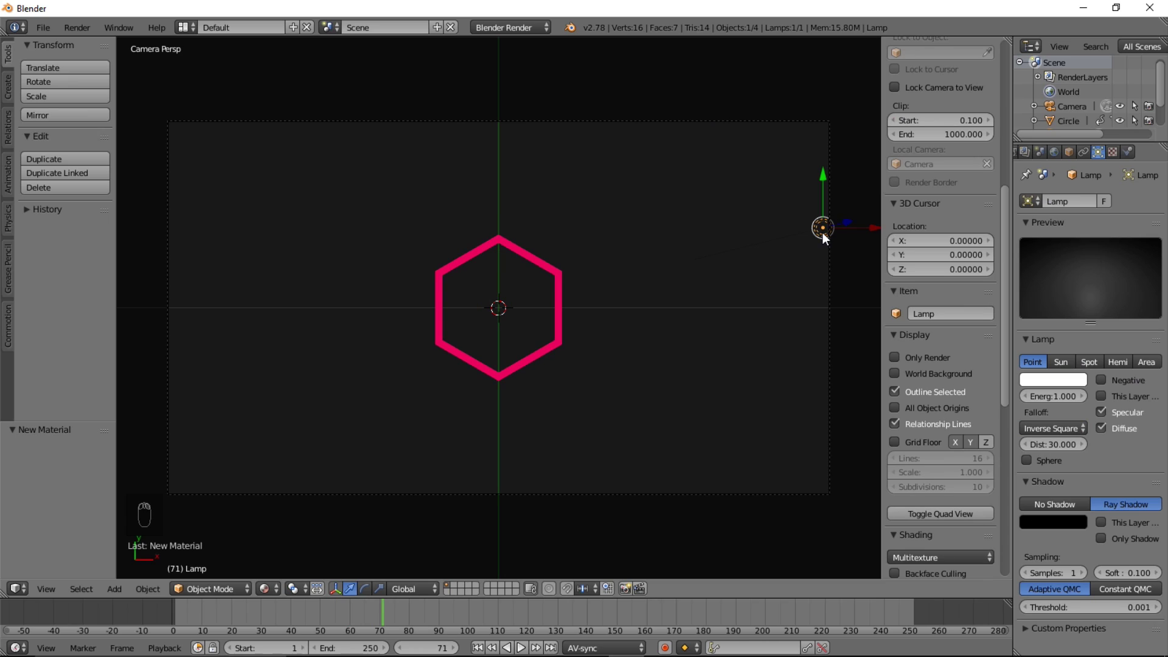
Delete the lamp from the scene.
key(x)
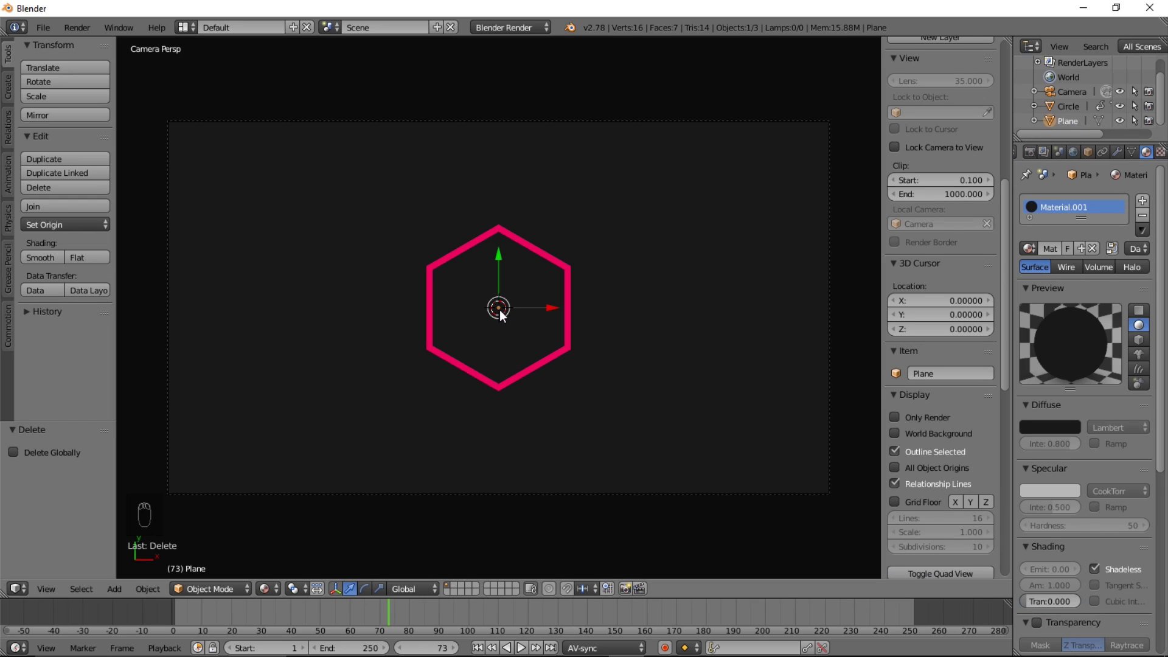
Move the backdrop plane to another layer and switch the viewport to show a different layer.
key(m)
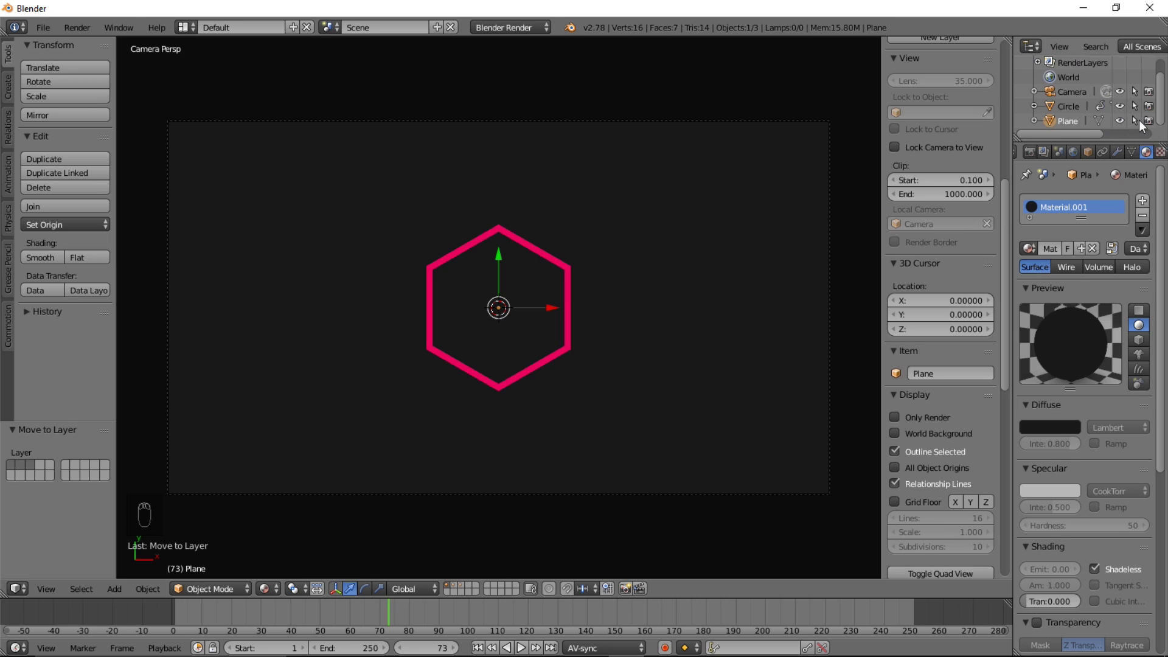
click(1143, 124)
click(571, 368)
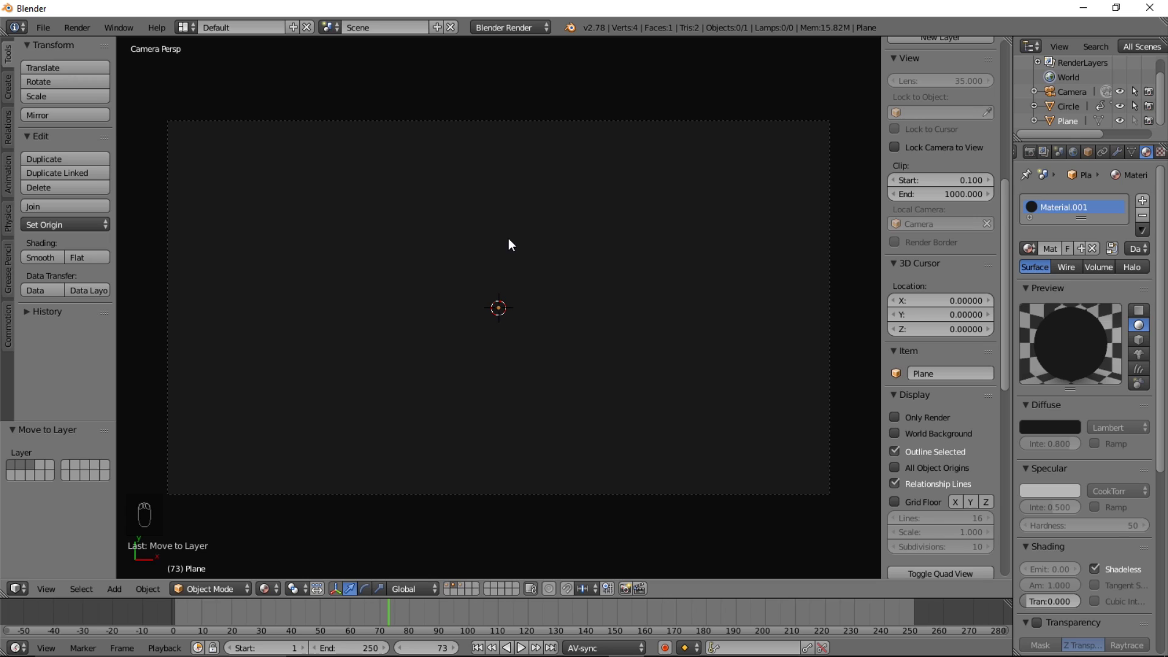
Colour the triangle's Polygon.001 material yellow and scale the triangle up about 2.4 times.
key(shift+a)
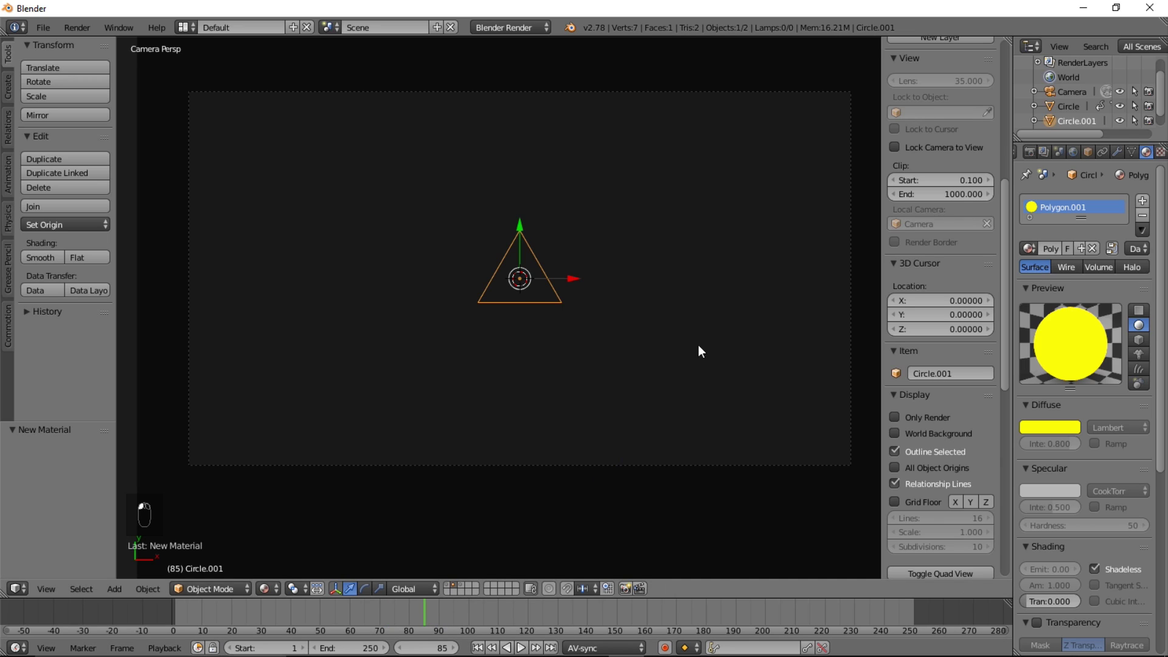
key(s)
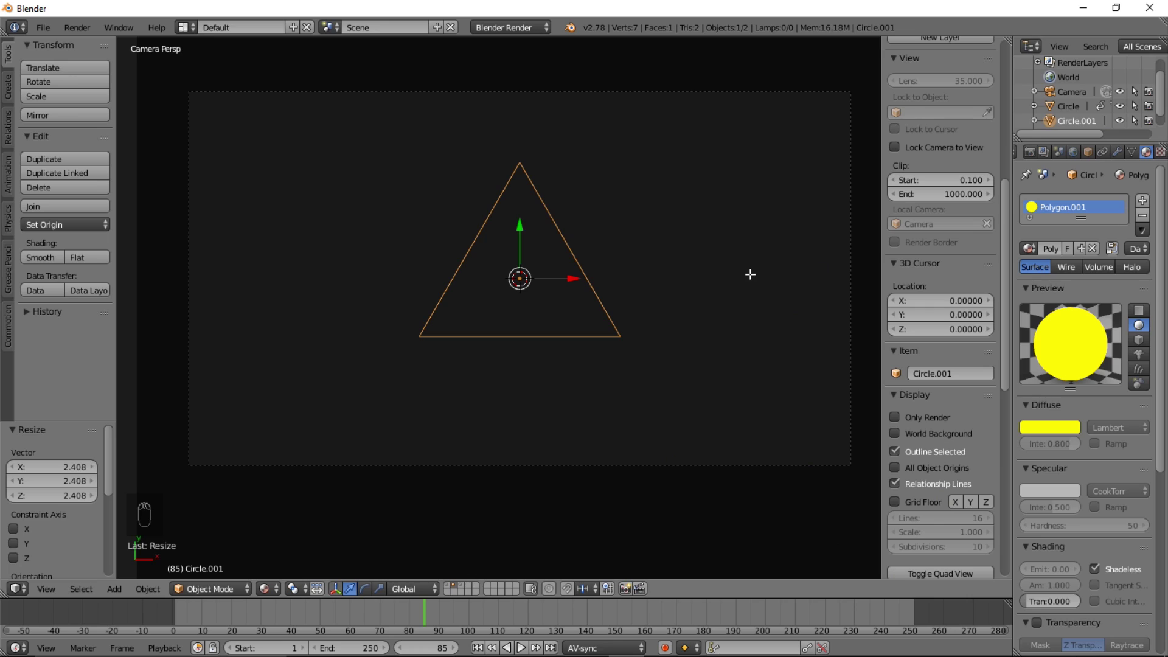
key(Tab)
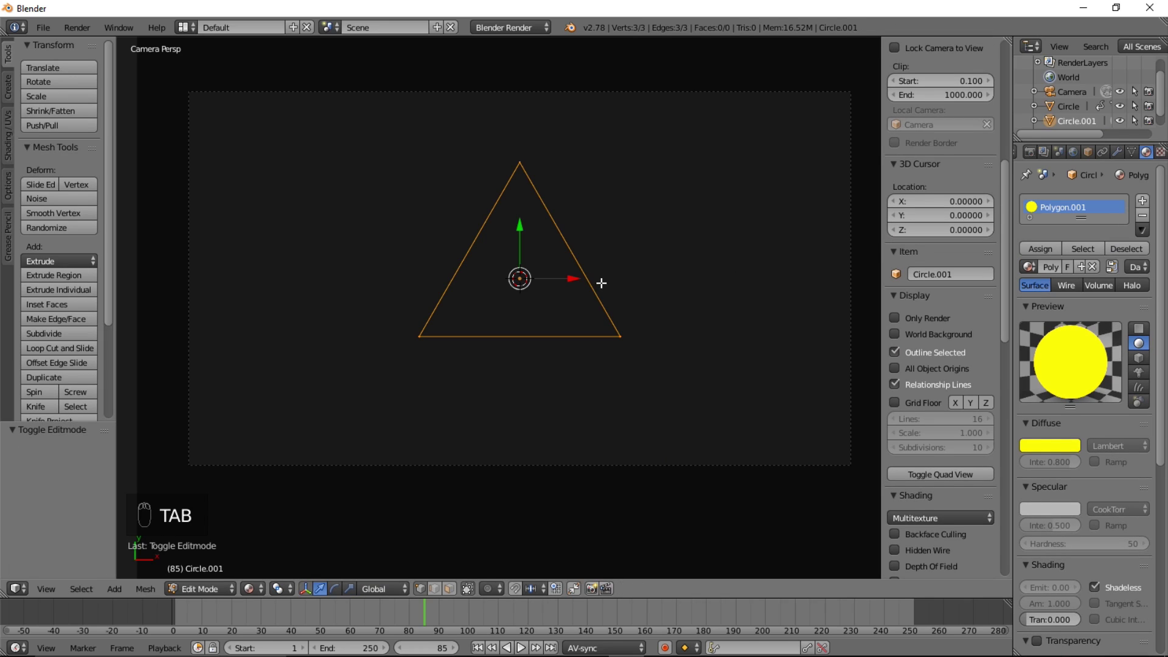
Extrude the triangle's vertices, add Basis and Key 1 shape keys, and shrink the inner edge into a thick ring.
key(e)
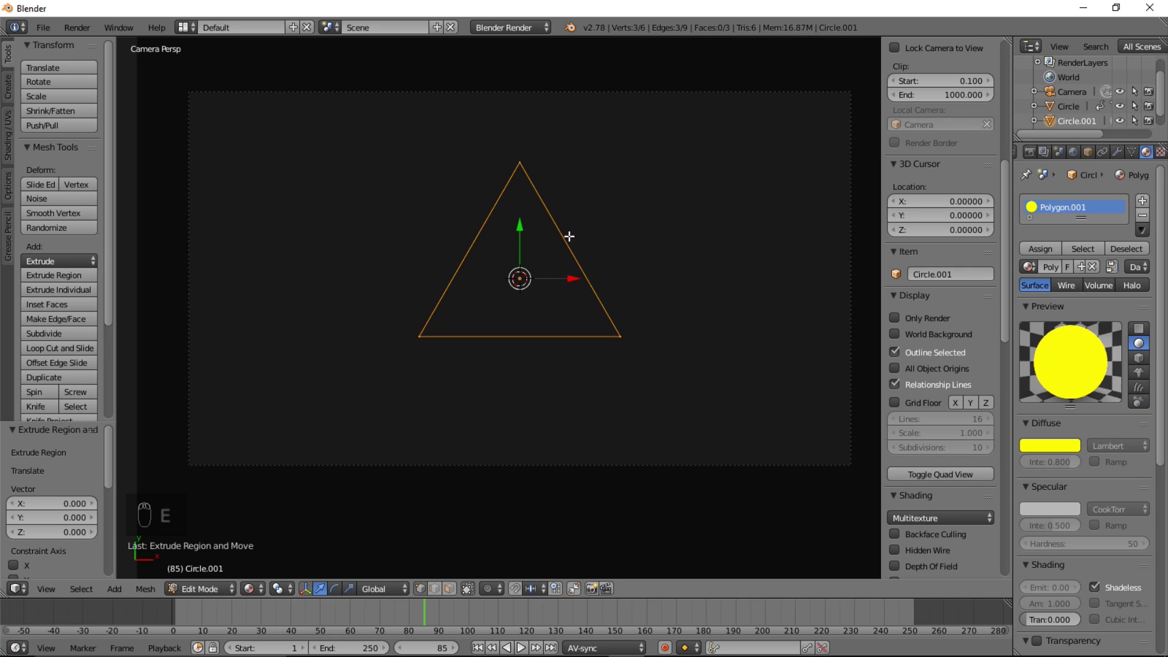
key(Tab)
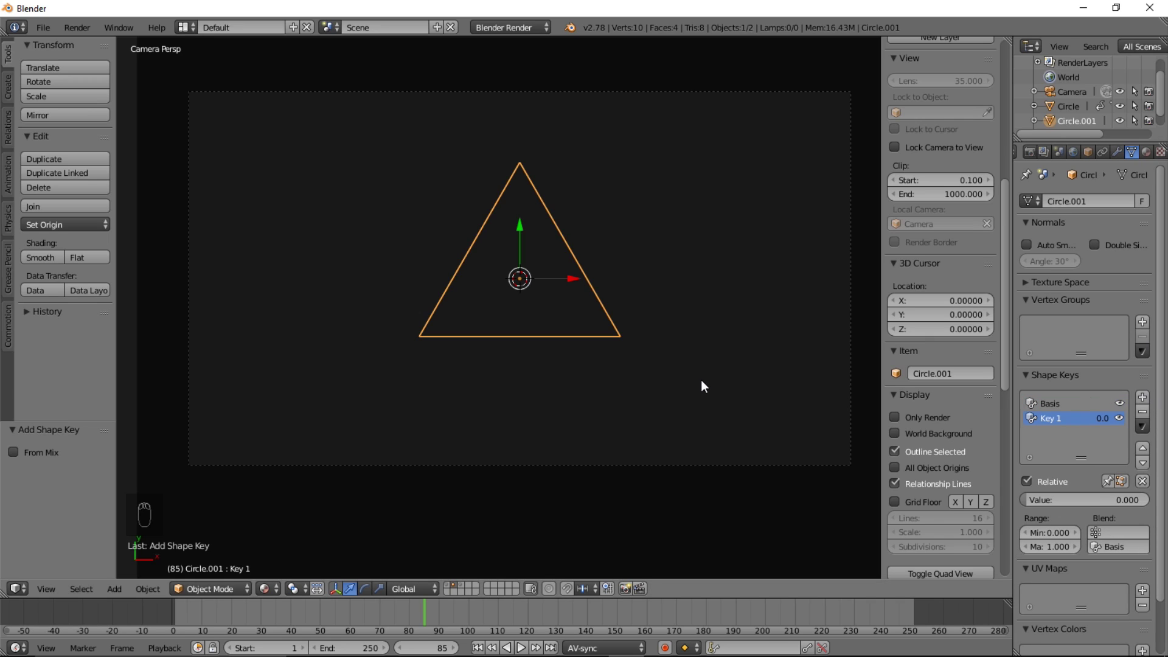
key(Tab)
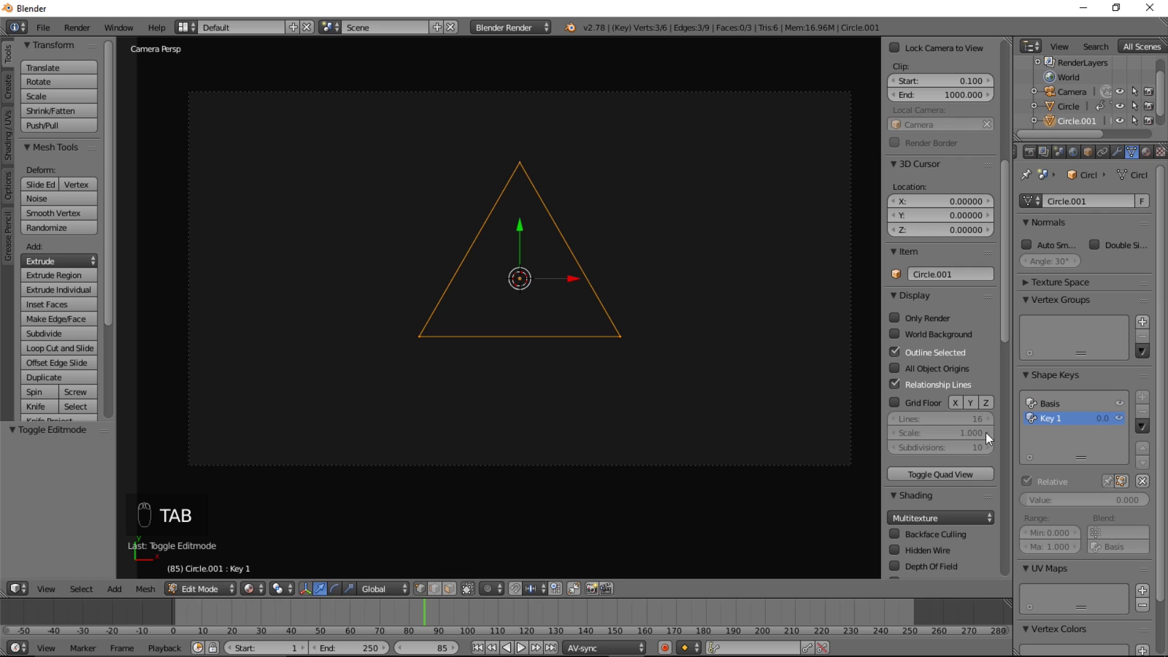
key(s)
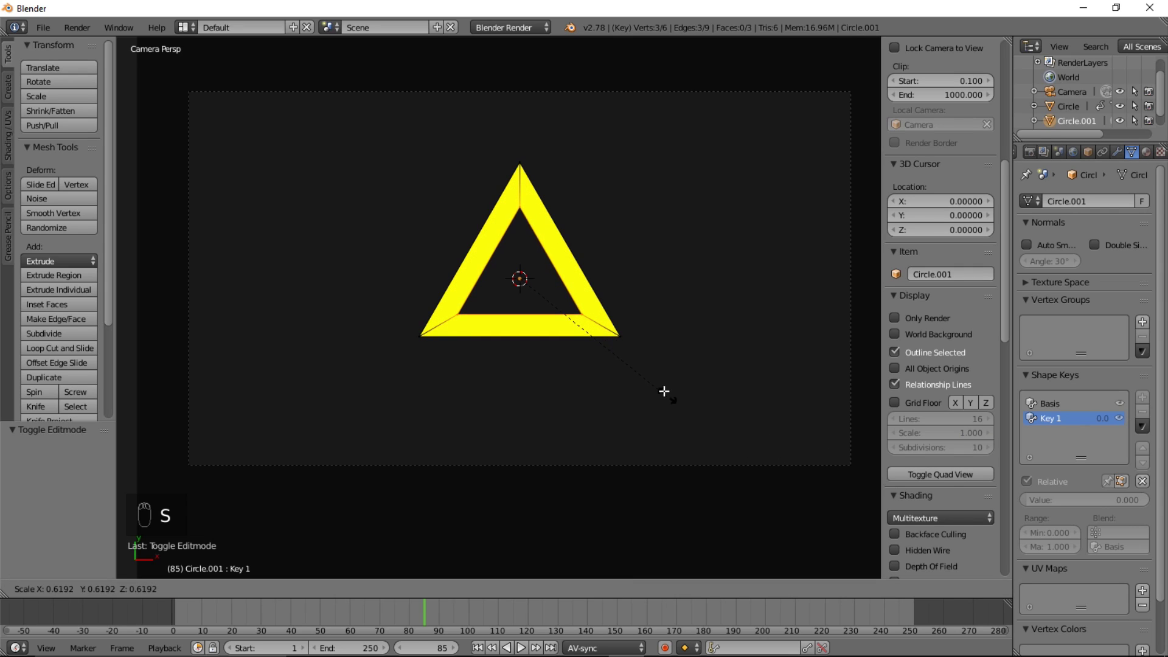
Keyframe Key 1 at 1.0 on frame 52 and at zero around frame 85.
key(Tab)
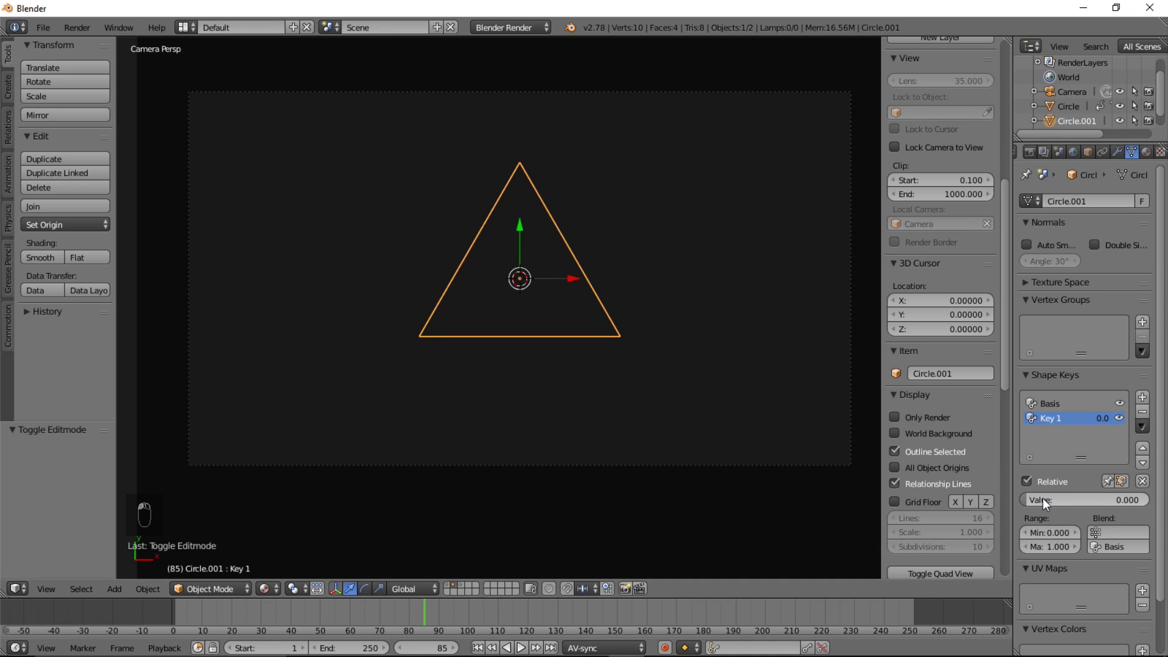
key(i)
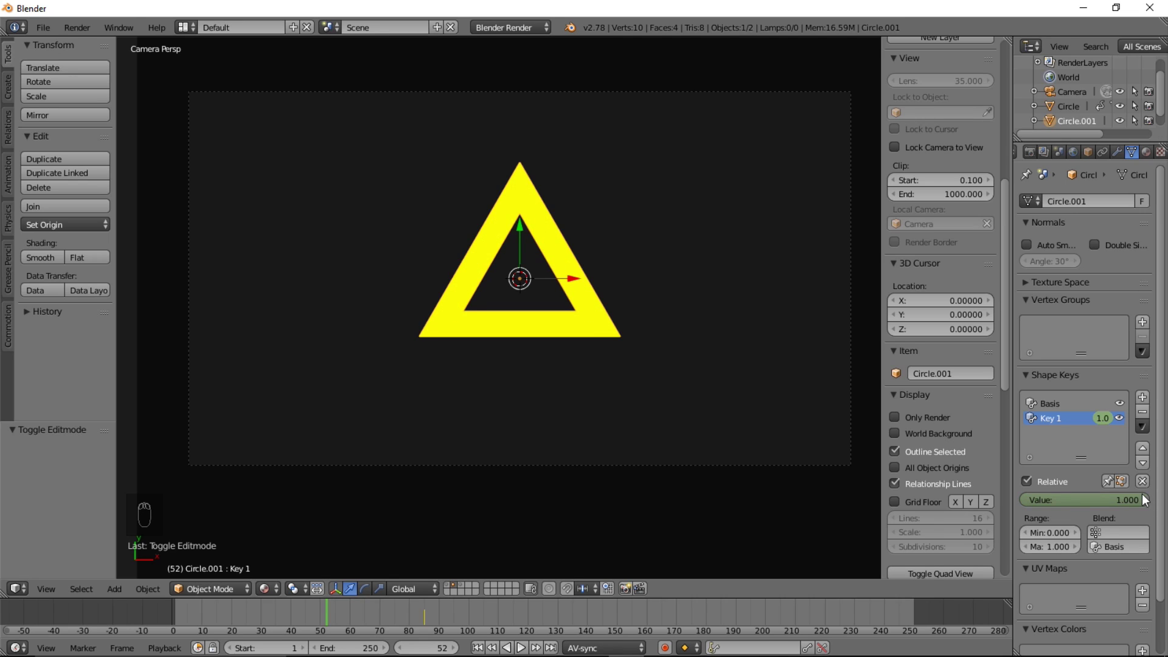
key(i)
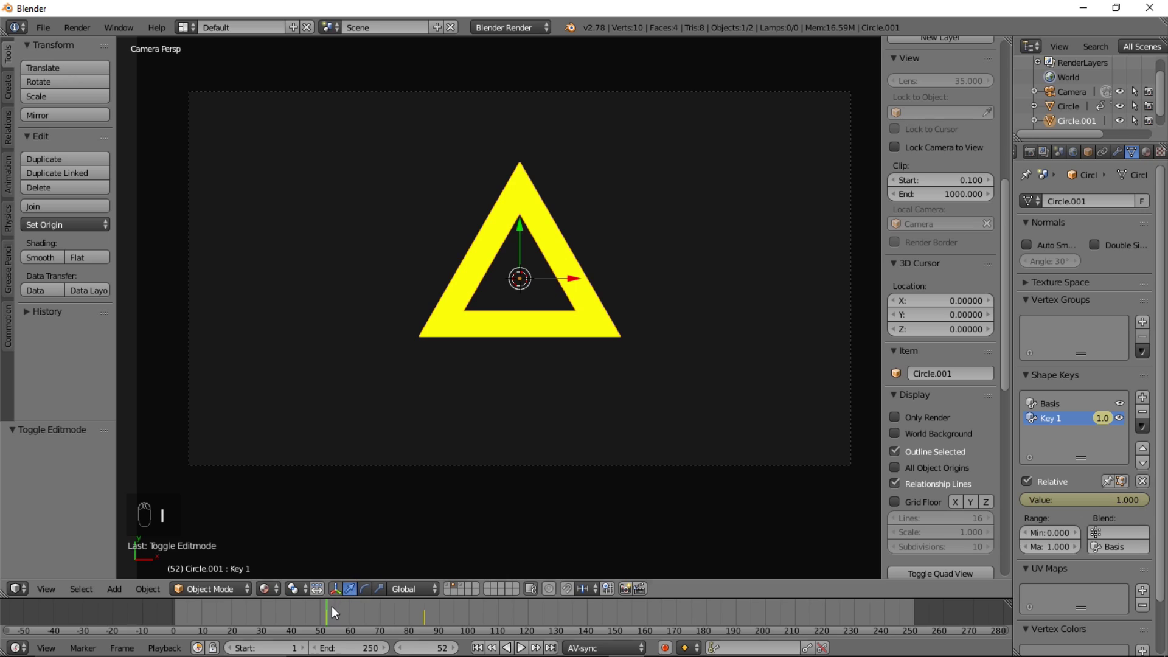
drag(337, 614, 340, 609)
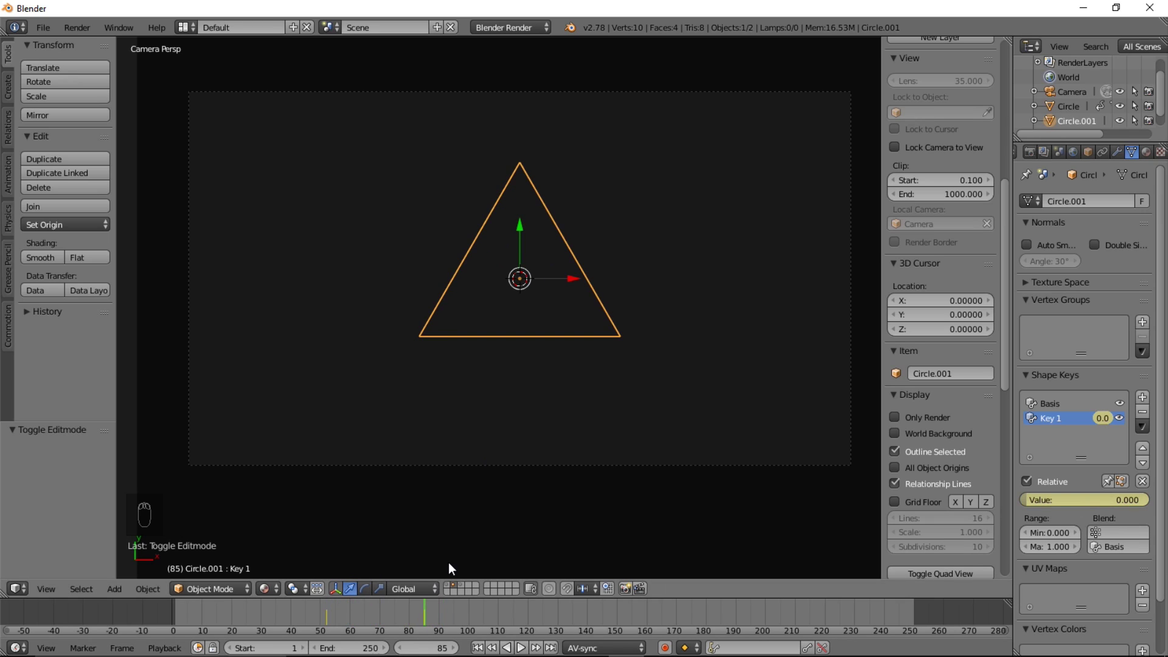
key(i)
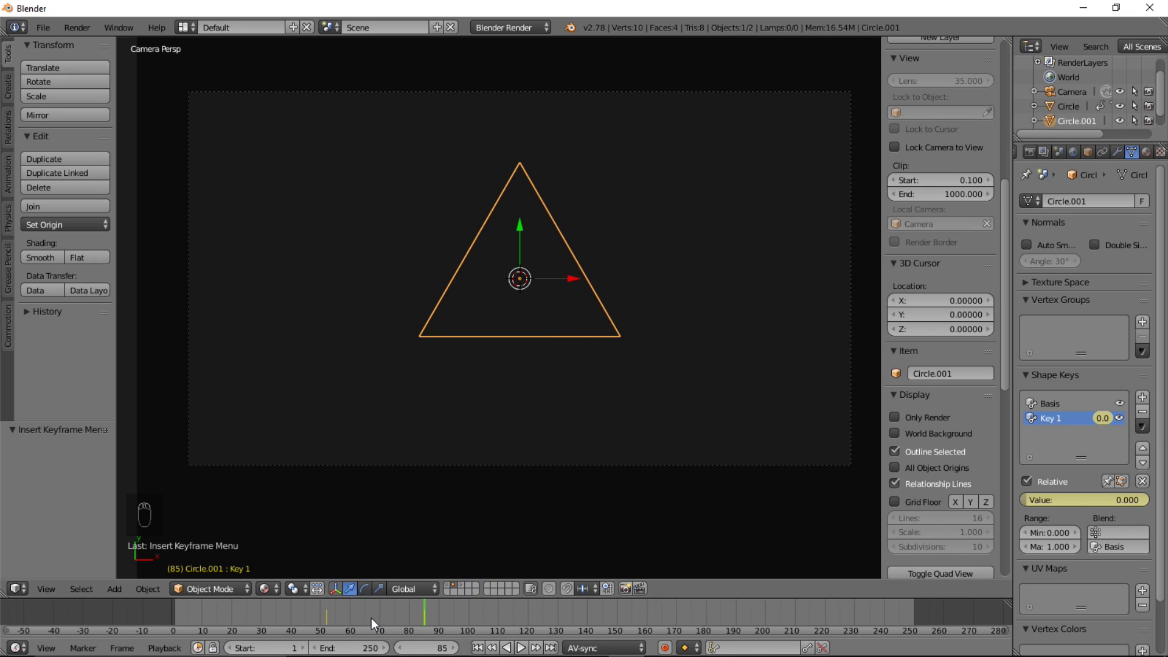
drag(377, 625, 330, 625)
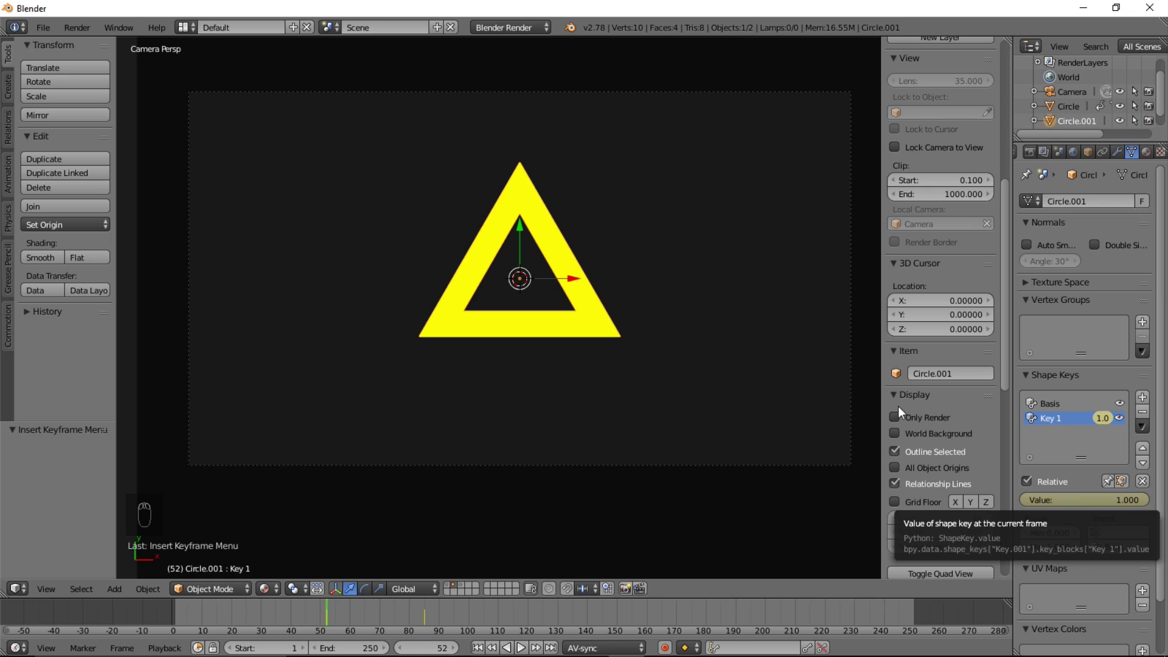
Scale the triangle ring to 0 at frame 52 and insert a Scaling keyframe.
key(s)
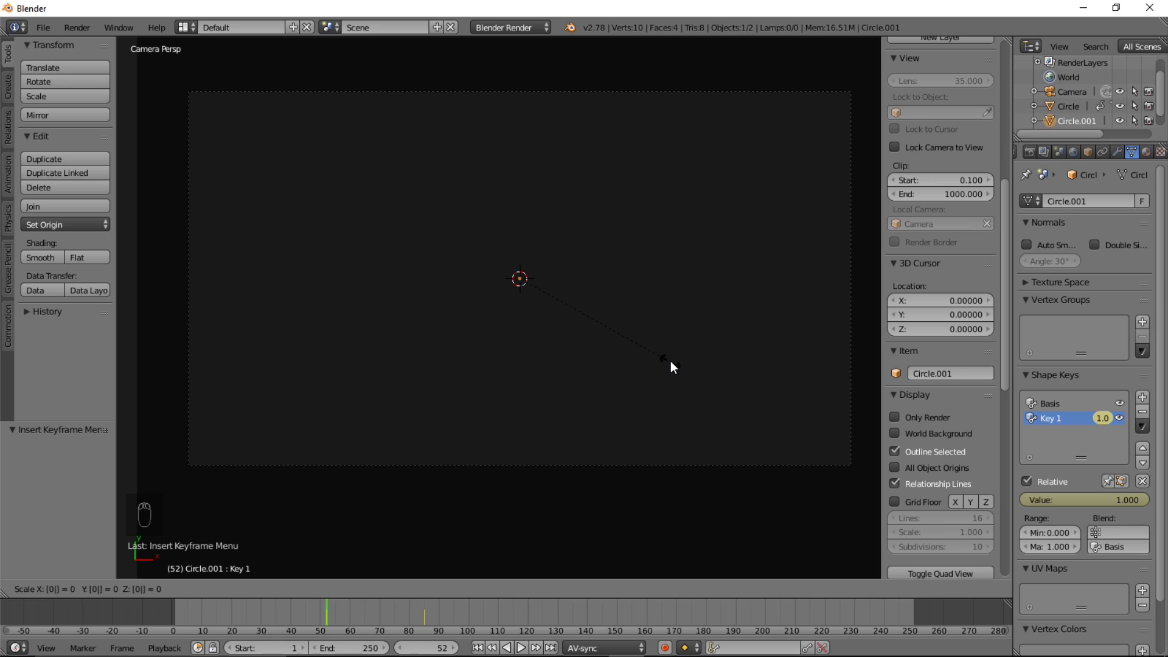
key(i)
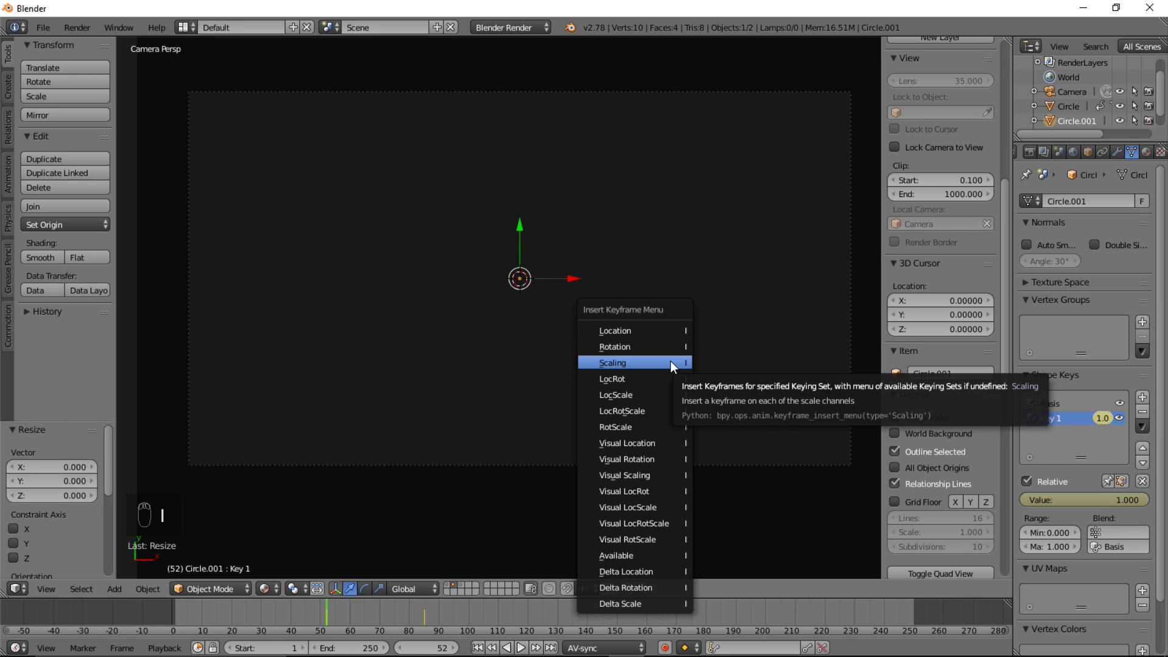
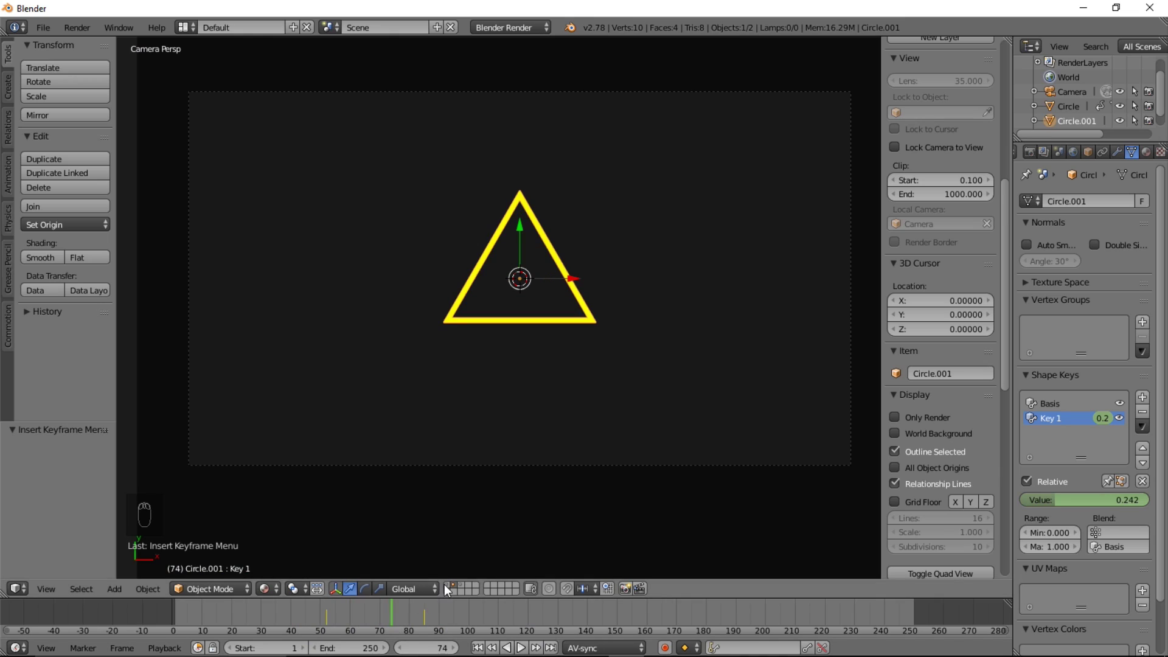
Scrub and play back the triangle animation, ending on an empty layer at frame 77.
drag(445, 589, 351, 597)
click(348, 609)
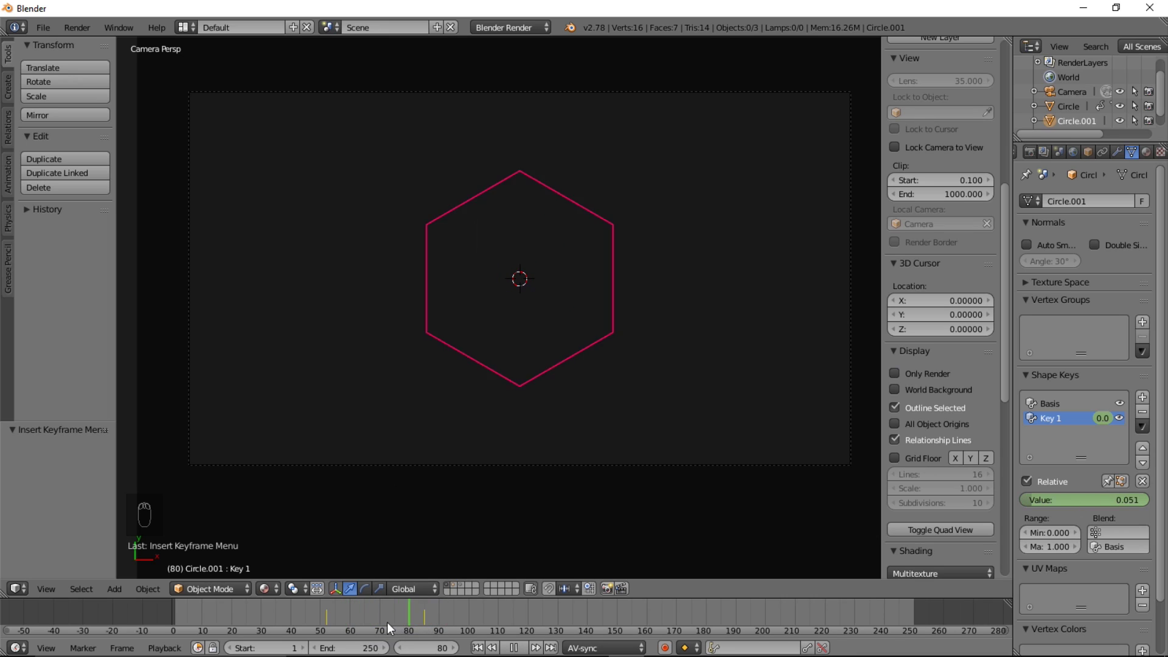
drag(446, 600, 424, 608)
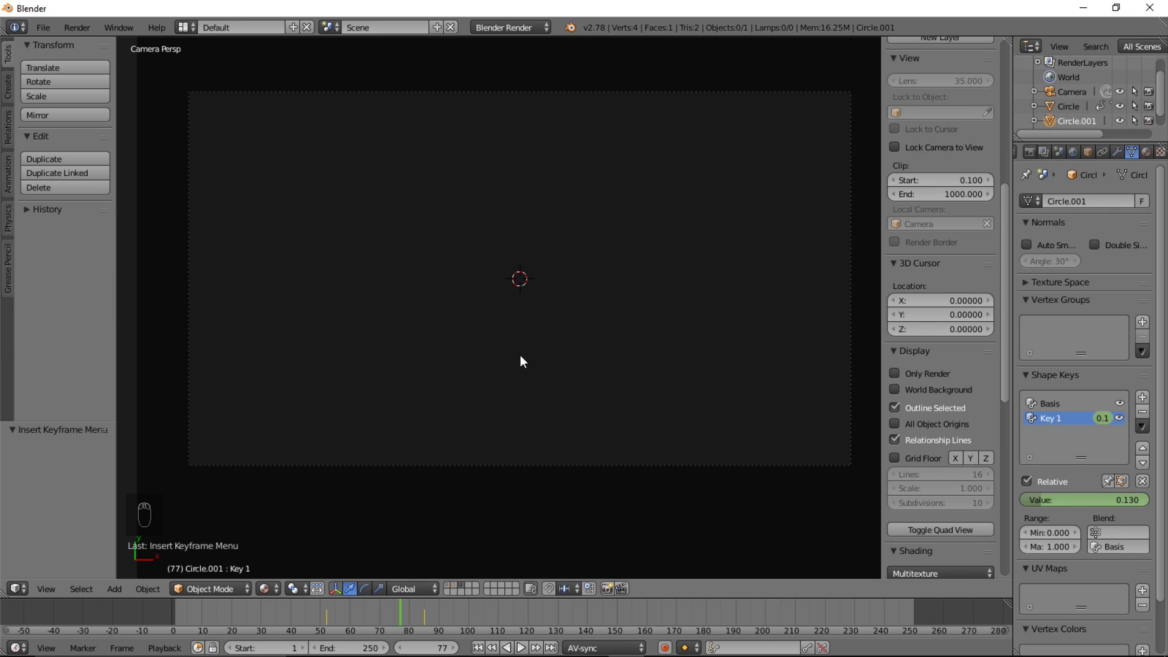
Add a Mesh Circle with 75 vertices and scale it to about 2.846.
key(shift+a)
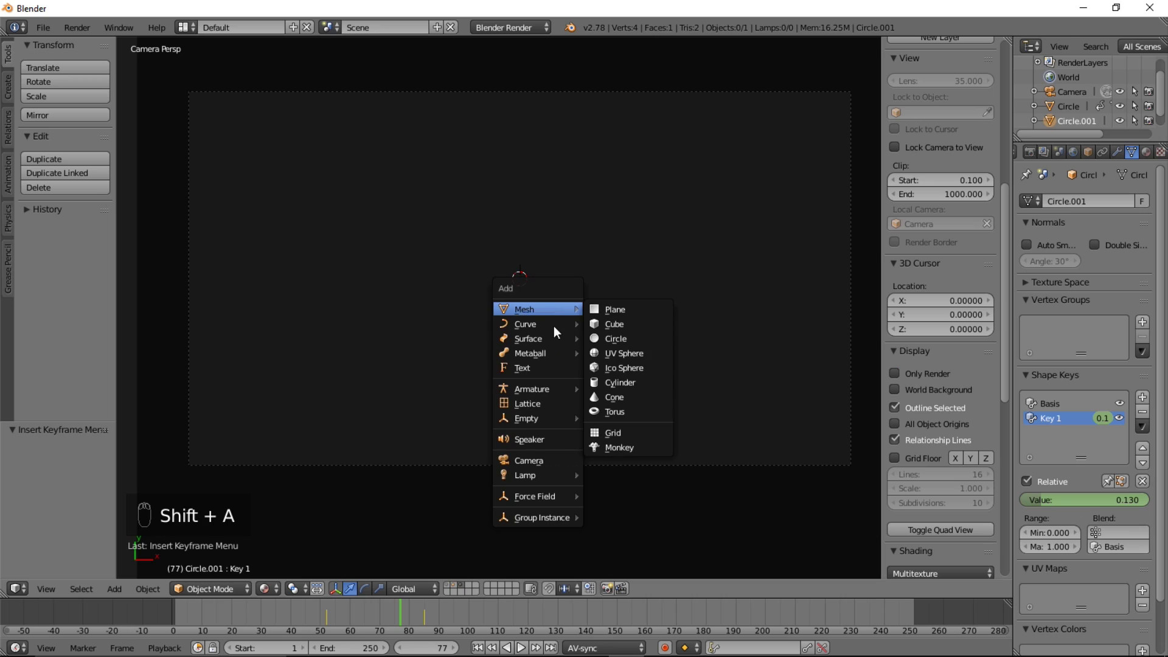
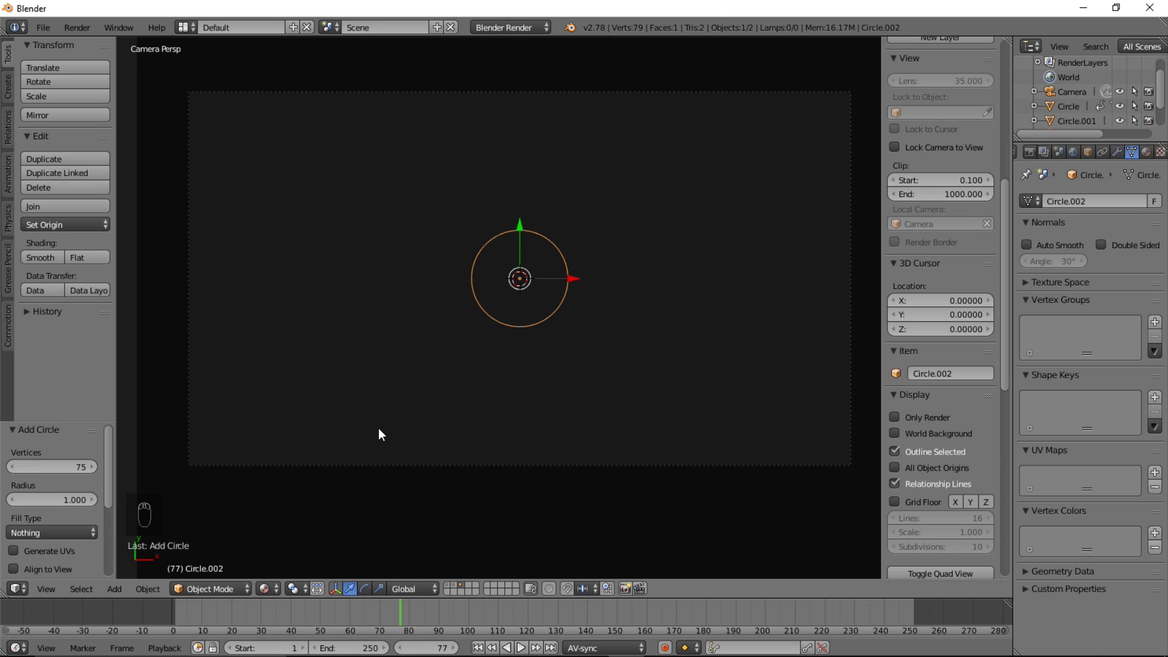
drag(57, 486, 301, 378)
drag(582, 340, 56, 469)
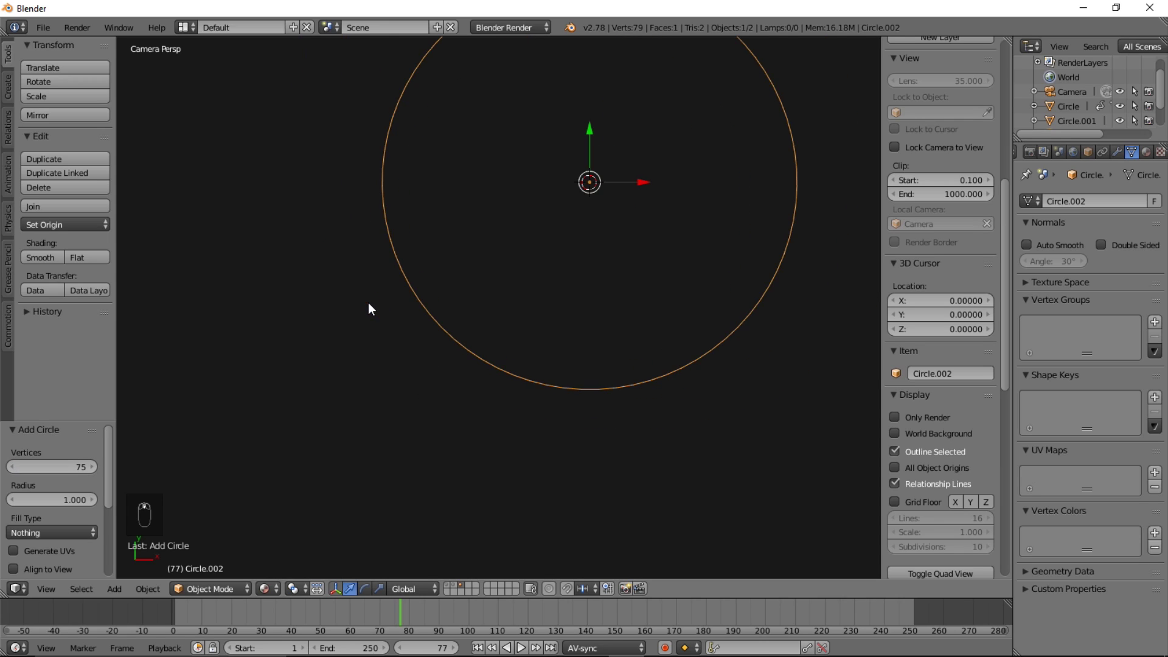
drag(491, 298, 431, 621)
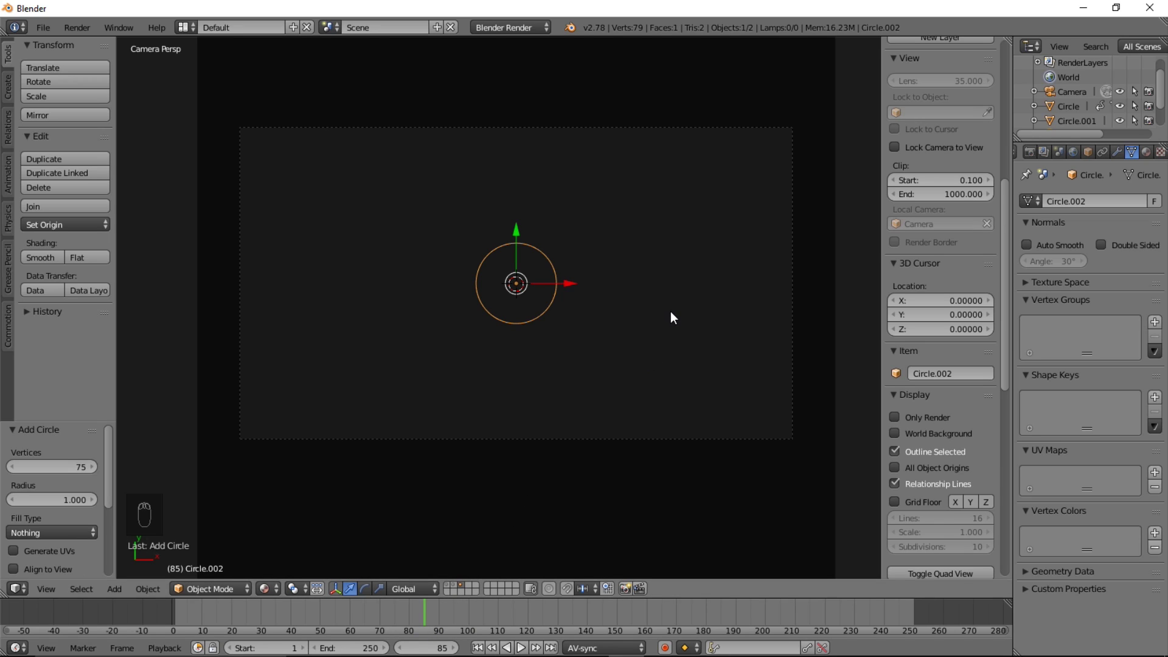
key(s)
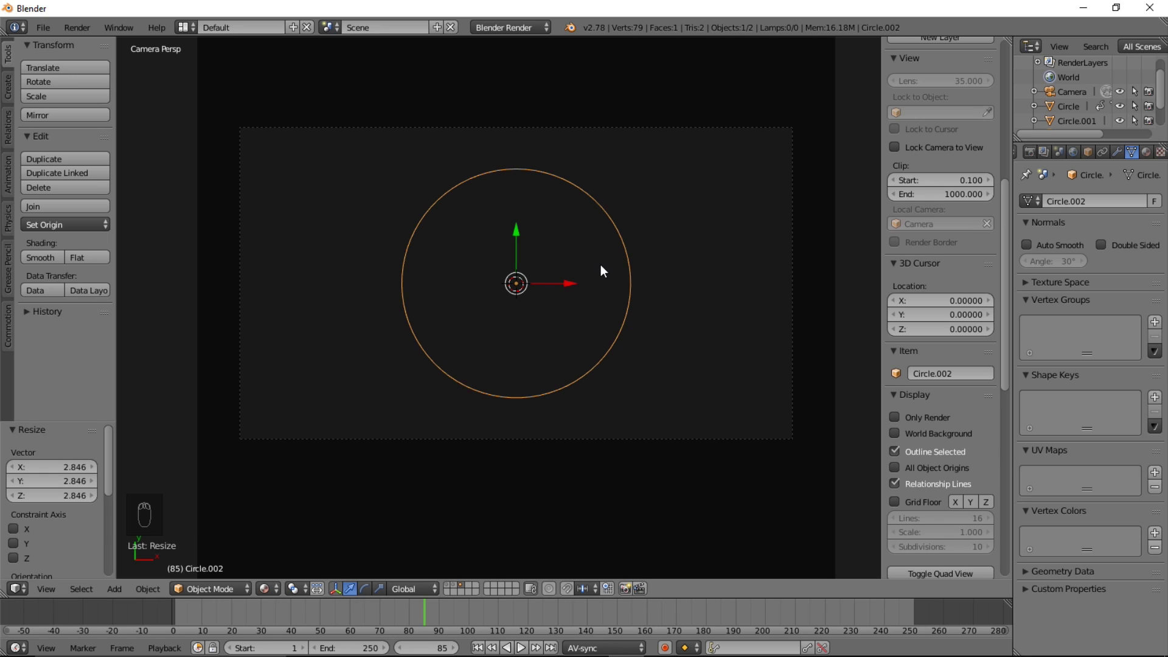
Extrude the circle's edge, add Basis and Key 1 shape keys, and scale the inner edge to 0.674 in Key 1.
key(i)
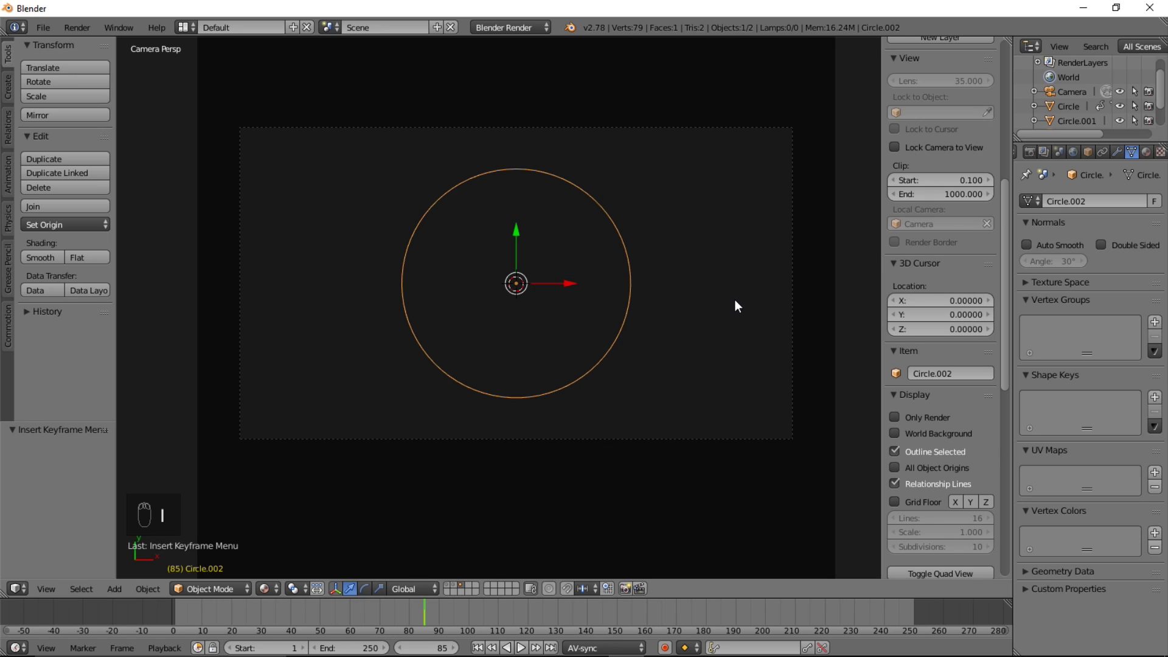
key(Tab)
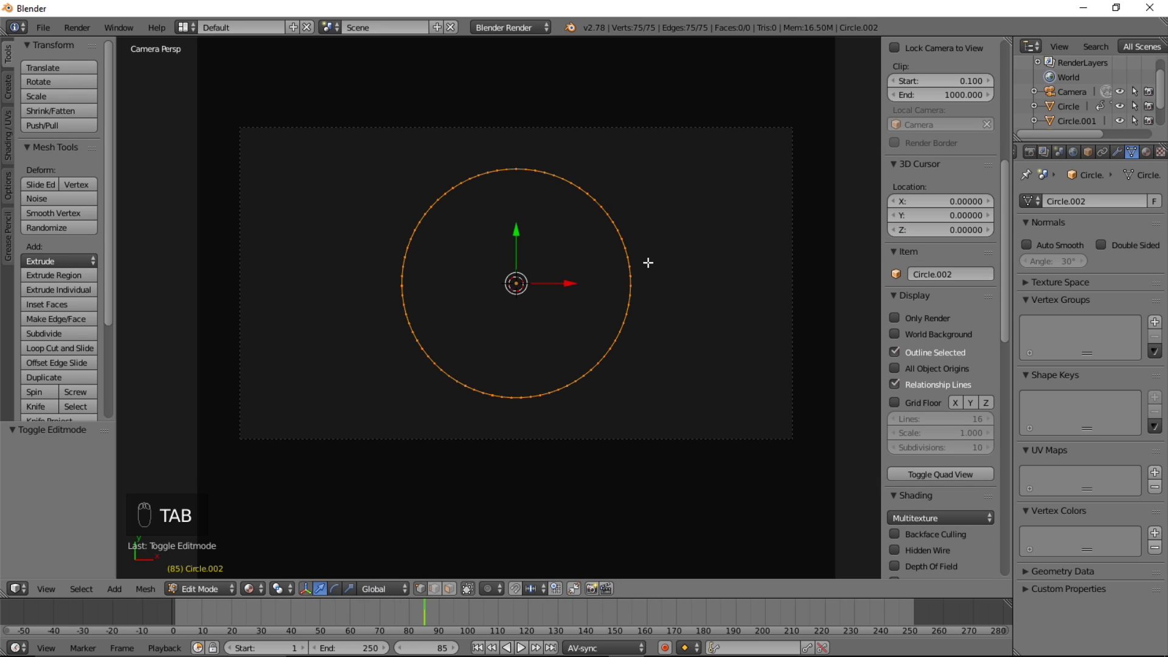
key(e)
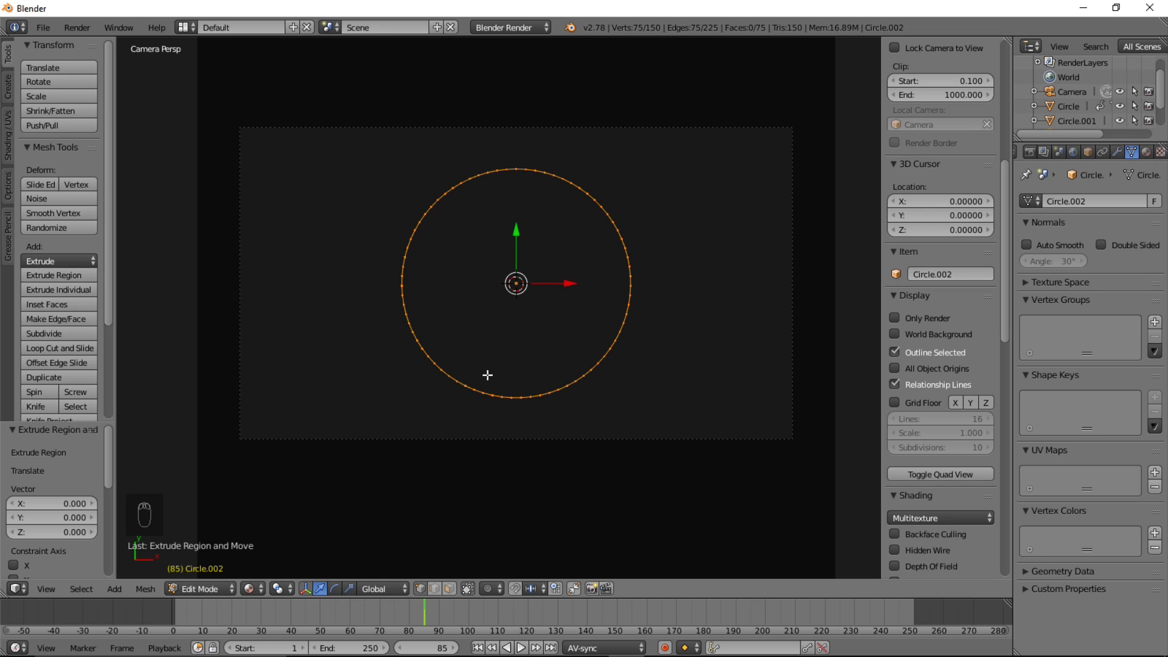
key(Tab)
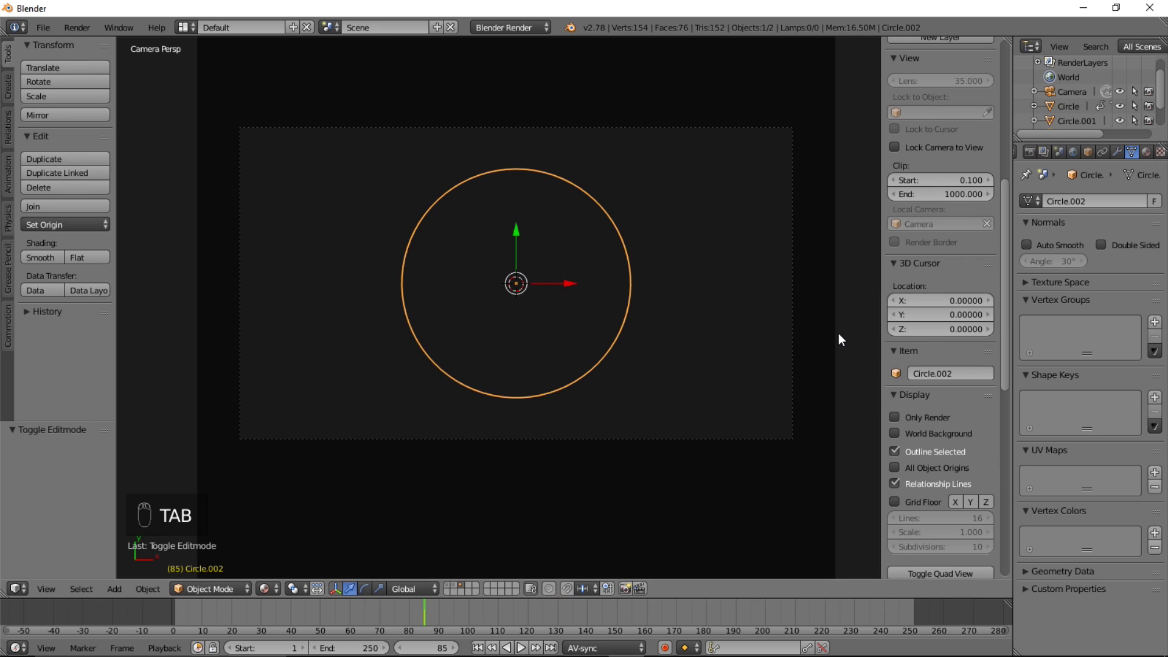
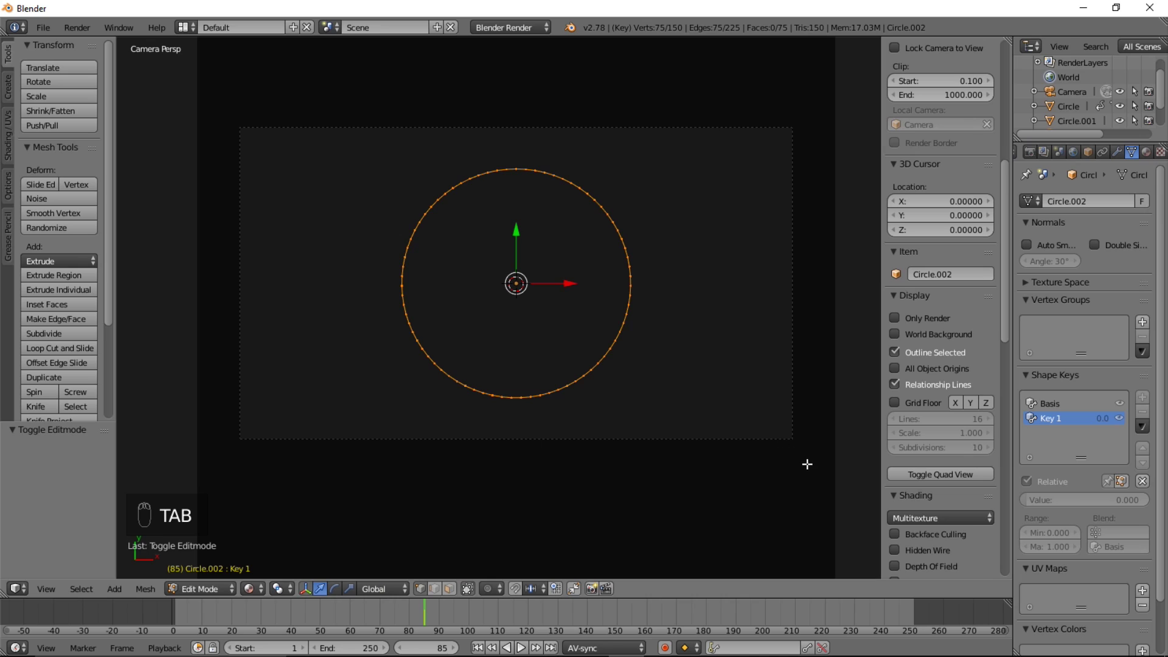
key(s)
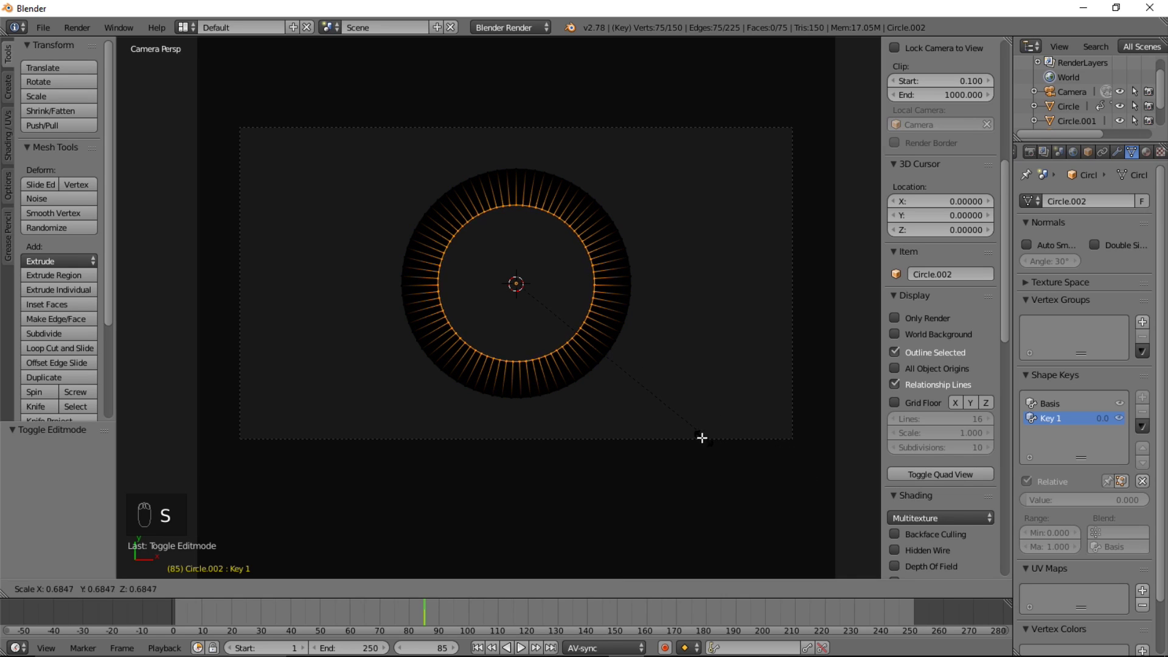
key(Tab)
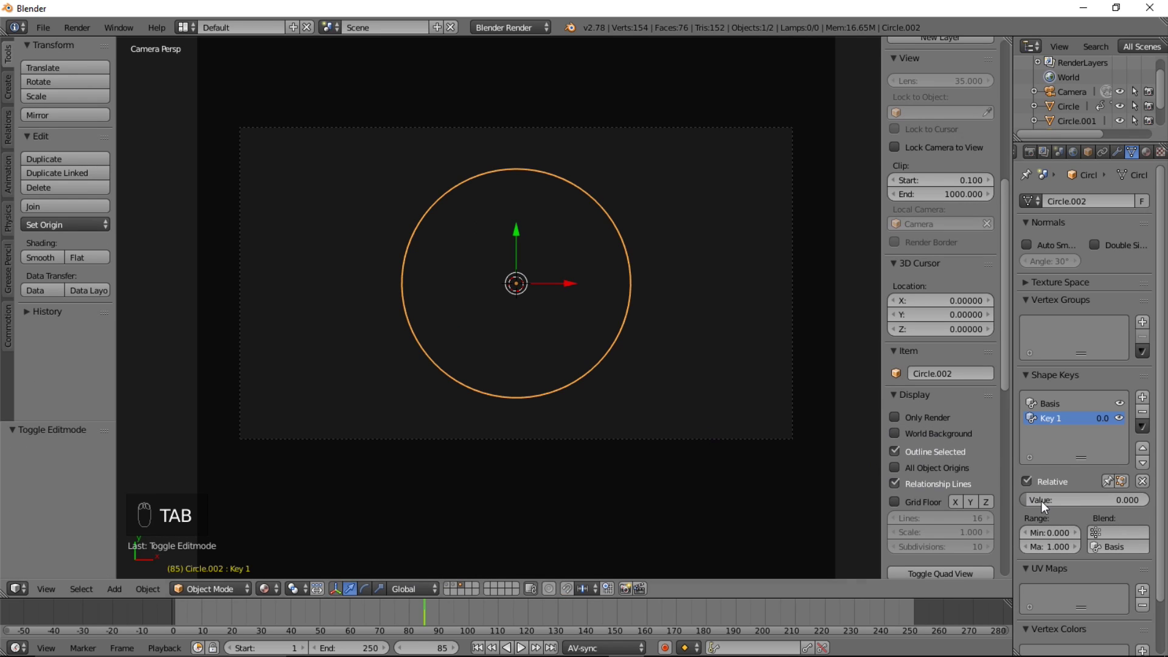
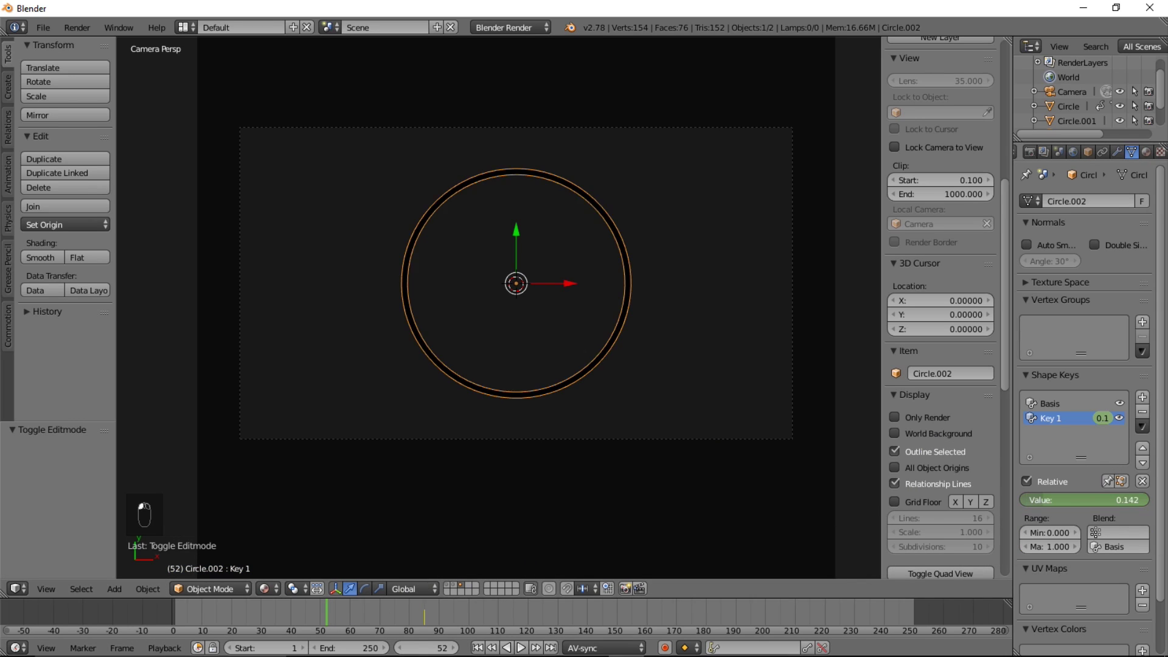
At frame 52 keyframe Key 1 at 1.0 and the ring's scale at 0, then step playback forward.
middle_click(1114, 504)
key(i)
key(i)
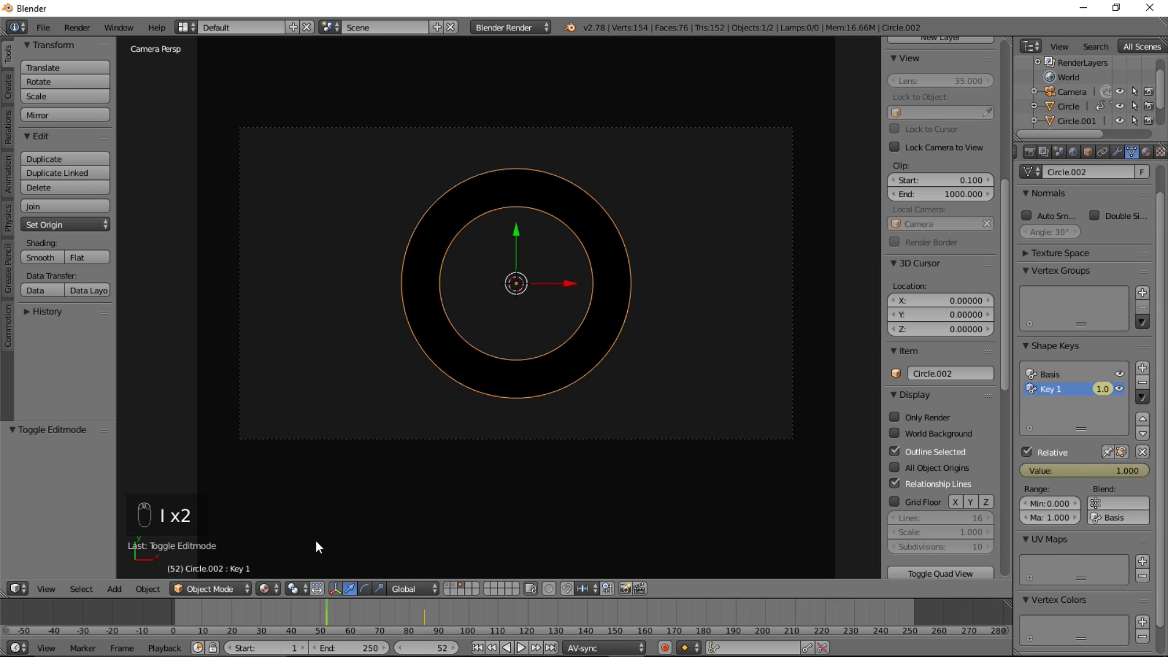
key(s)
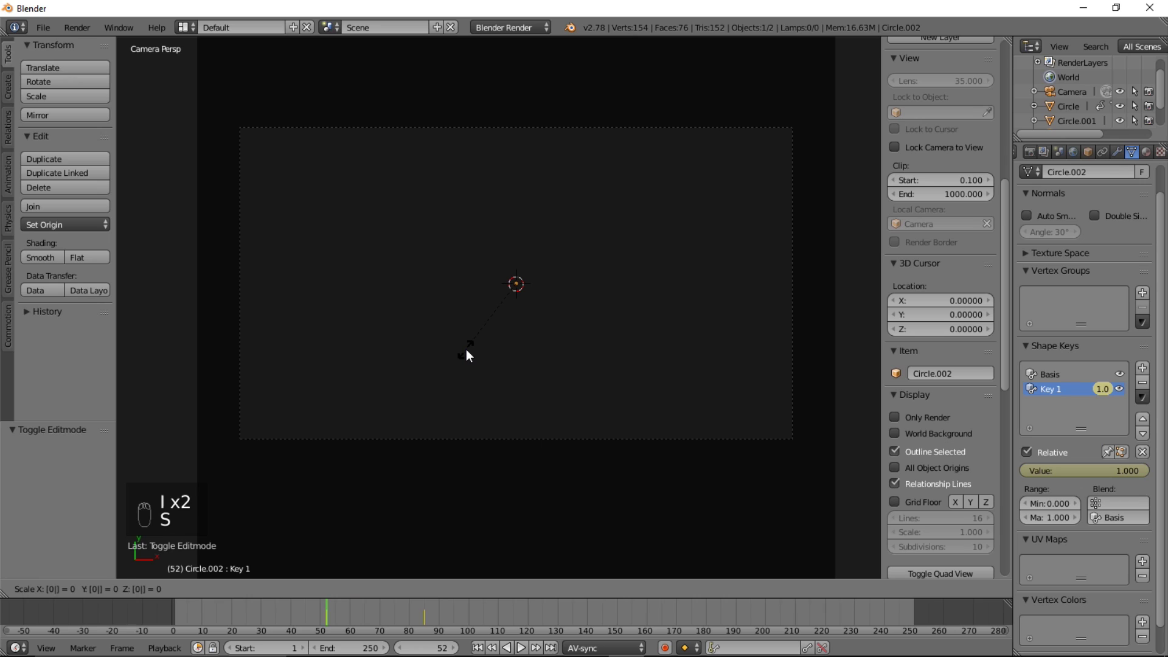
key(i)
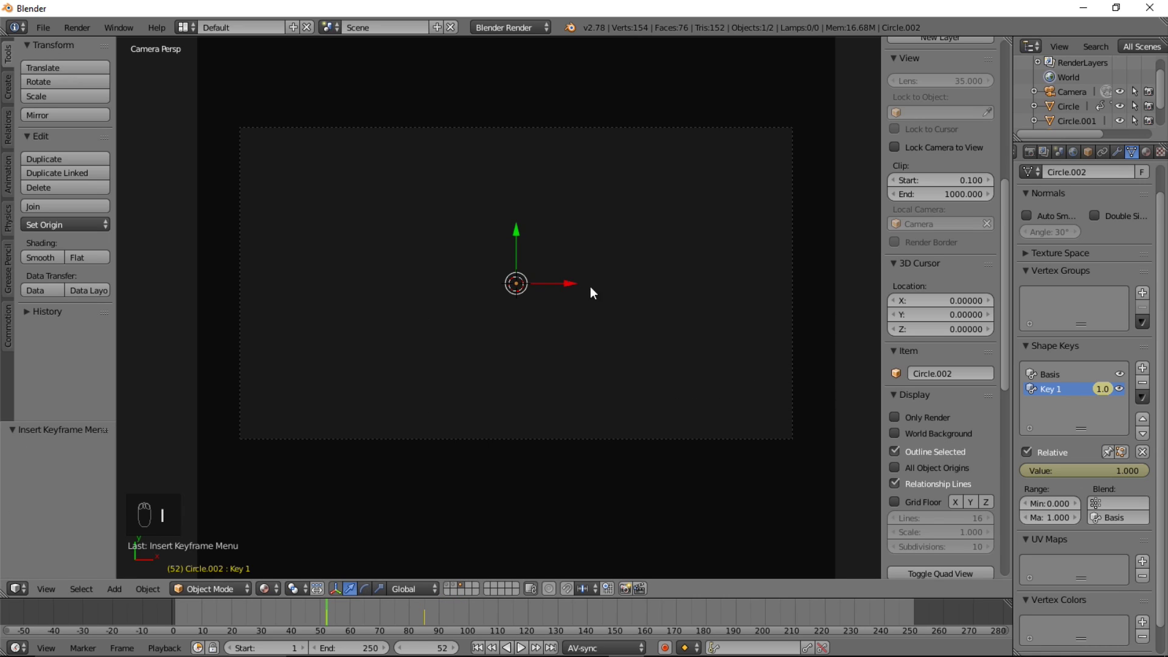
key(alt+a)
click(291, 618)
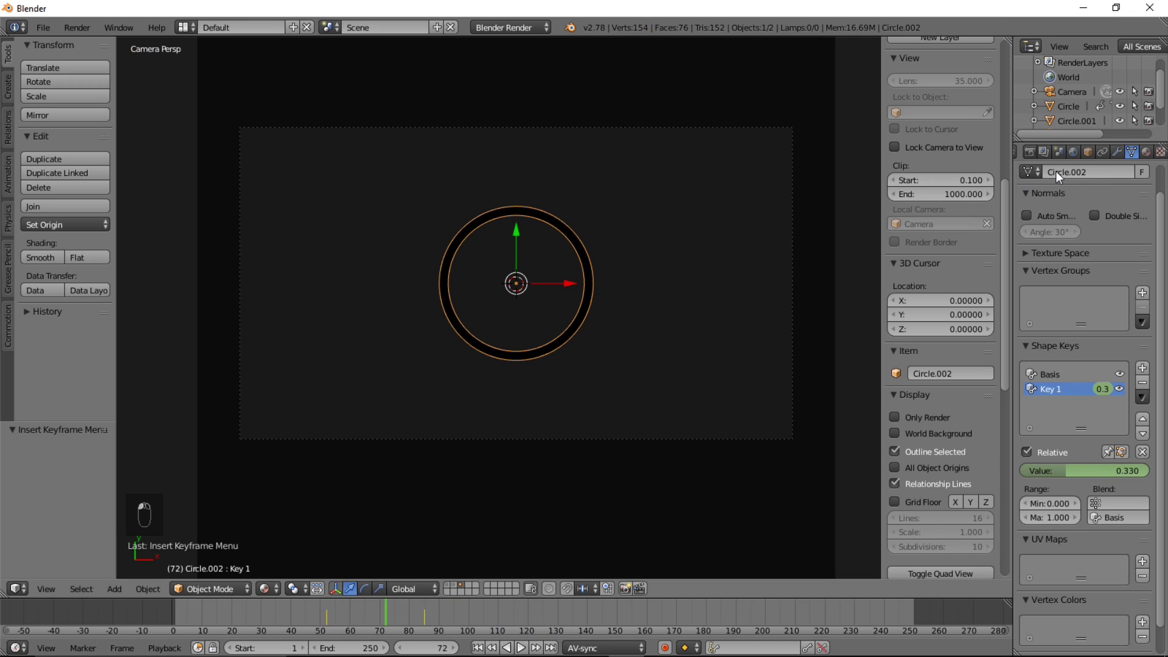
Give the circle ring a blue shadeless Polygon.002 material and select the backdrop plane.
middle_click(1087, 167)
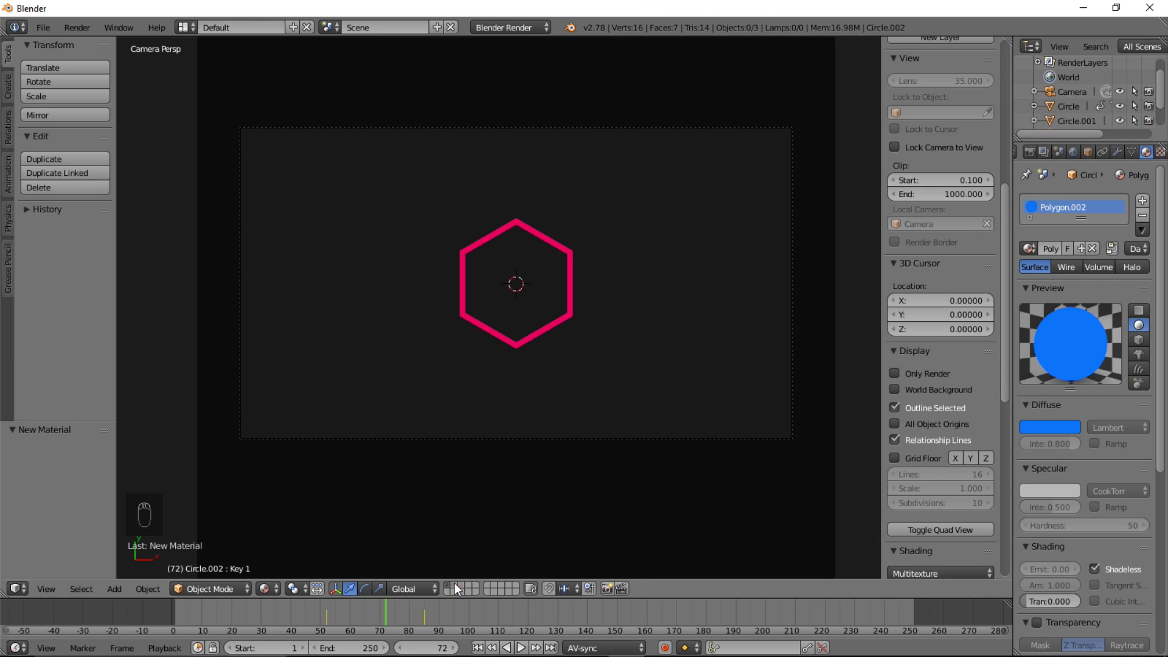
drag(459, 588, 466, 592)
drag(465, 592, 1075, 124)
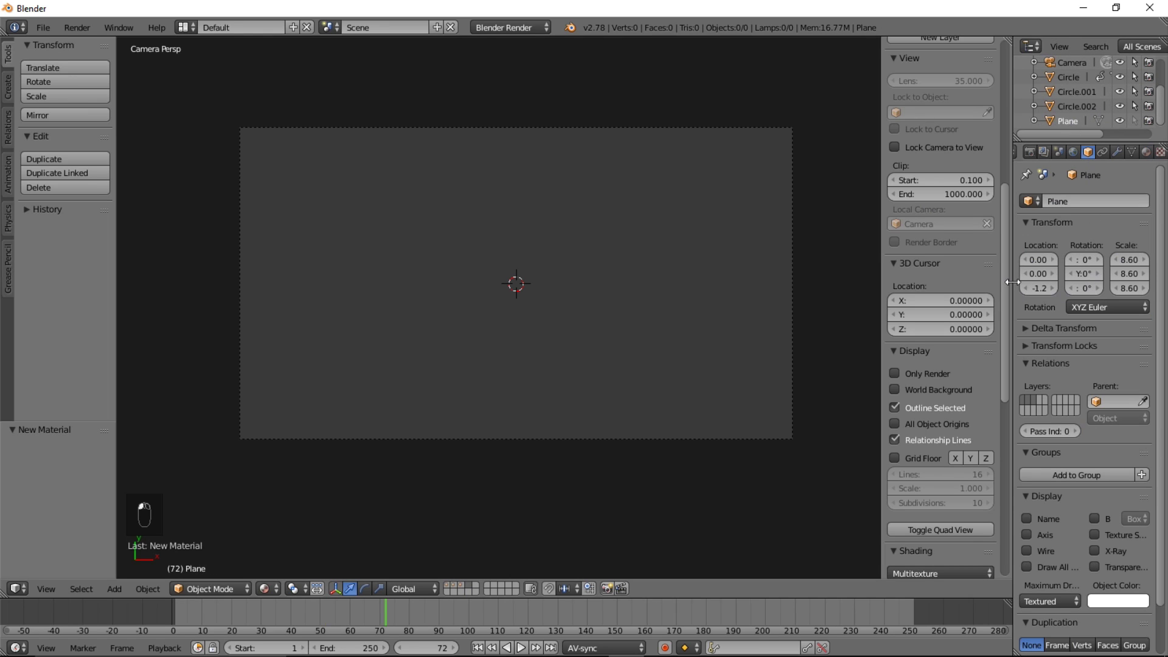
Move to the backdrop plane's layer with M and select the dark plane filling the camera view.
middle_click(523, 323)
key(m)
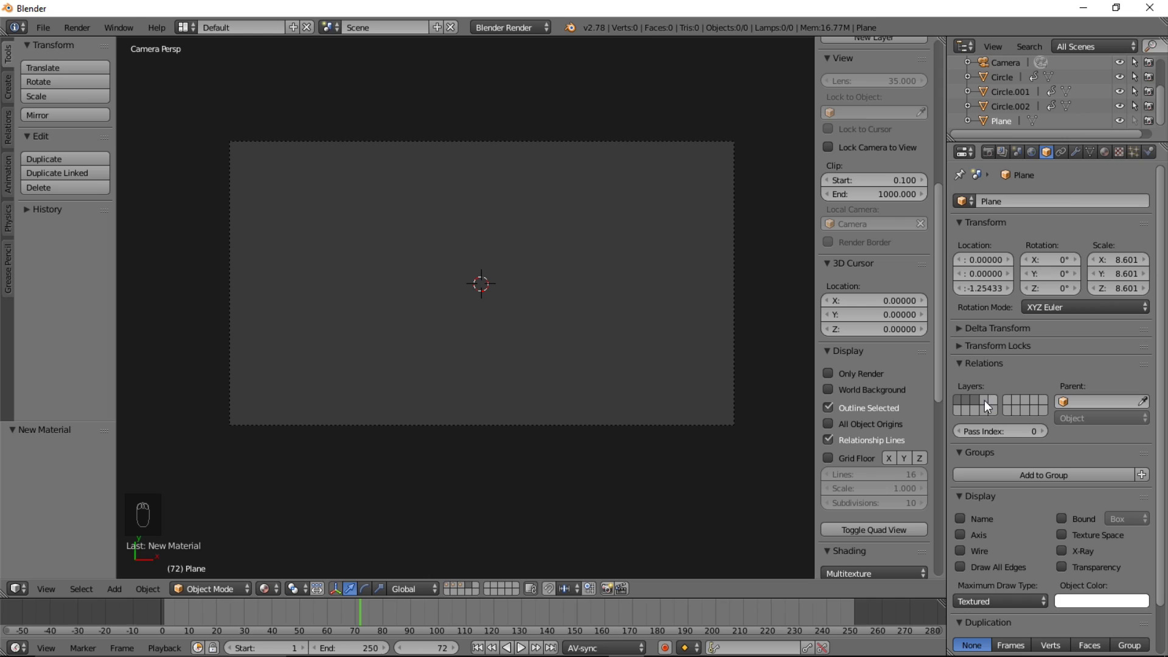
drag(987, 405, 457, 277)
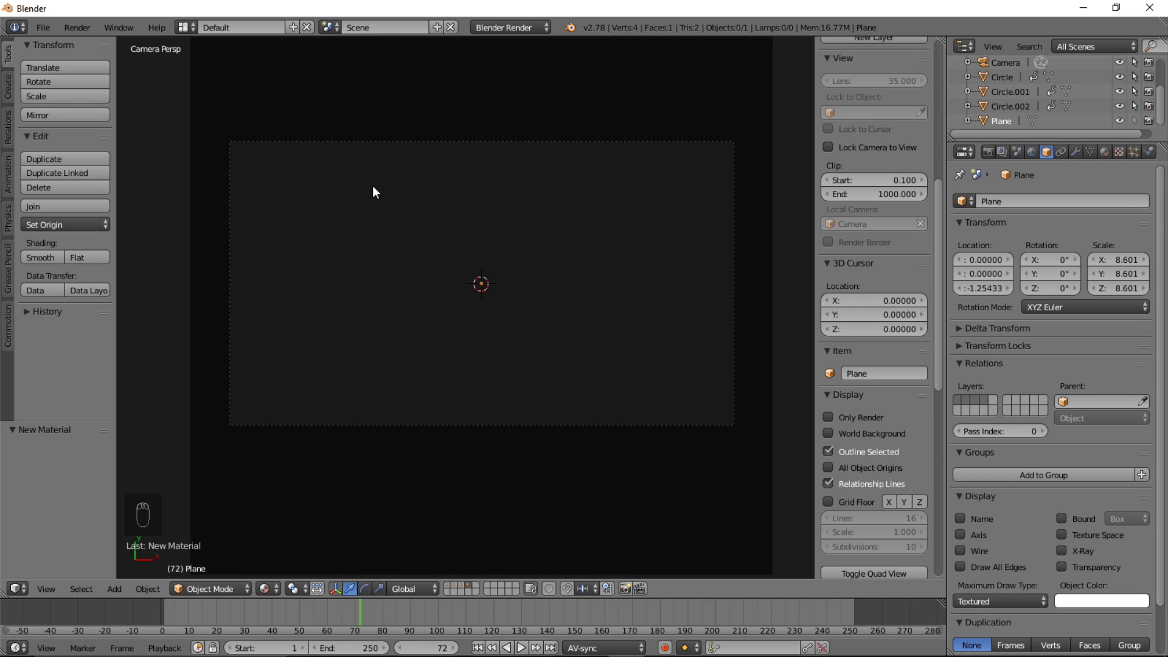
Add a six-vertex circle at the scene centre and duplicate it off to the left.
key(shift+a)
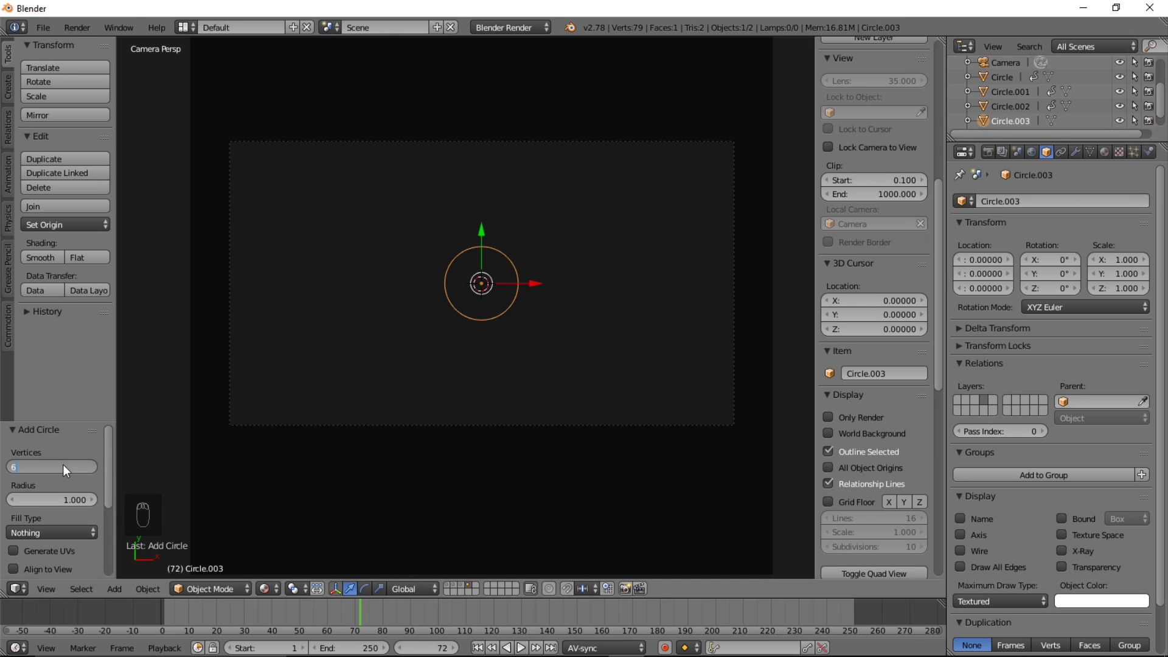
key(shift+d)
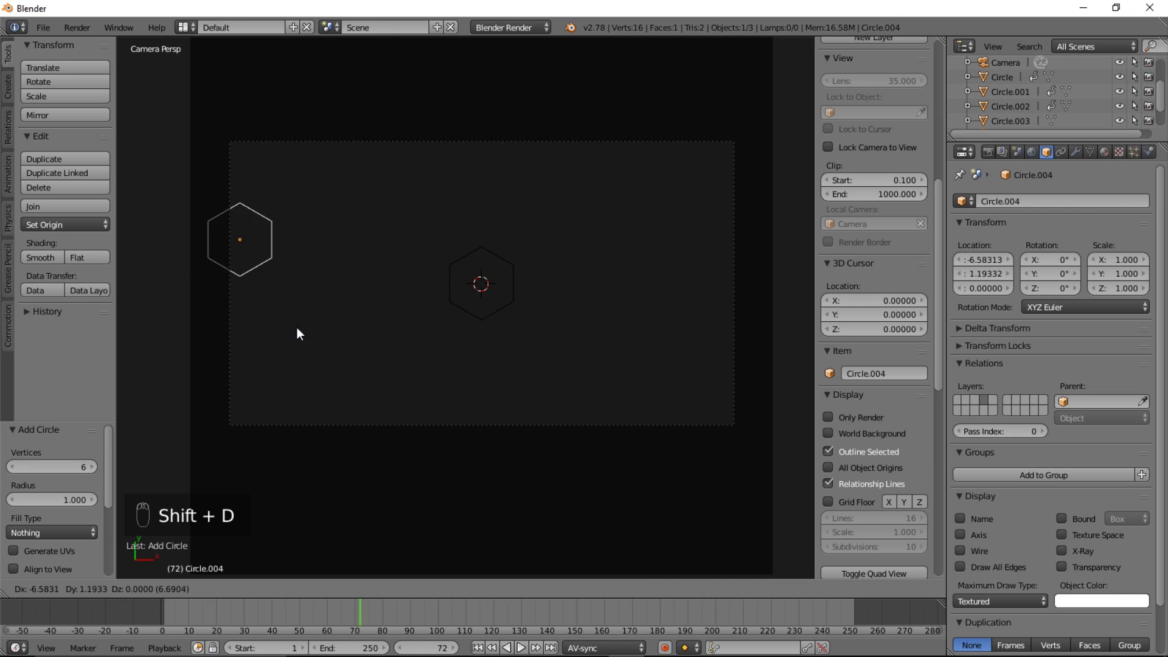
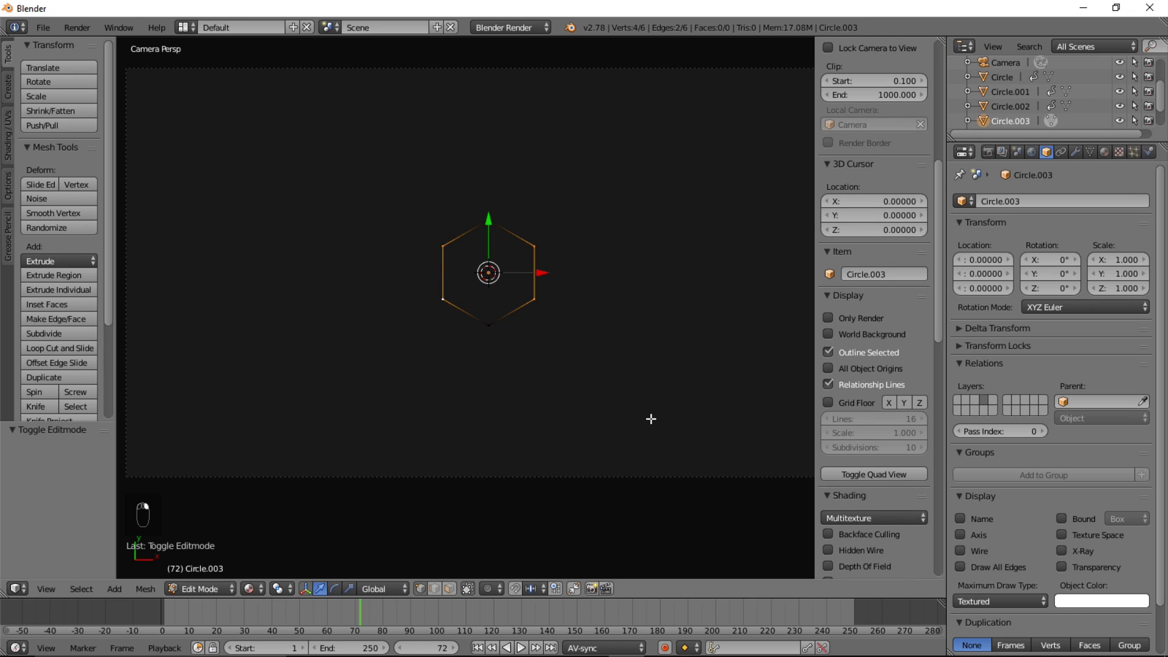
Scale the hexagon's vertices slightly along one axis.
key(s)
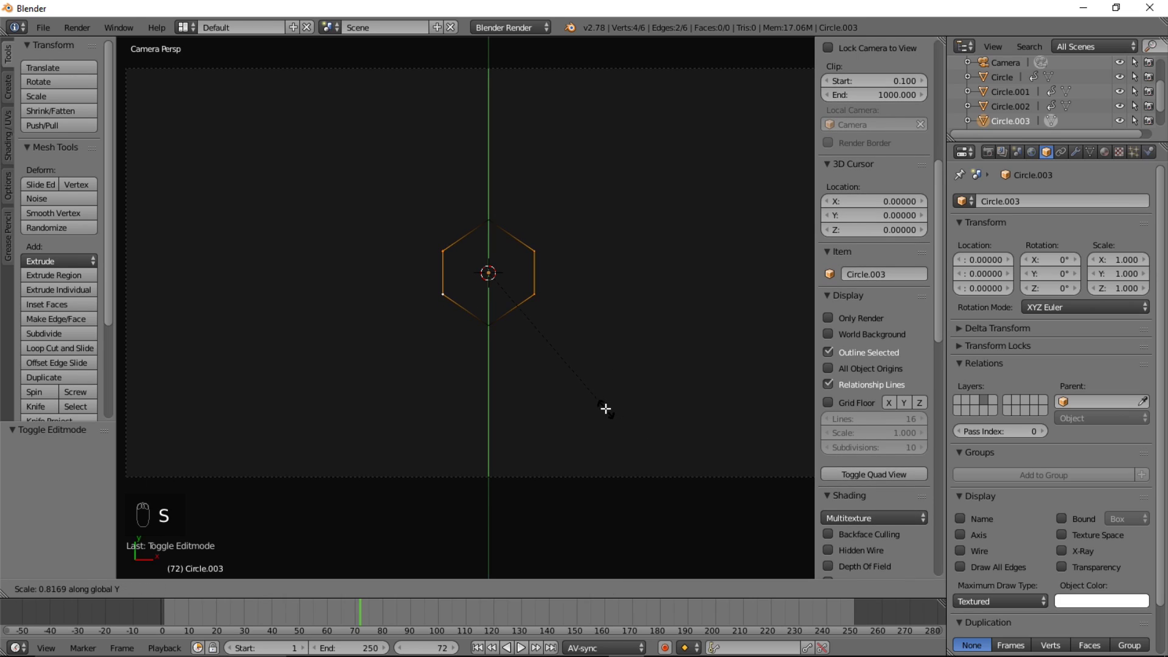
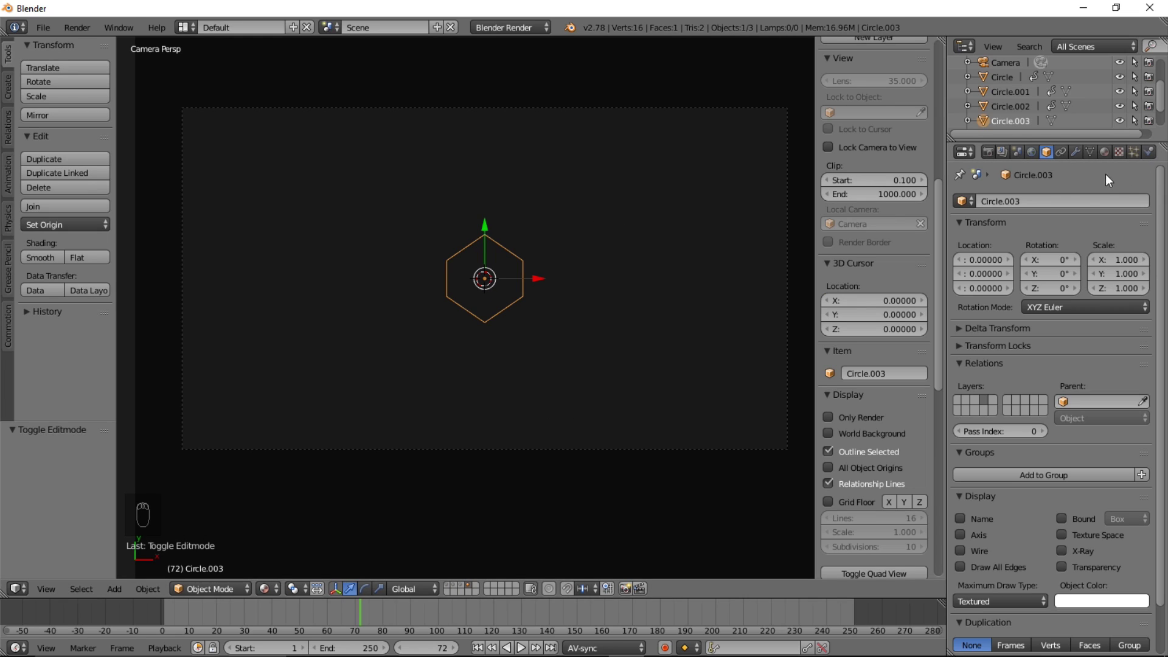
Round the hexagon with an applied Subdivision Surface (View 3) after subdividing its edges.
drag(1079, 155, 850, 222)
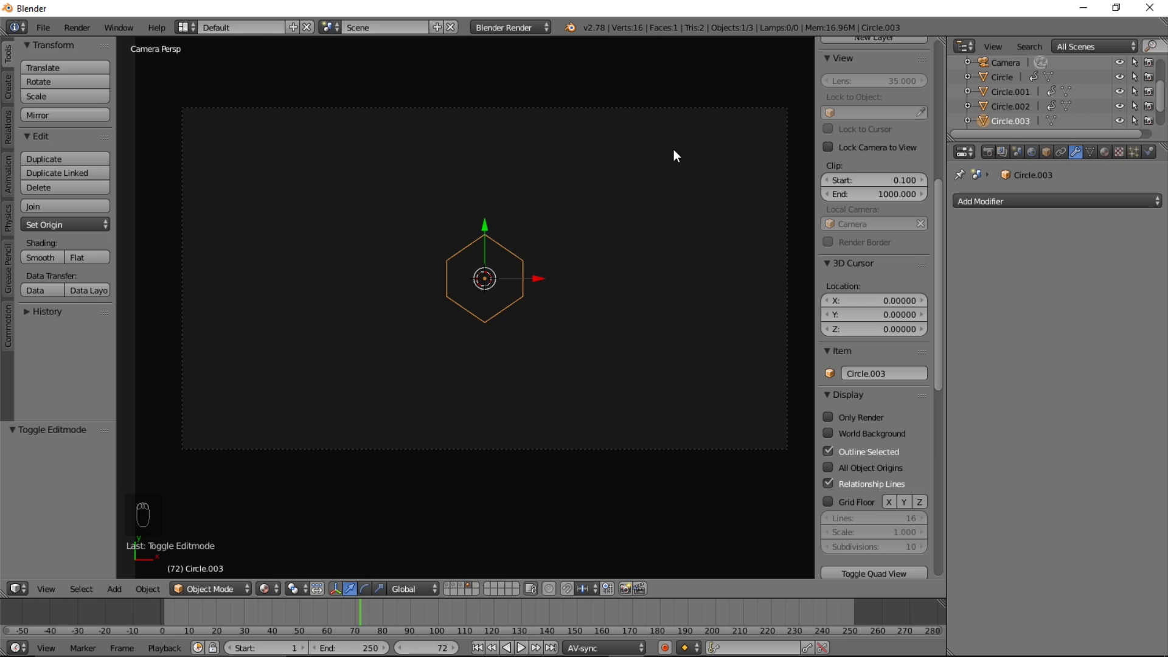
drag(1017, 211, 916, 448)
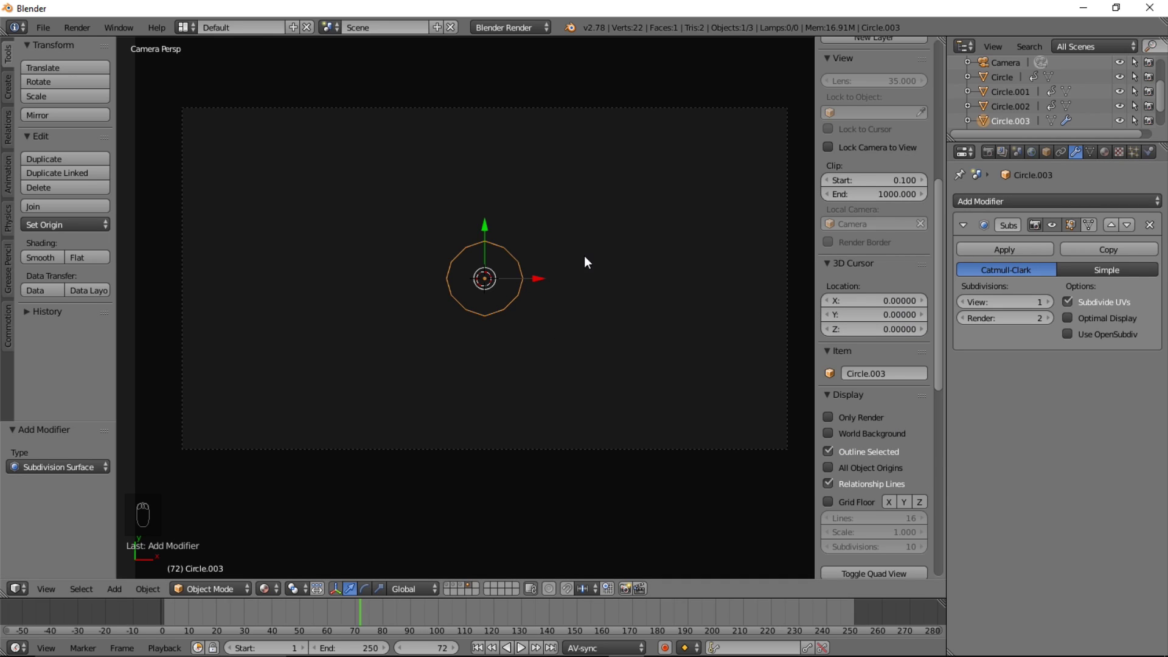
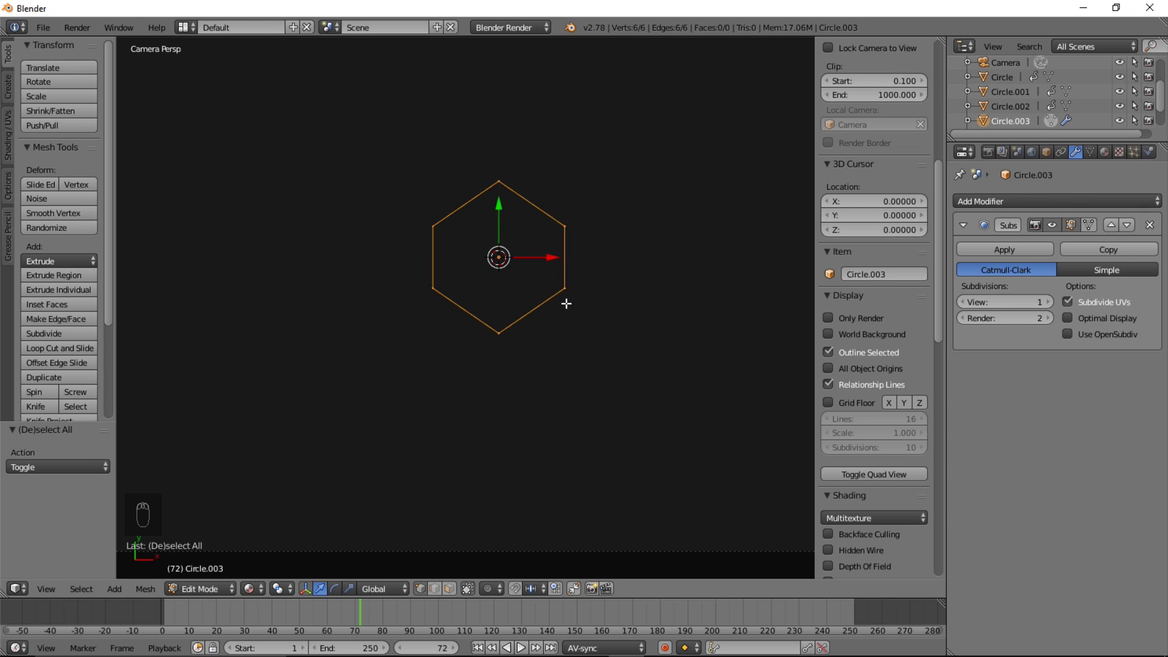
key(w)
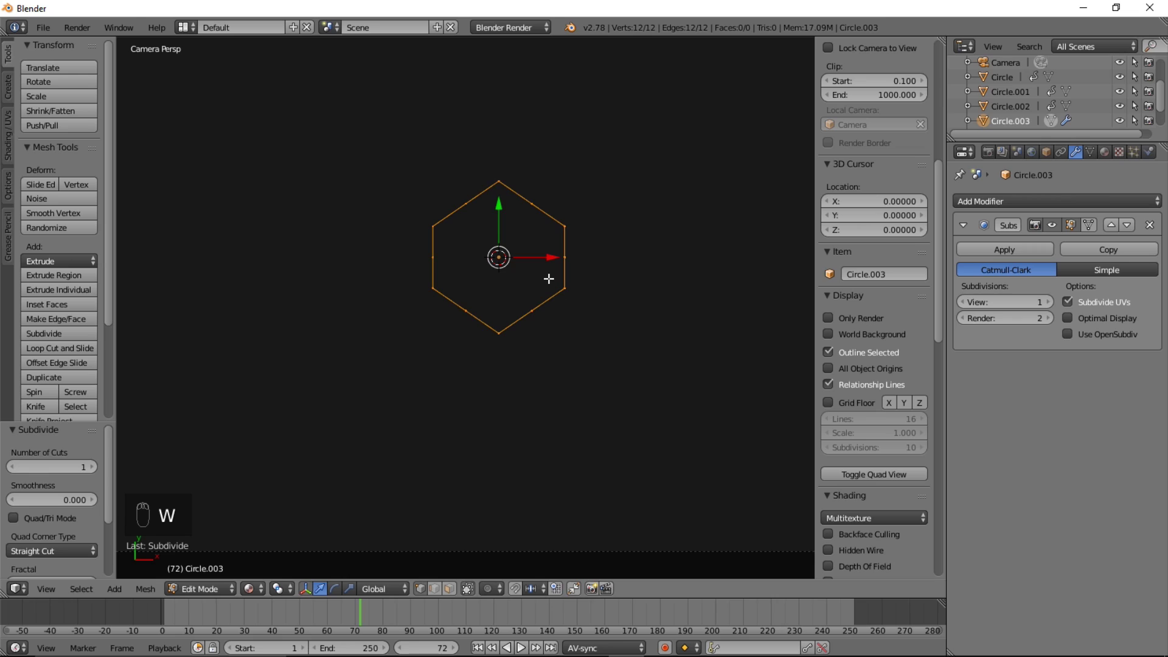
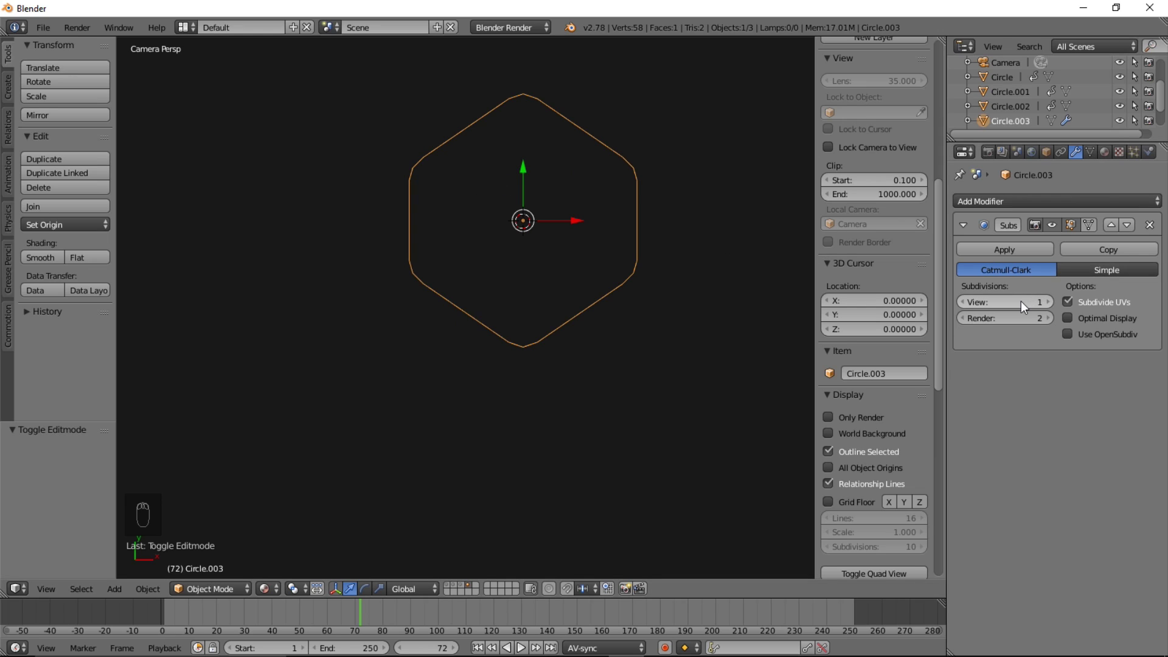
middle_click(608, 351)
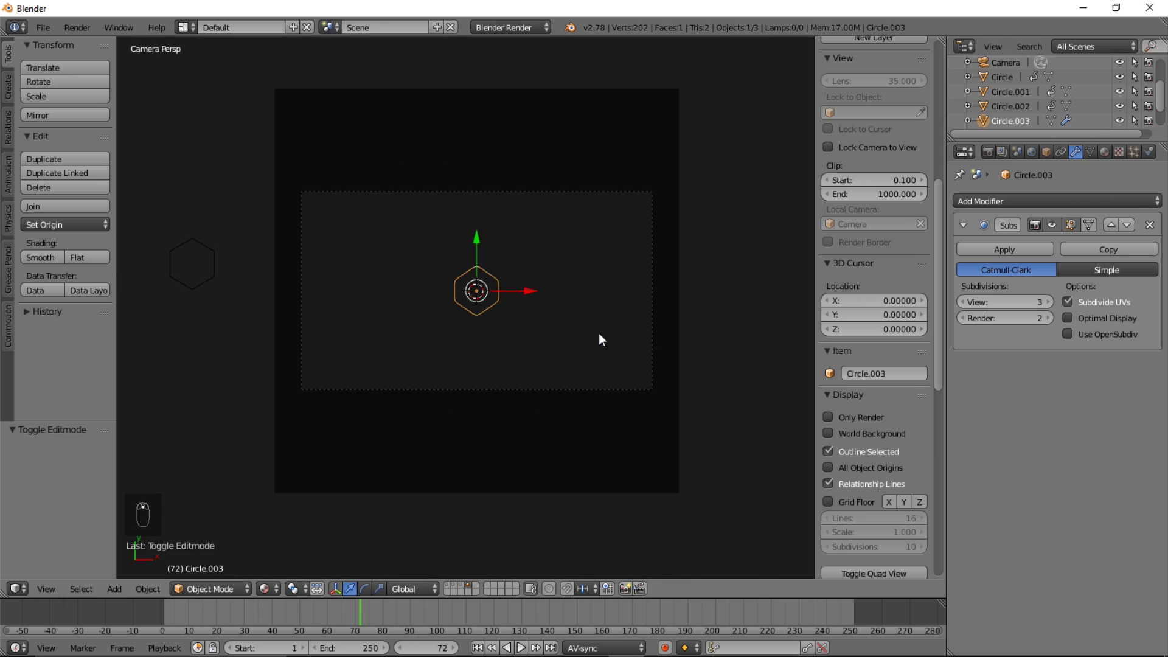
drag(1017, 256, 556, 405)
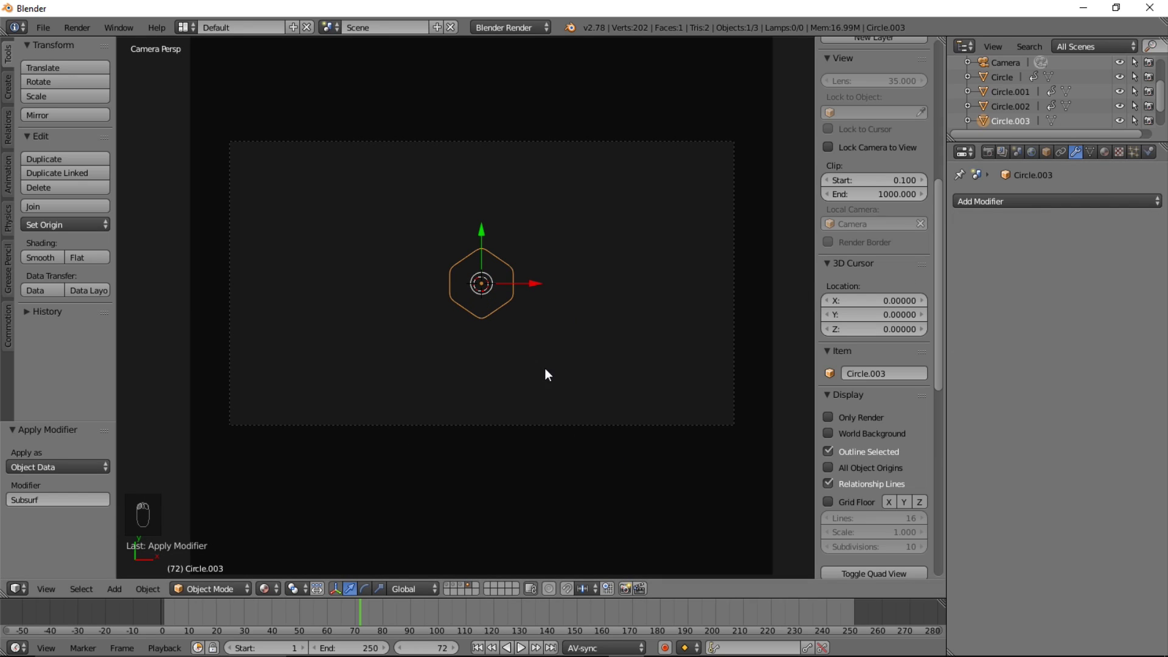
Scale the rounded hexagon by 3.262 and move the timeline to frame 85.
drag(549, 361, 549, 343)
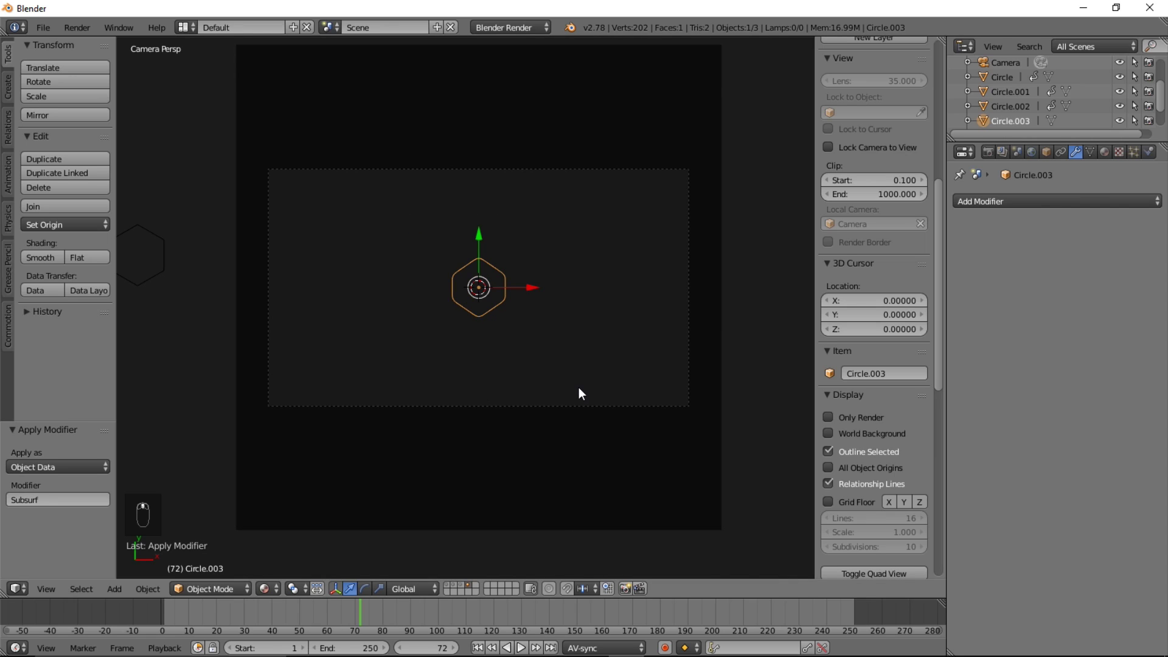
key(s)
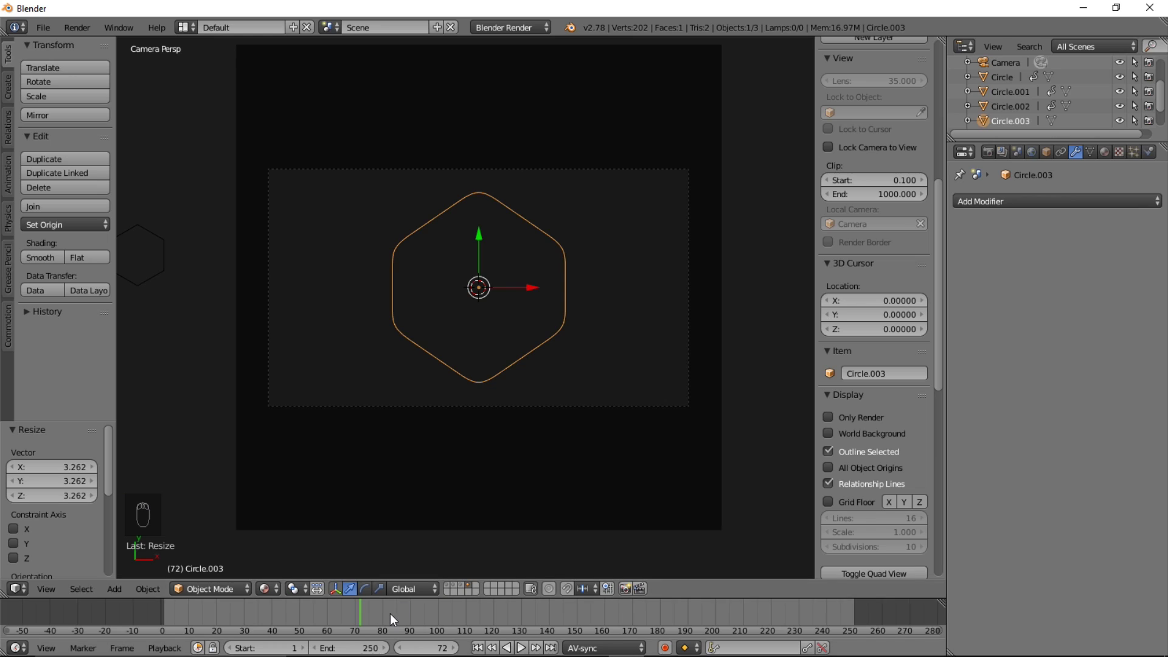
drag(394, 619, 657, 325)
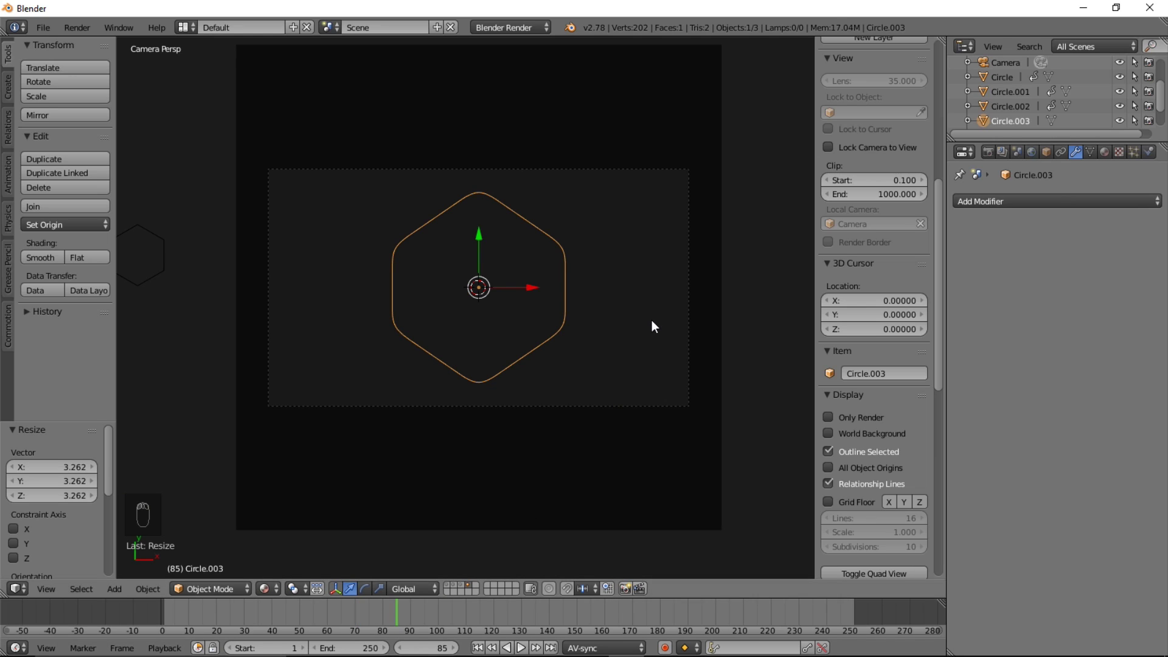
Keyframe the hexagon's size, then extrude its outline into a thickened band.
key(i)
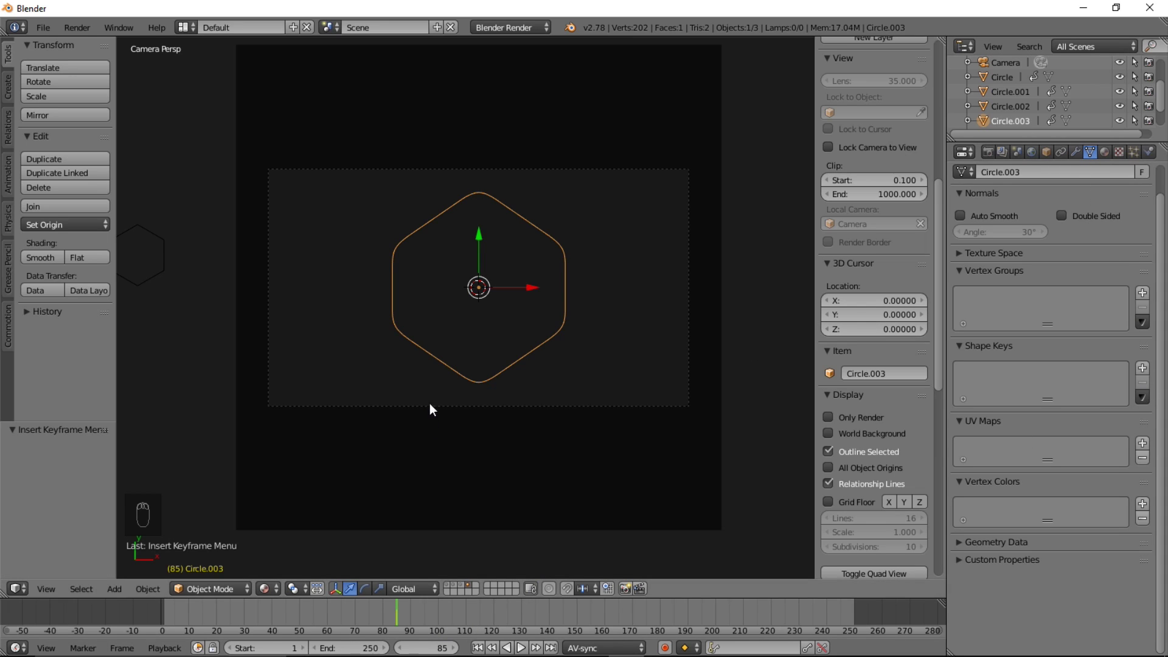
key(Tab)
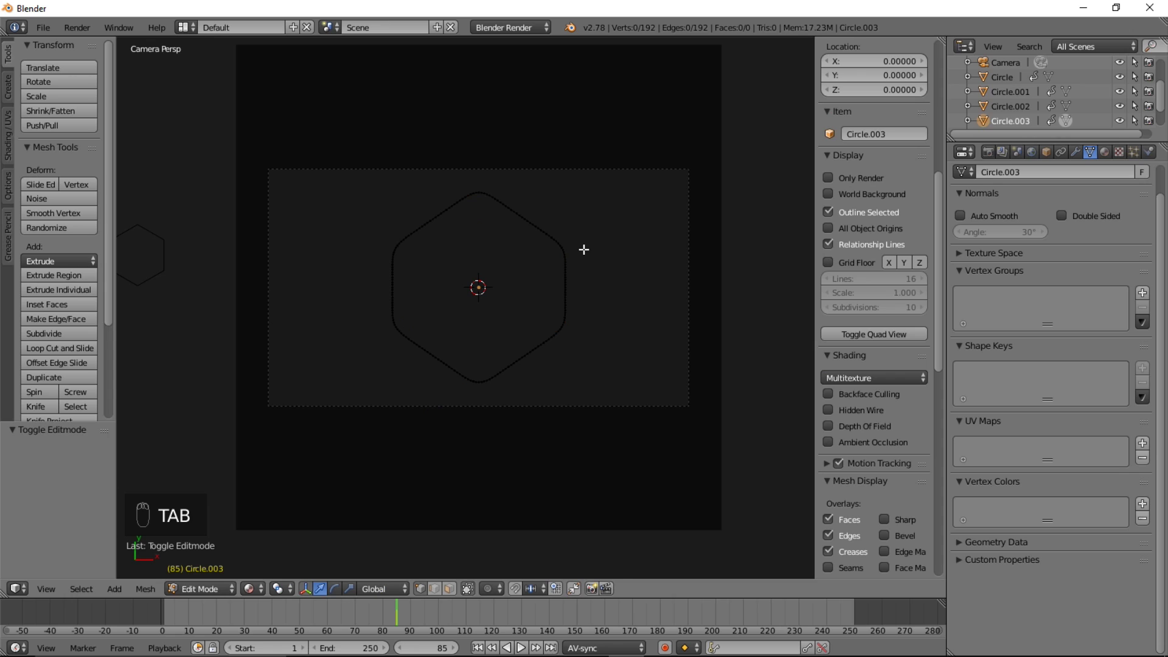
key(a)
key(e)
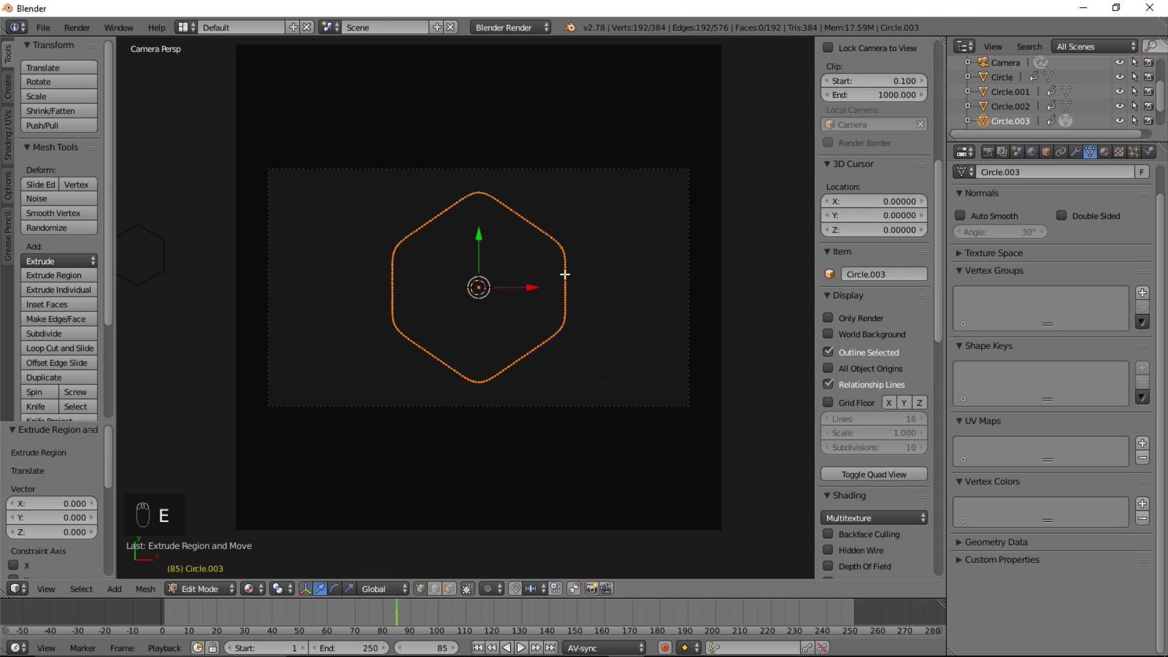
key(Tab)
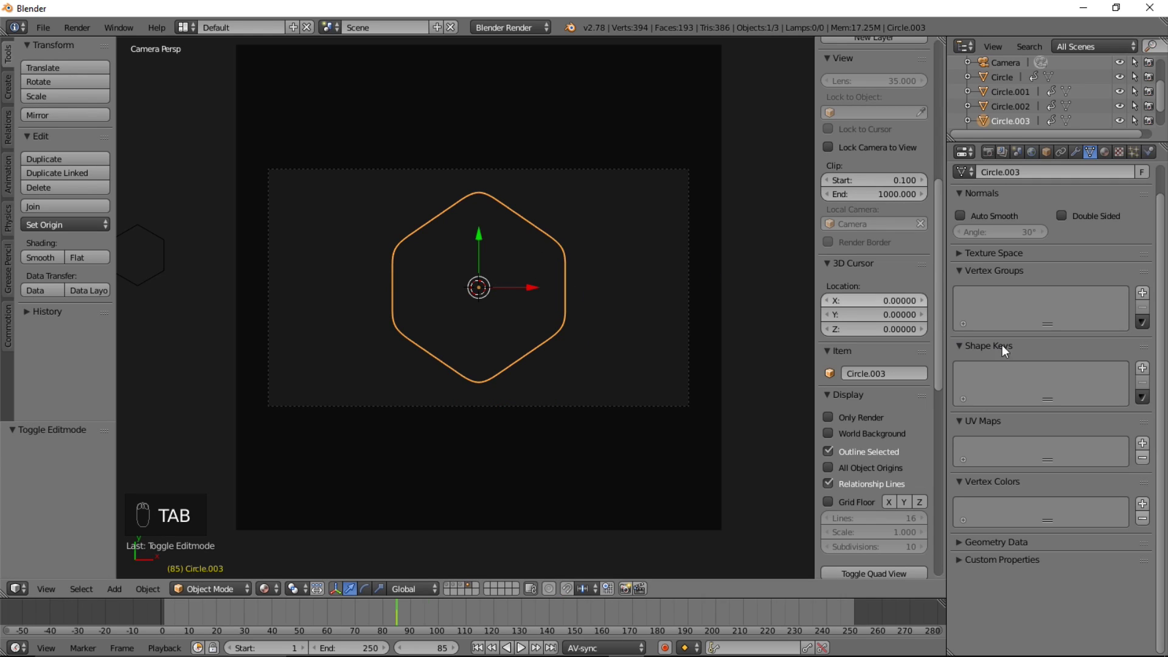
Add Basis and Key 1 shape keys, Key 1 holding the inner edge scaled to about 0.6.
drag(1147, 370, 962, 408)
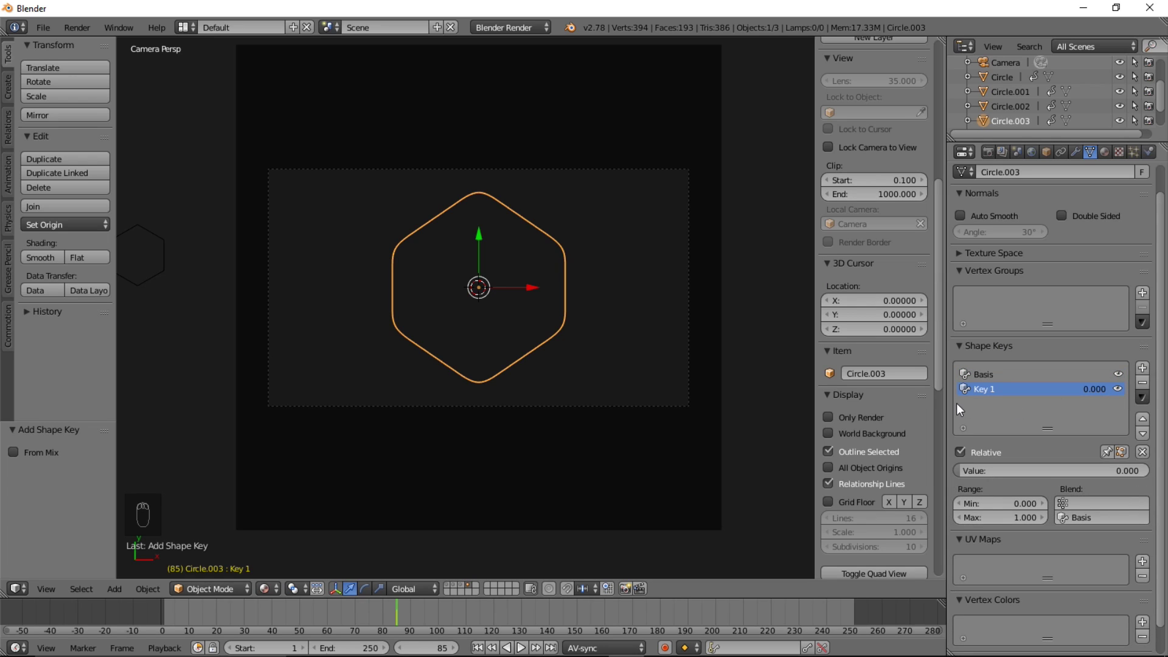
key(Tab)
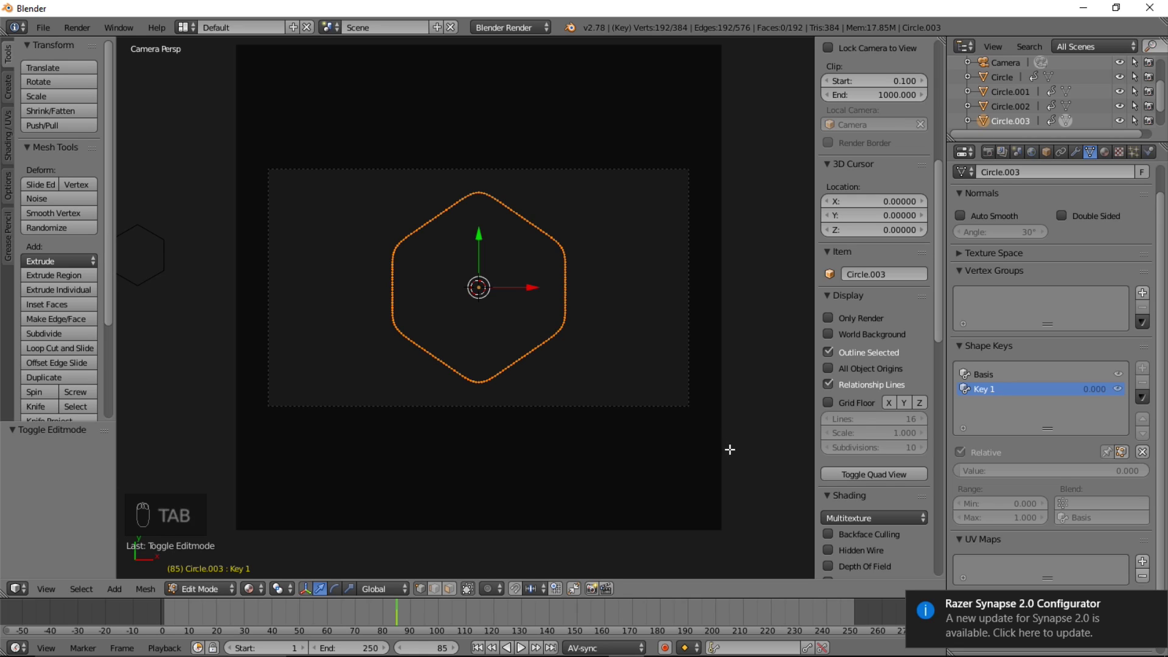
key(s)
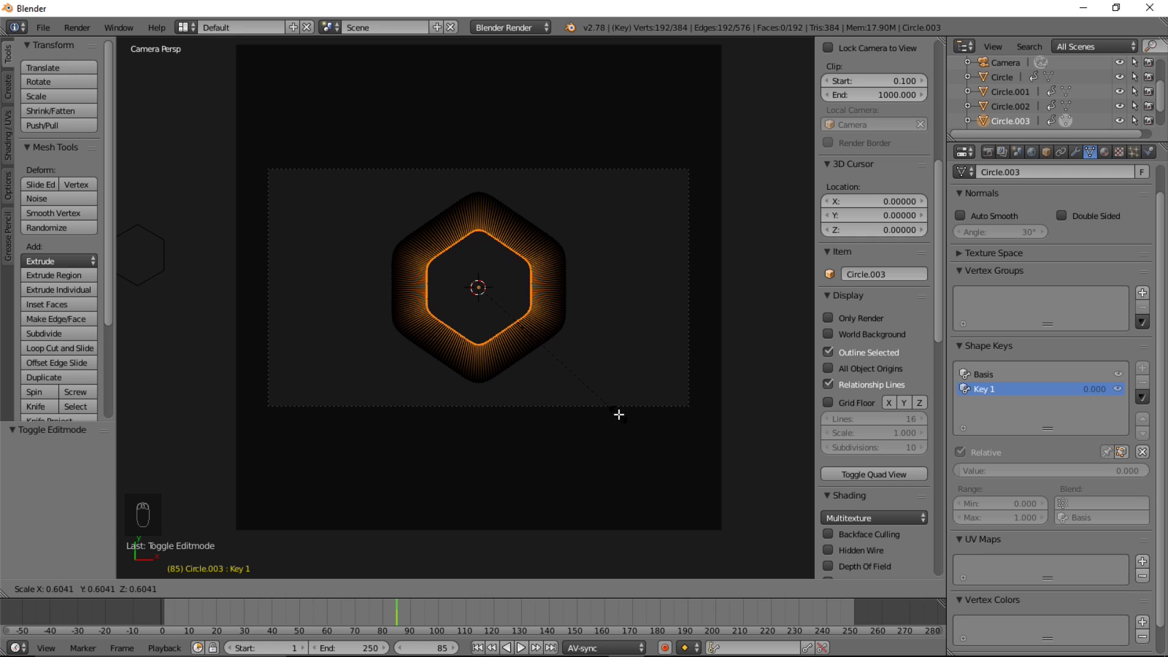
key(Tab)
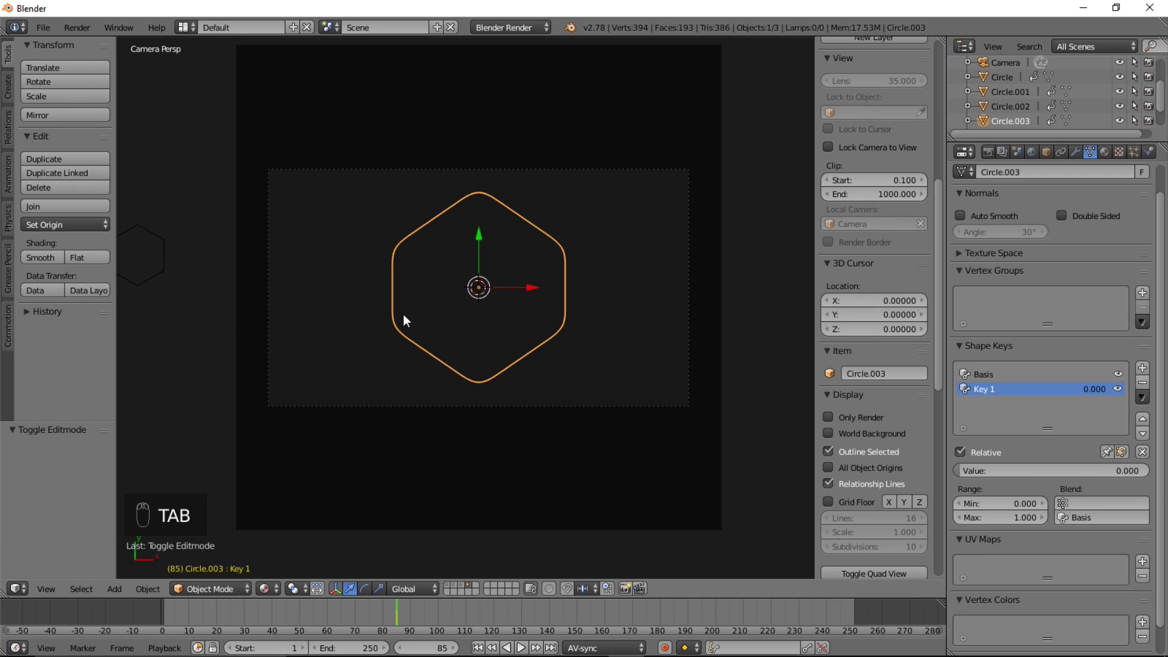
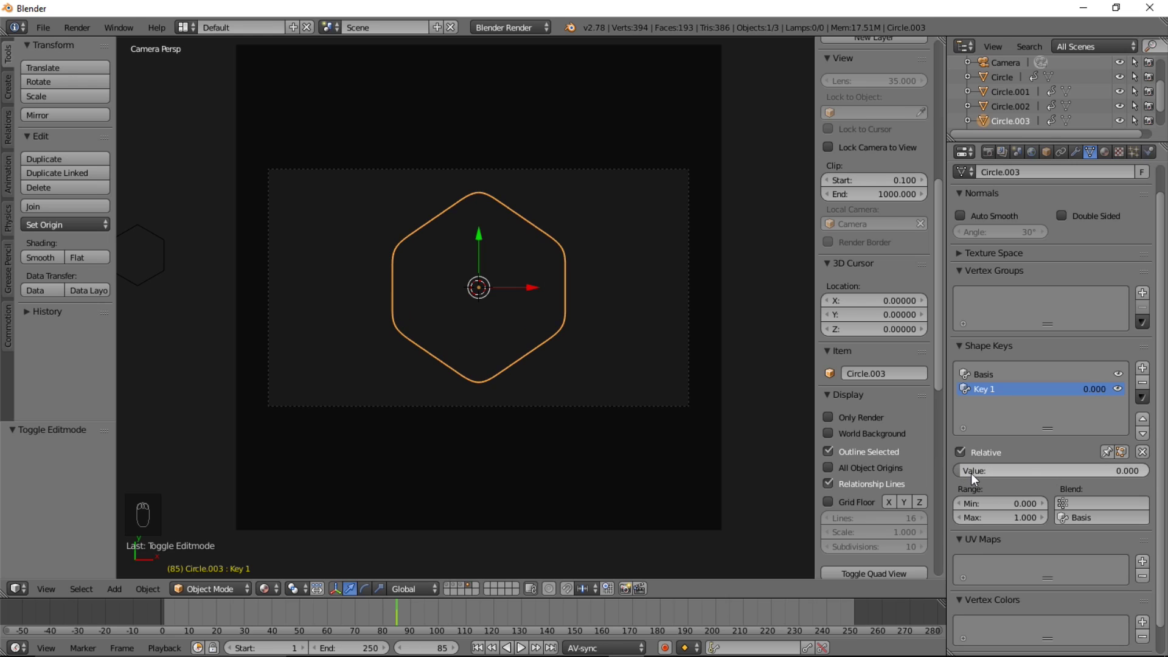
Scale the ring to zero and insert a Scaling keyframe for its grow animation.
key(i)
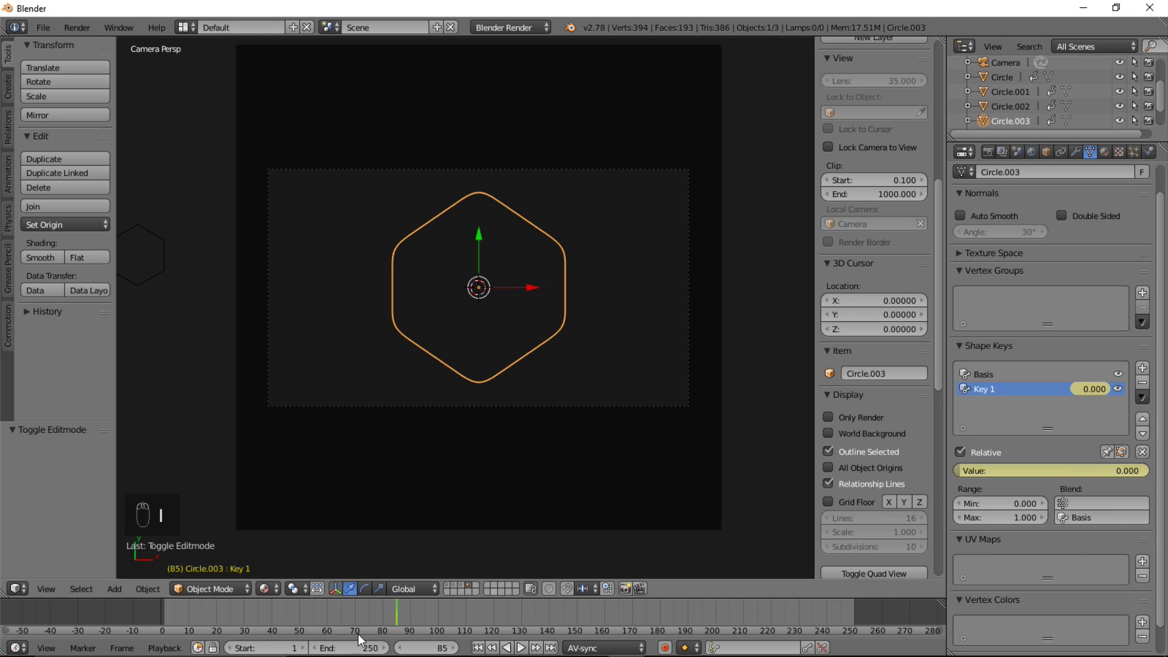
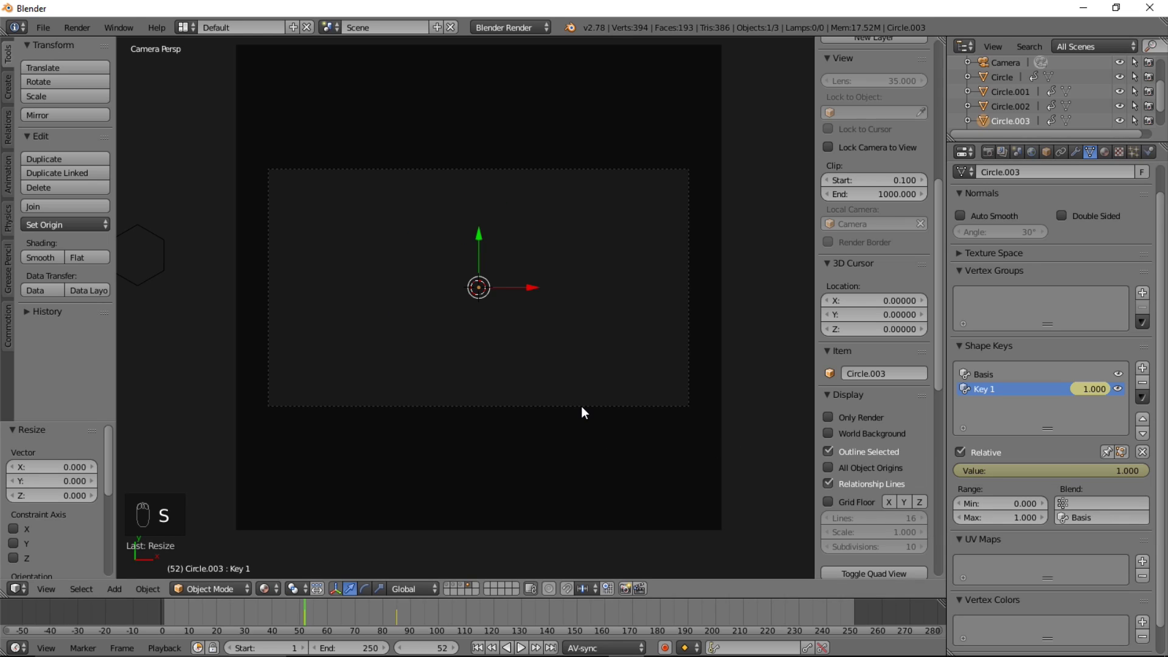
key(i)
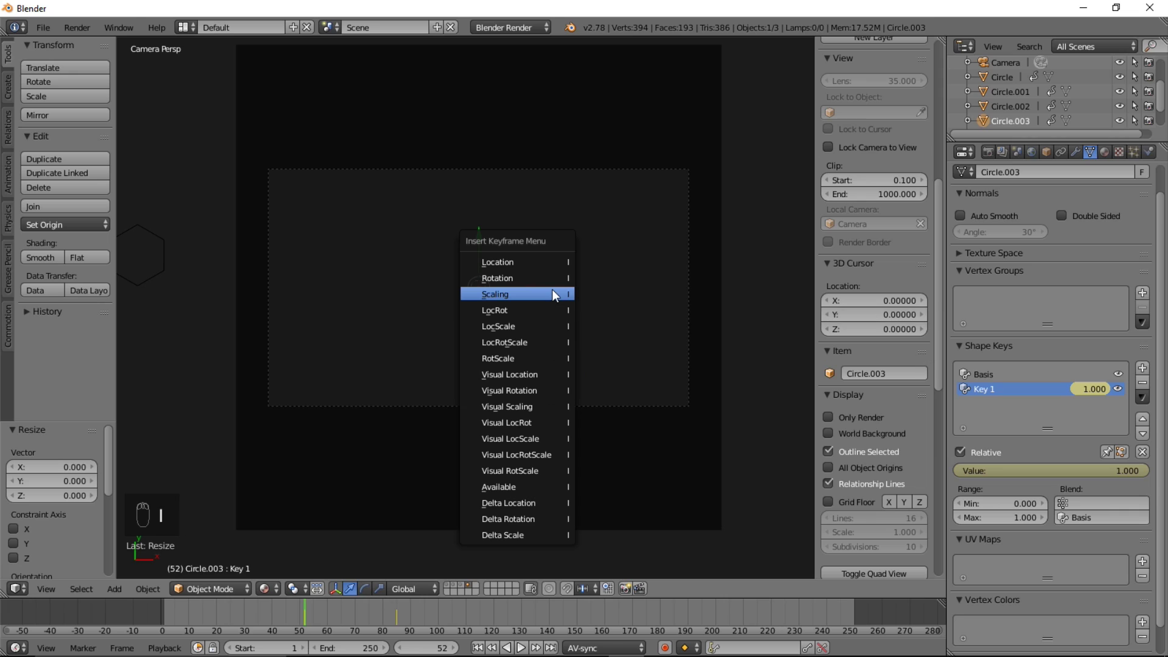
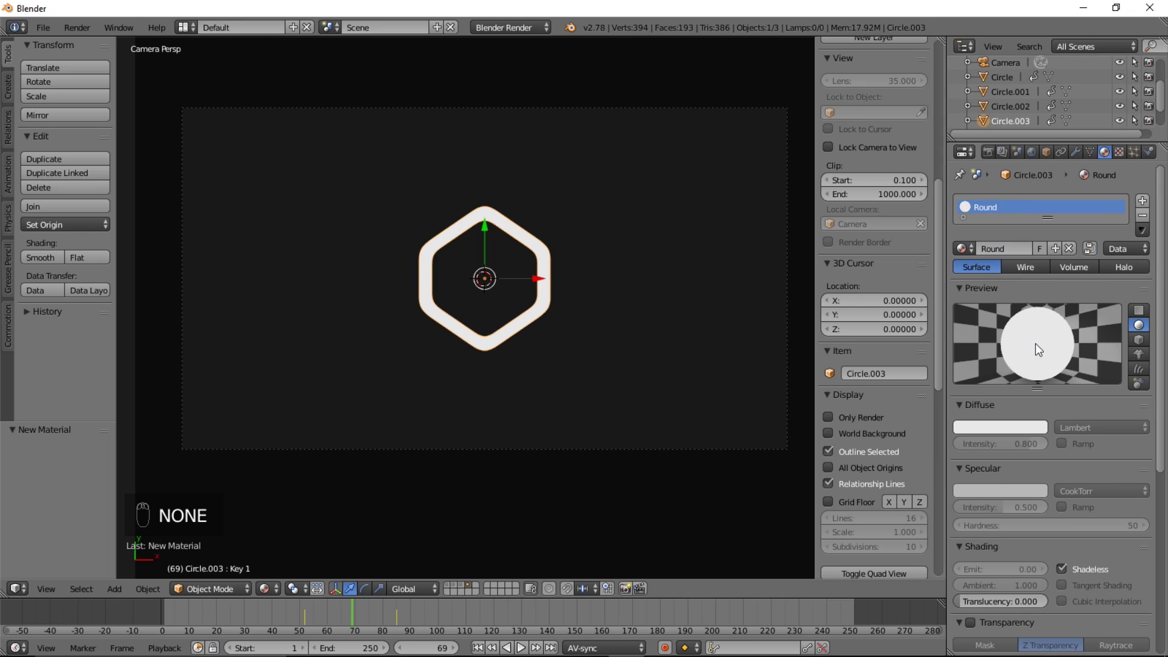
Make the Round material green and scrub the grow animation to frame 73.
drag(1016, 438, 951, 272)
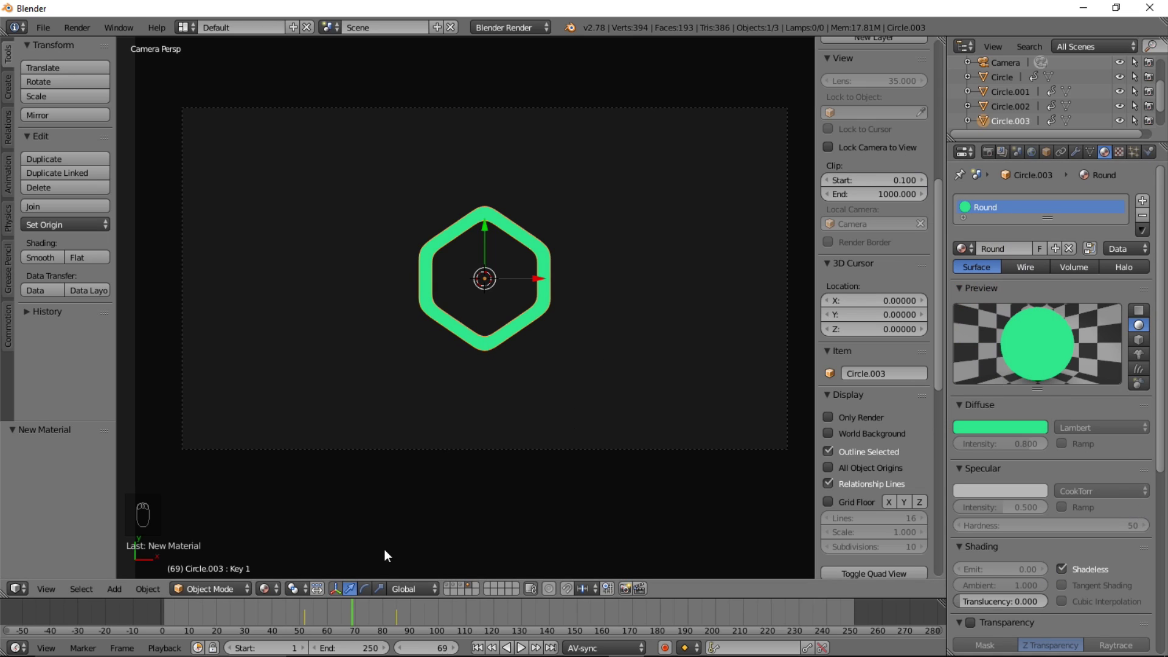
drag(301, 618, 361, 635)
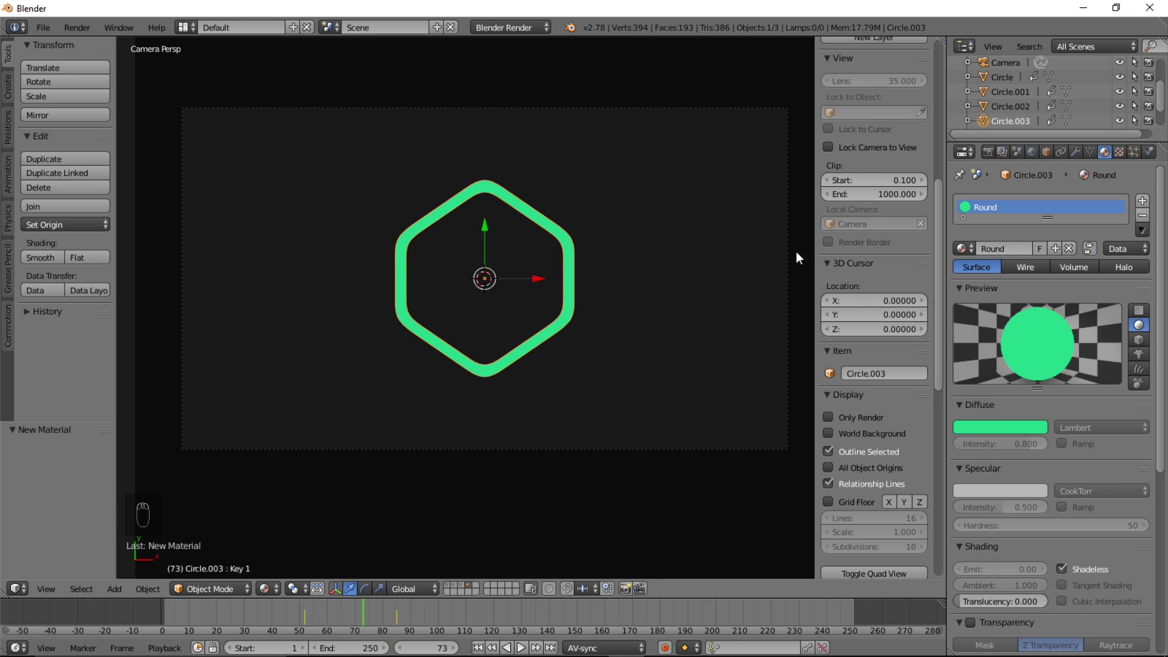
Duplicate the ring in place and delete the copy's scale keyframe at the current frame.
key(shift+d)
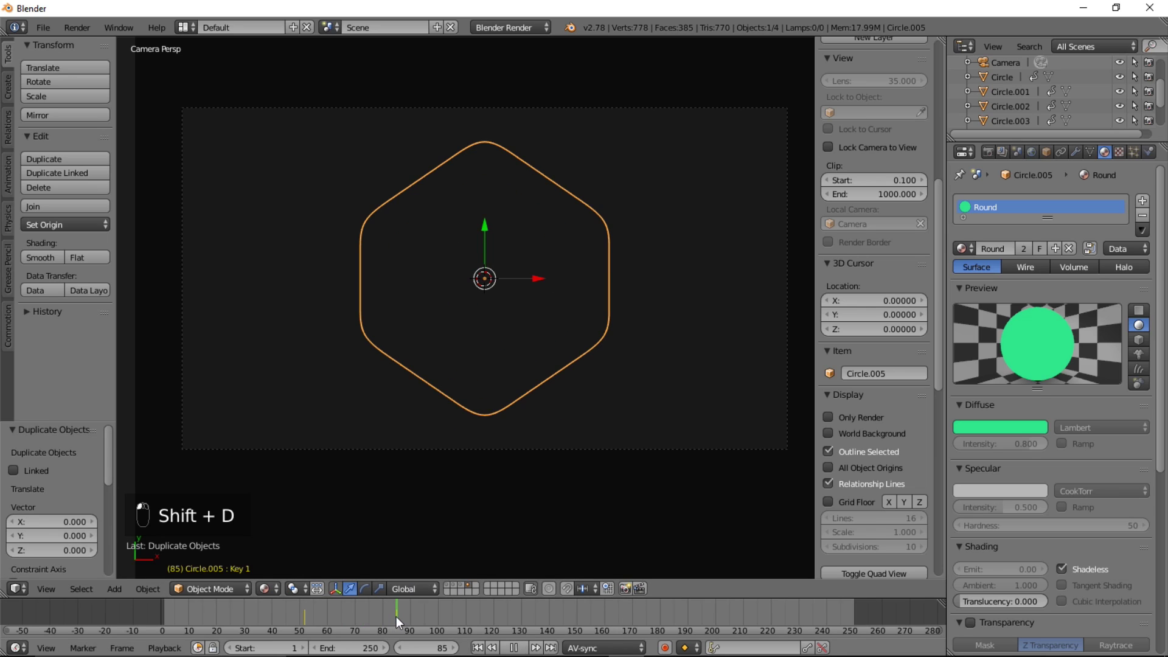
click(397, 623)
drag(397, 622, 399, 622)
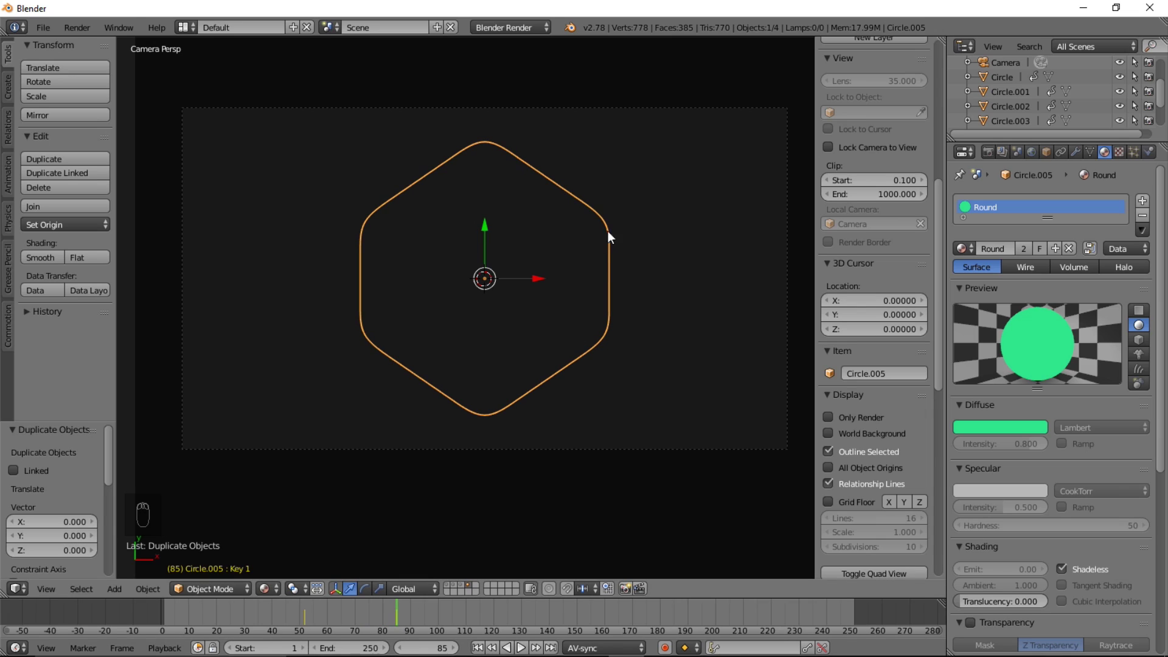
key(alt+i)
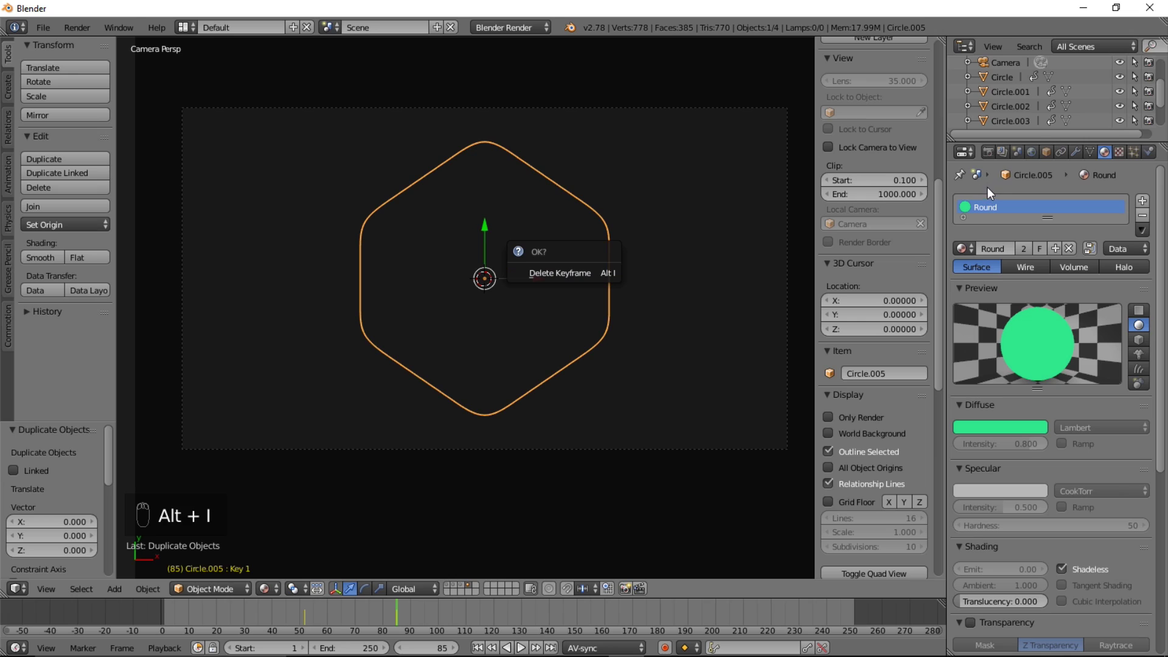
drag(1052, 159, 1101, 229)
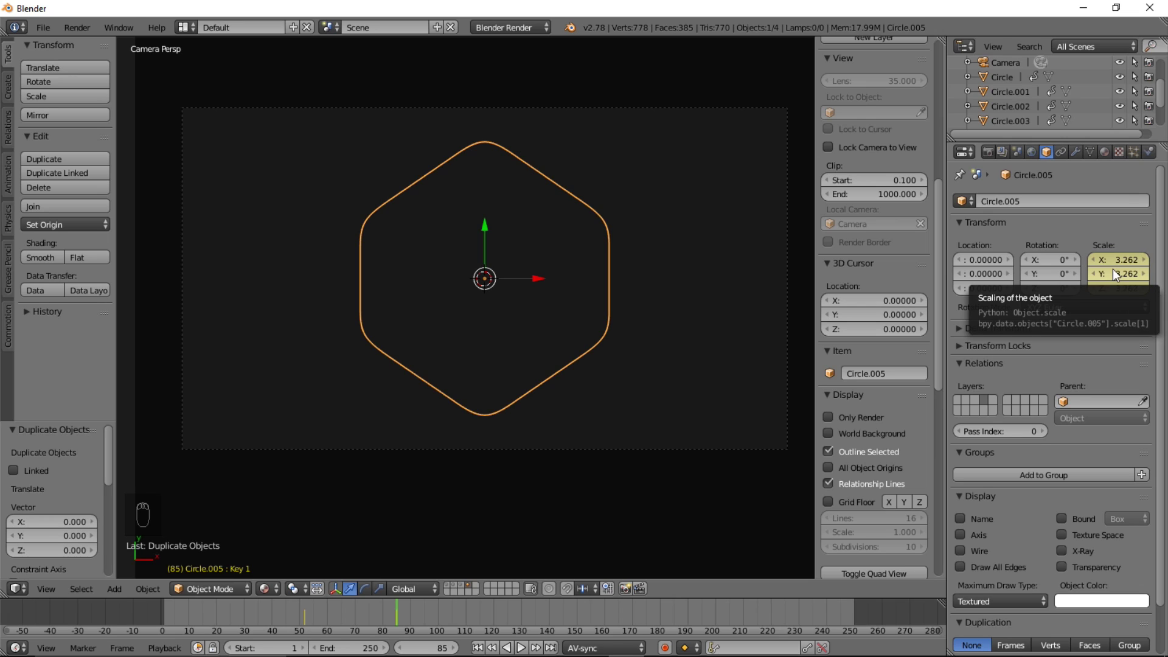
key(alt+i)
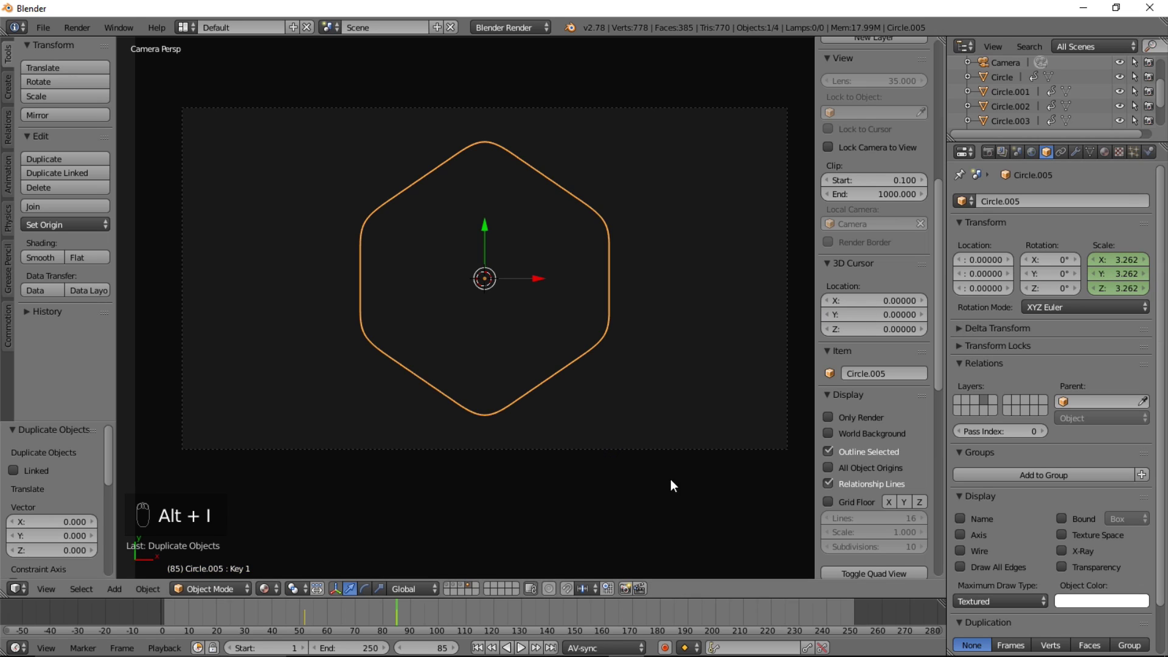
Scale the copy to about 0.58, key its Scaling, and scrub to check both rings animate.
key(s)
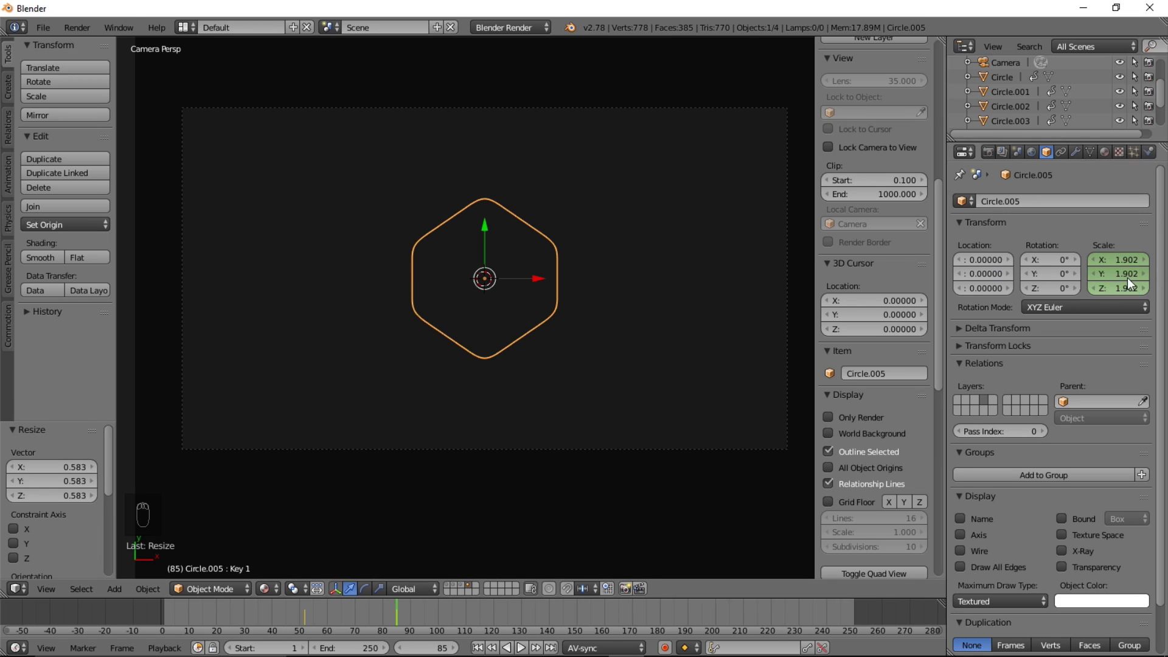
key(i)
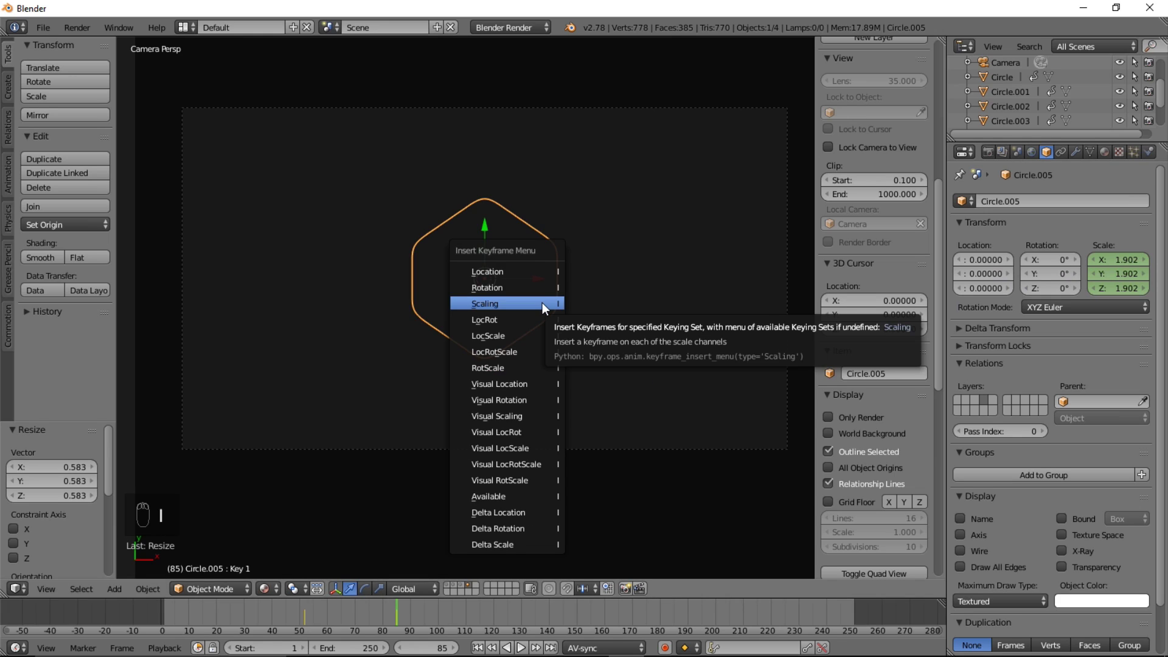
click(315, 620)
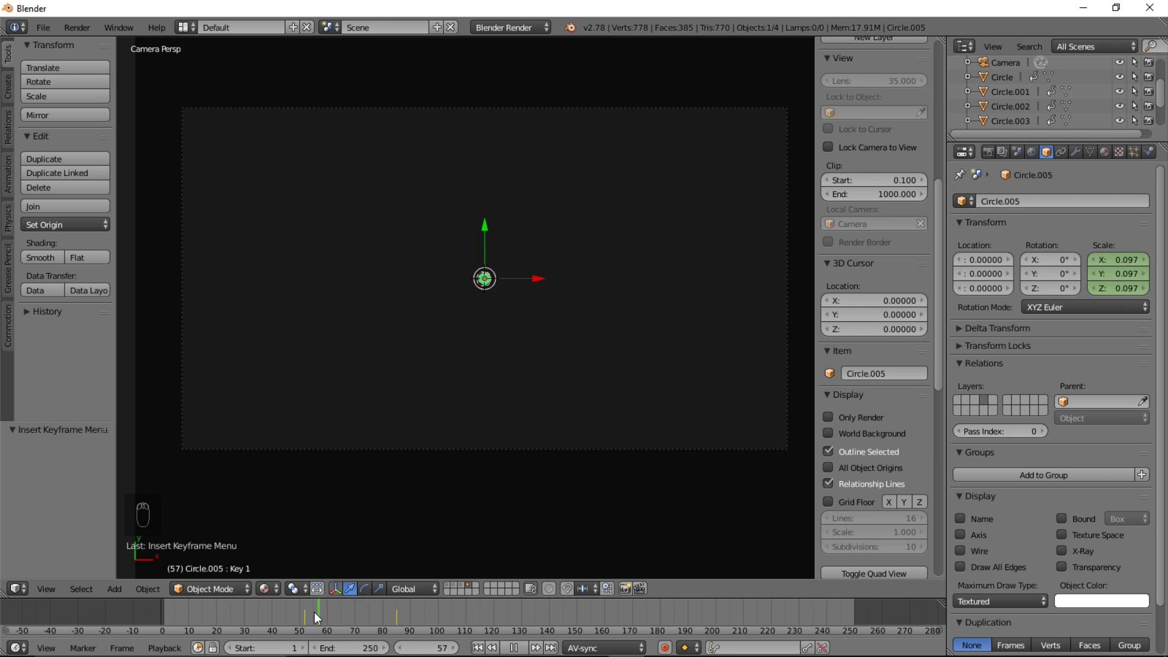
key(alt+a)
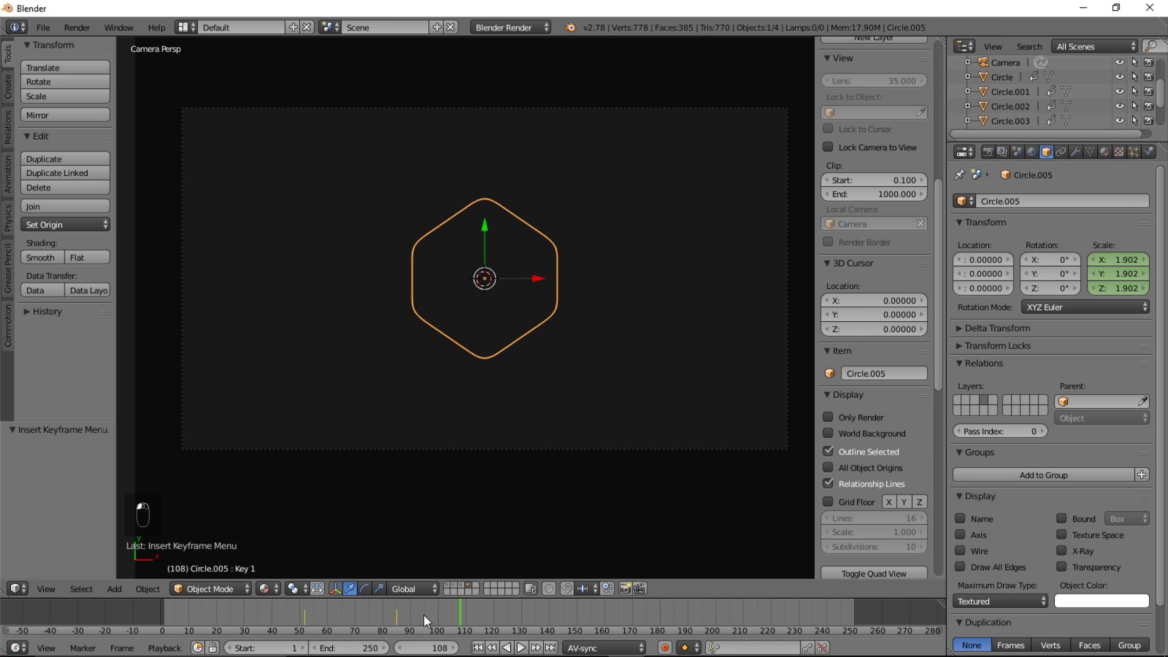
click(386, 640)
drag(300, 609, 398, 300)
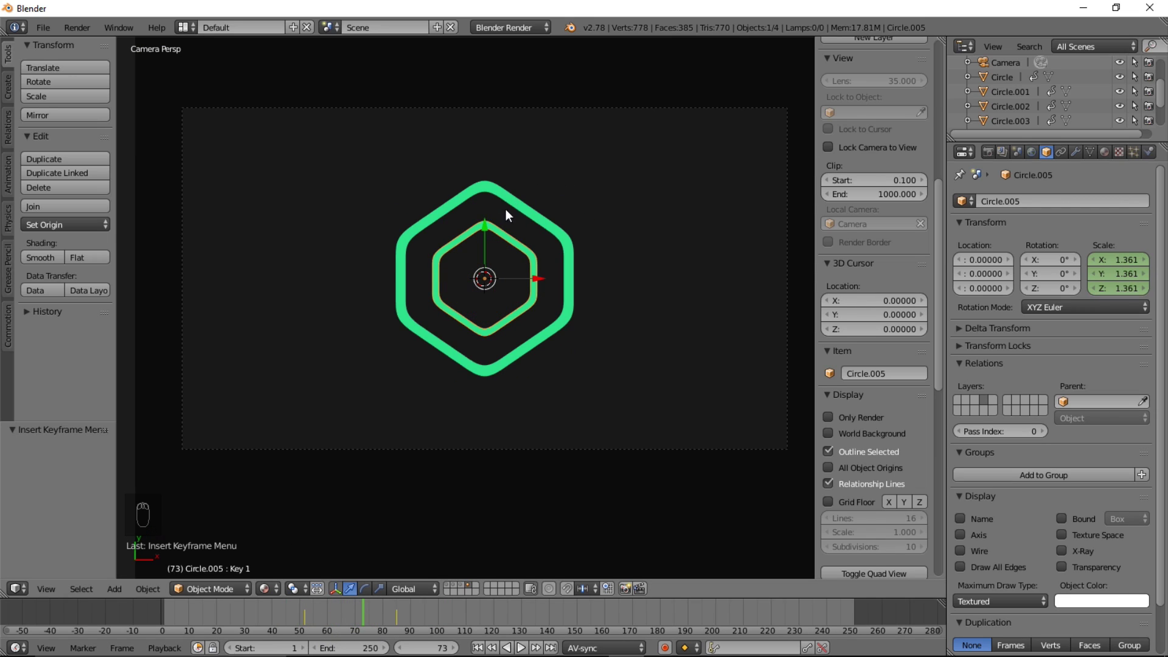
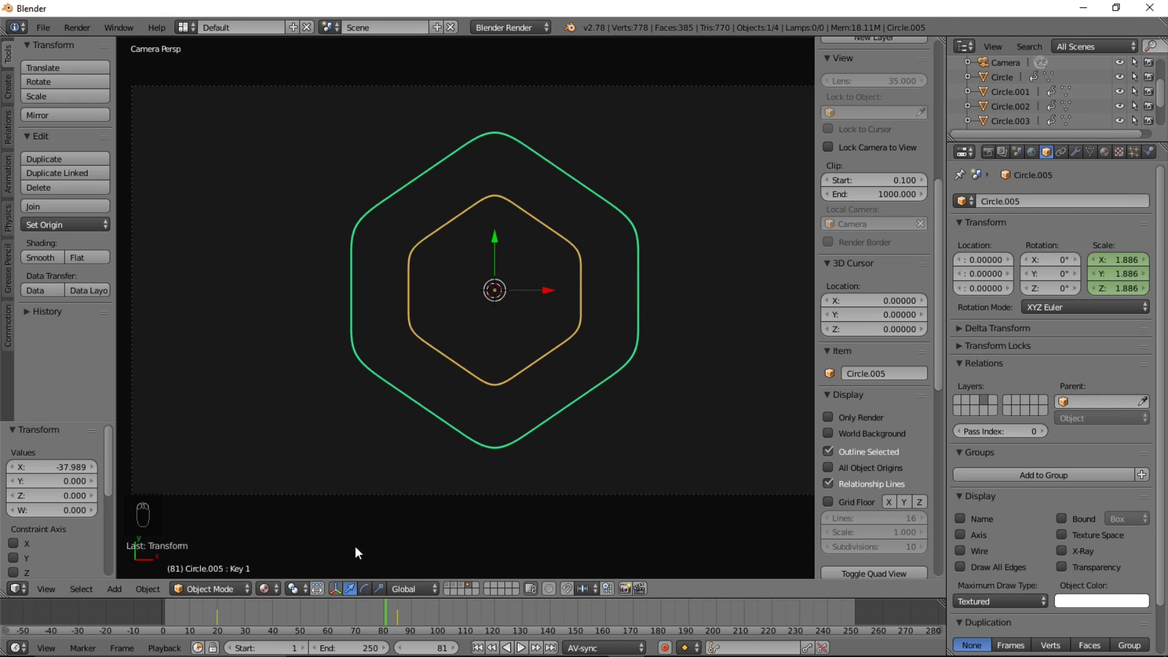
Thicken the inner ring's band and uncheck Outline Selected so both rings show cleanly.
drag(310, 621, 349, 624)
drag(848, 460, 541, 314)
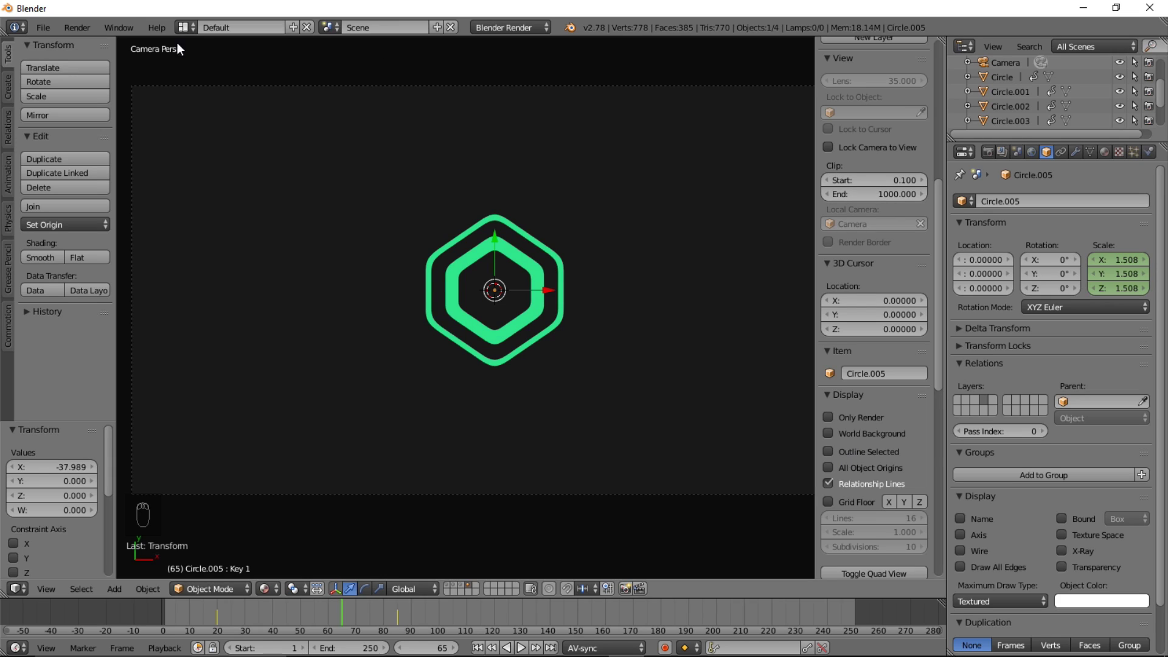
drag(86, 39, 242, 117)
drag(93, 32, 270, 160)
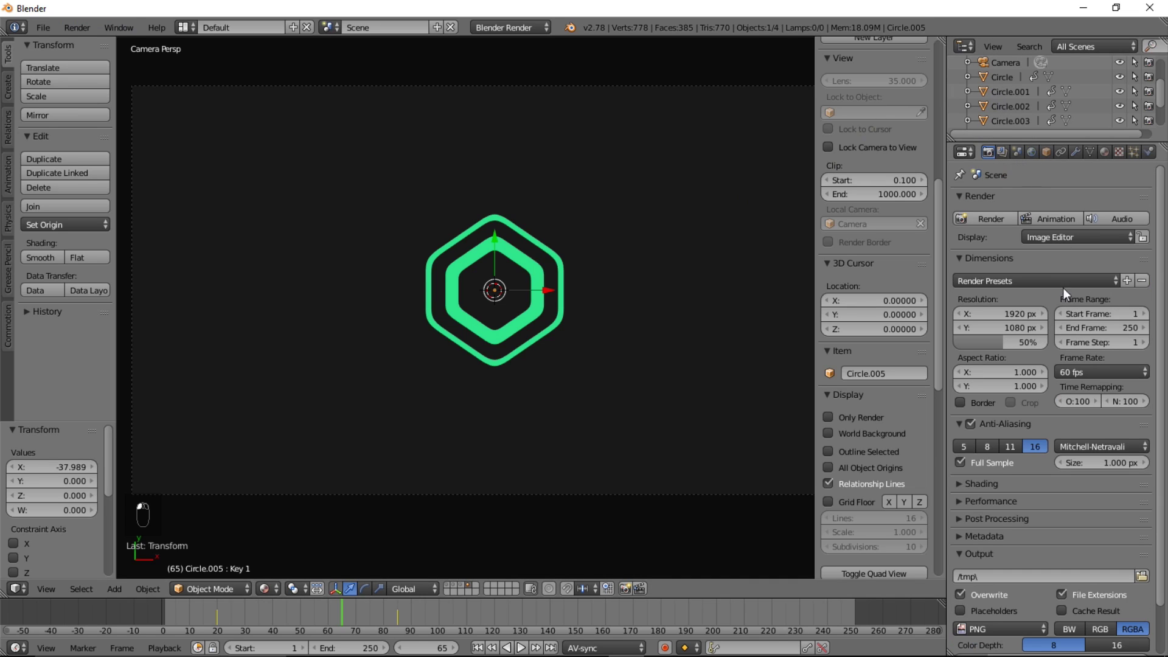
Set render output to MPEG-4 with Bitrate and Maximum 14000 in the POLYGON TUTORIAL folder.
drag(1039, 293, 991, 579)
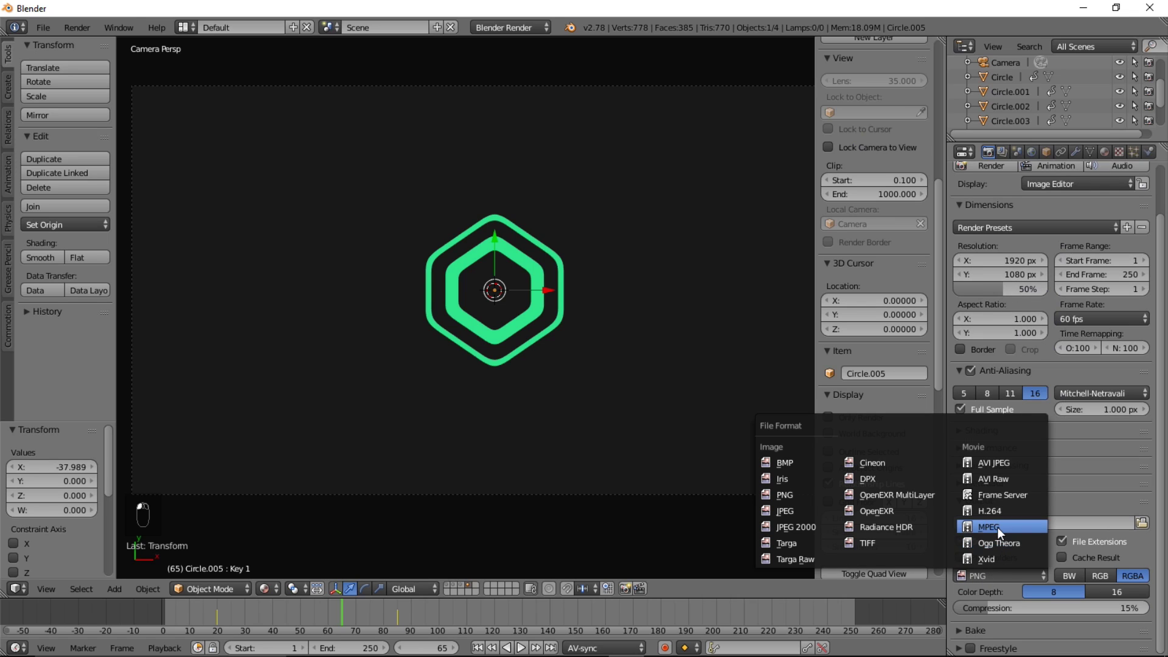
middle_click(984, 605)
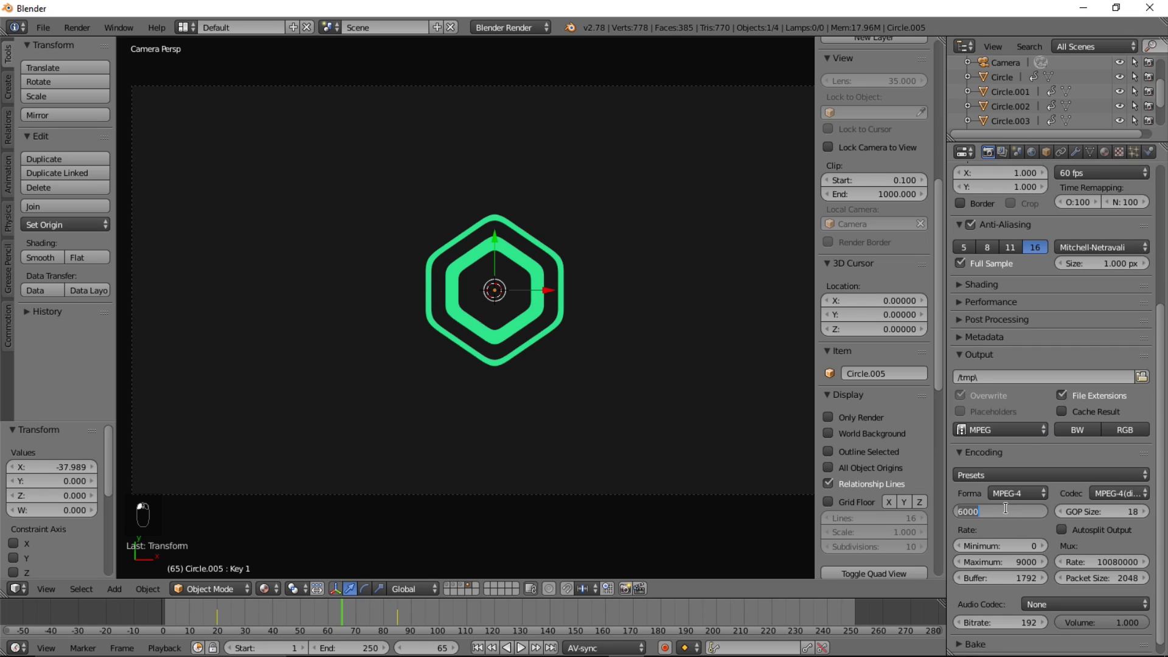
key(KP_0)
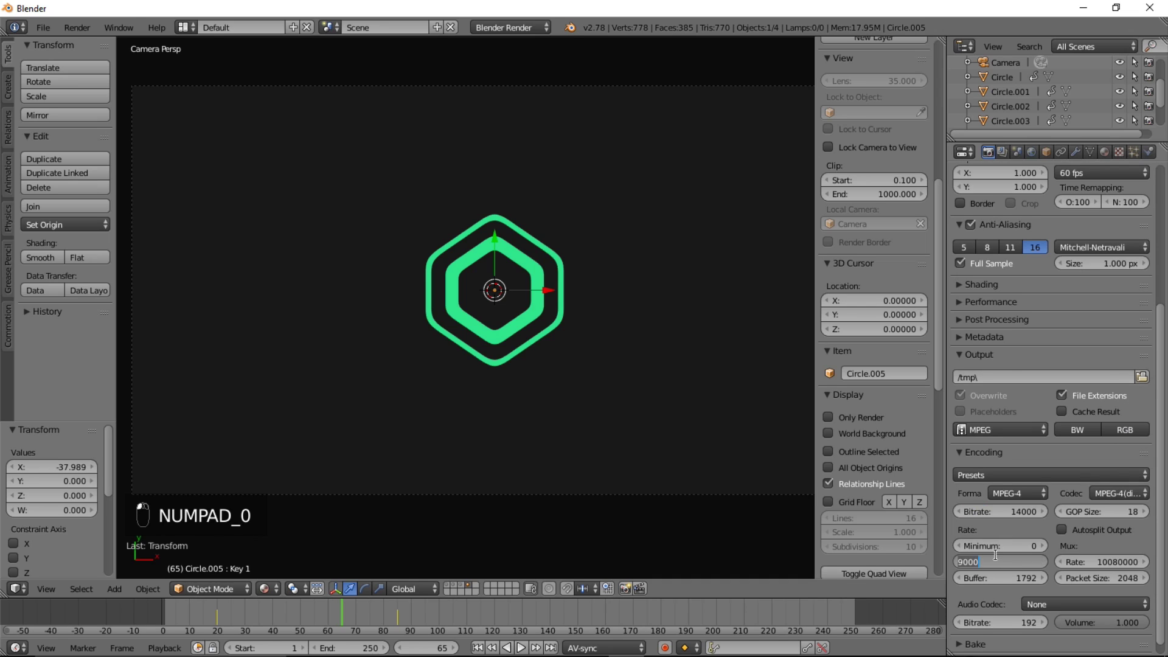
key(KP_0)
key(KP_0)
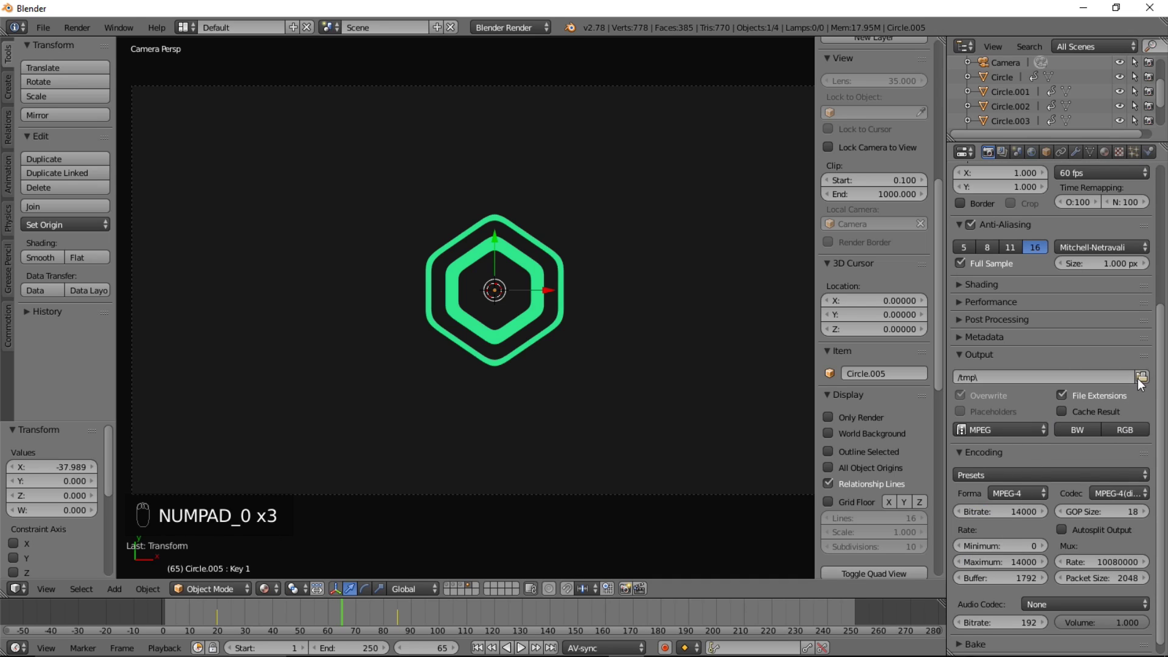
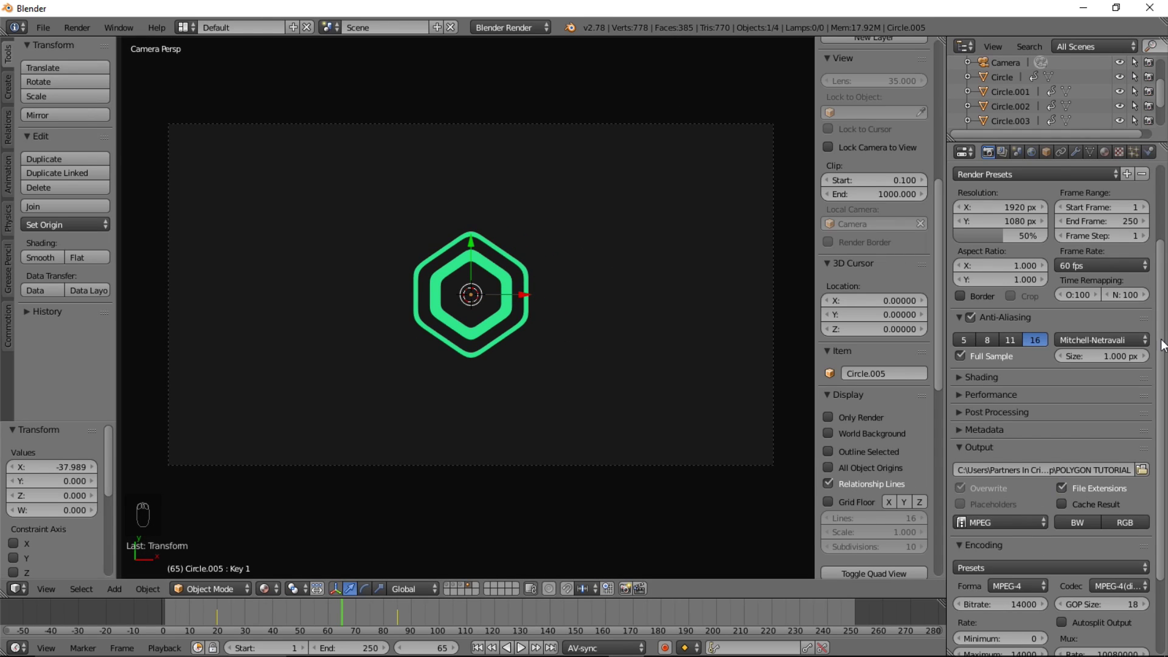
Review the Render menu options and close them without rendering.
middle_click(125, 6)
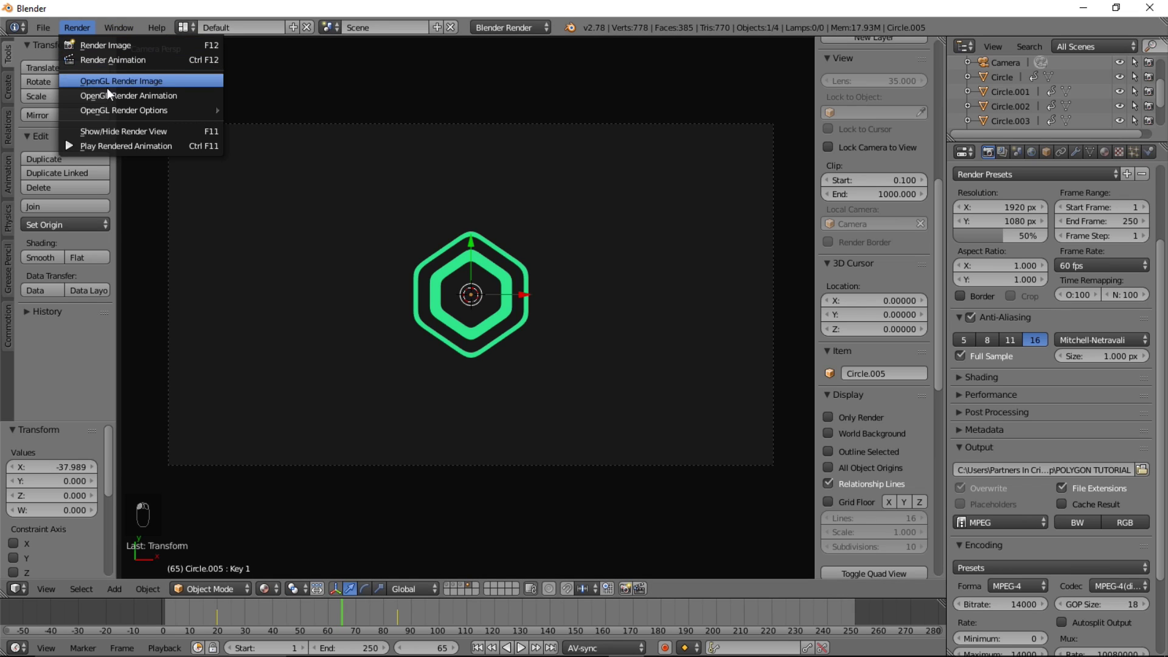
middle_click(116, 102)
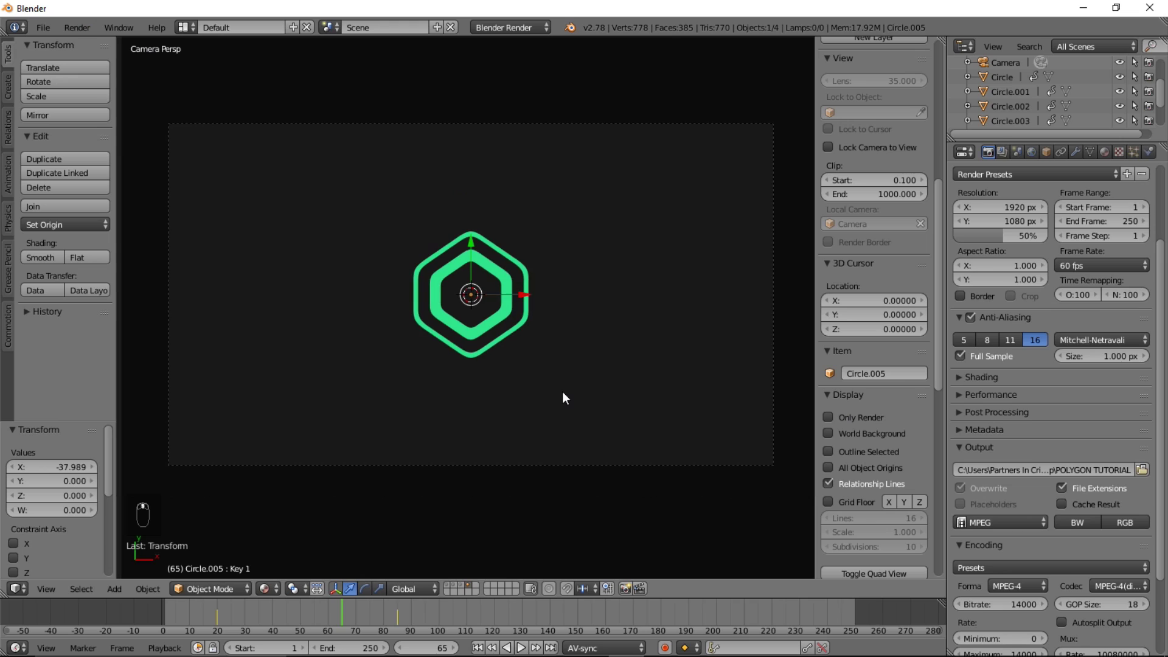